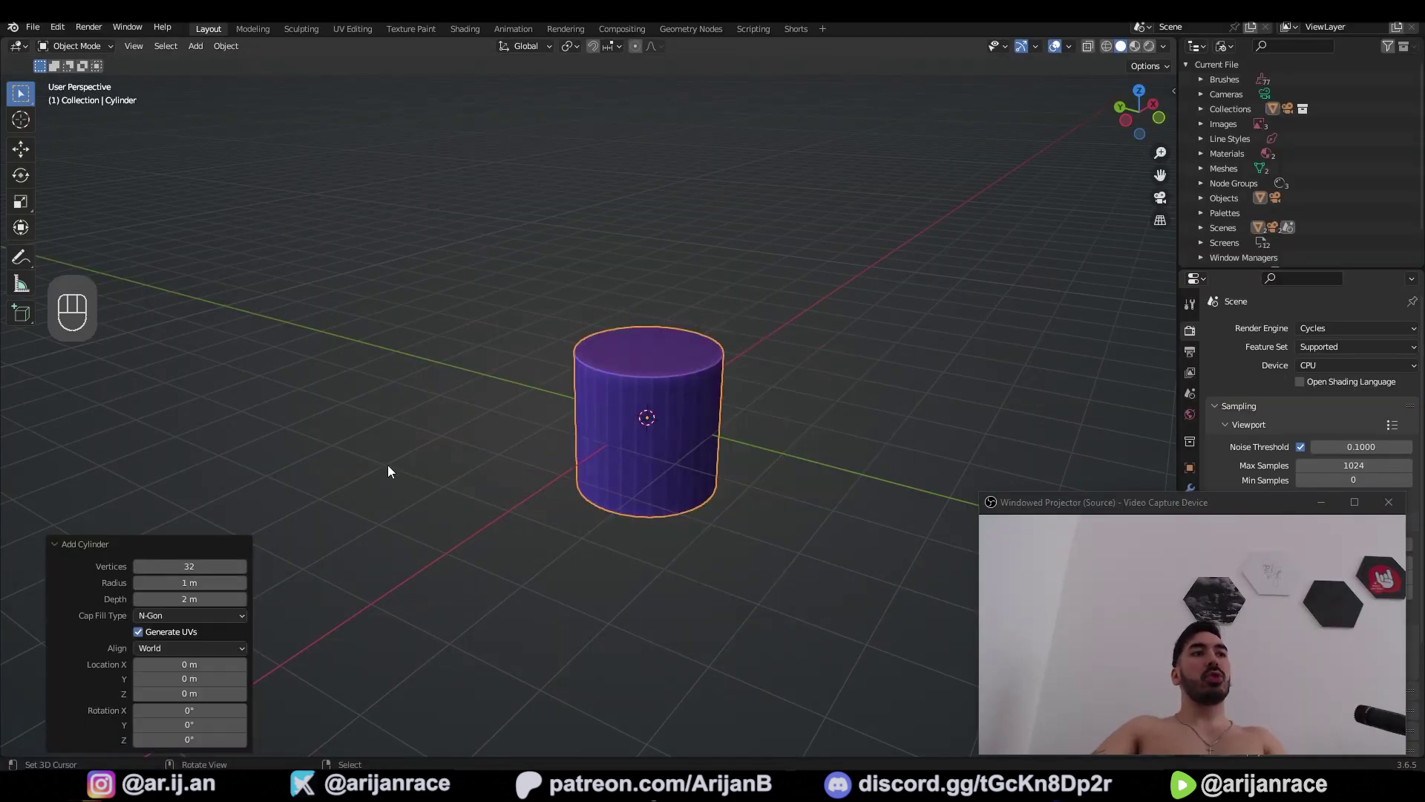
Select the new cylinder and pull its top face upward along Z to make a taller body
left_click(597, 448)
left_click(654, 447)
key("g")
key("Tab")
key("3")
key("g")
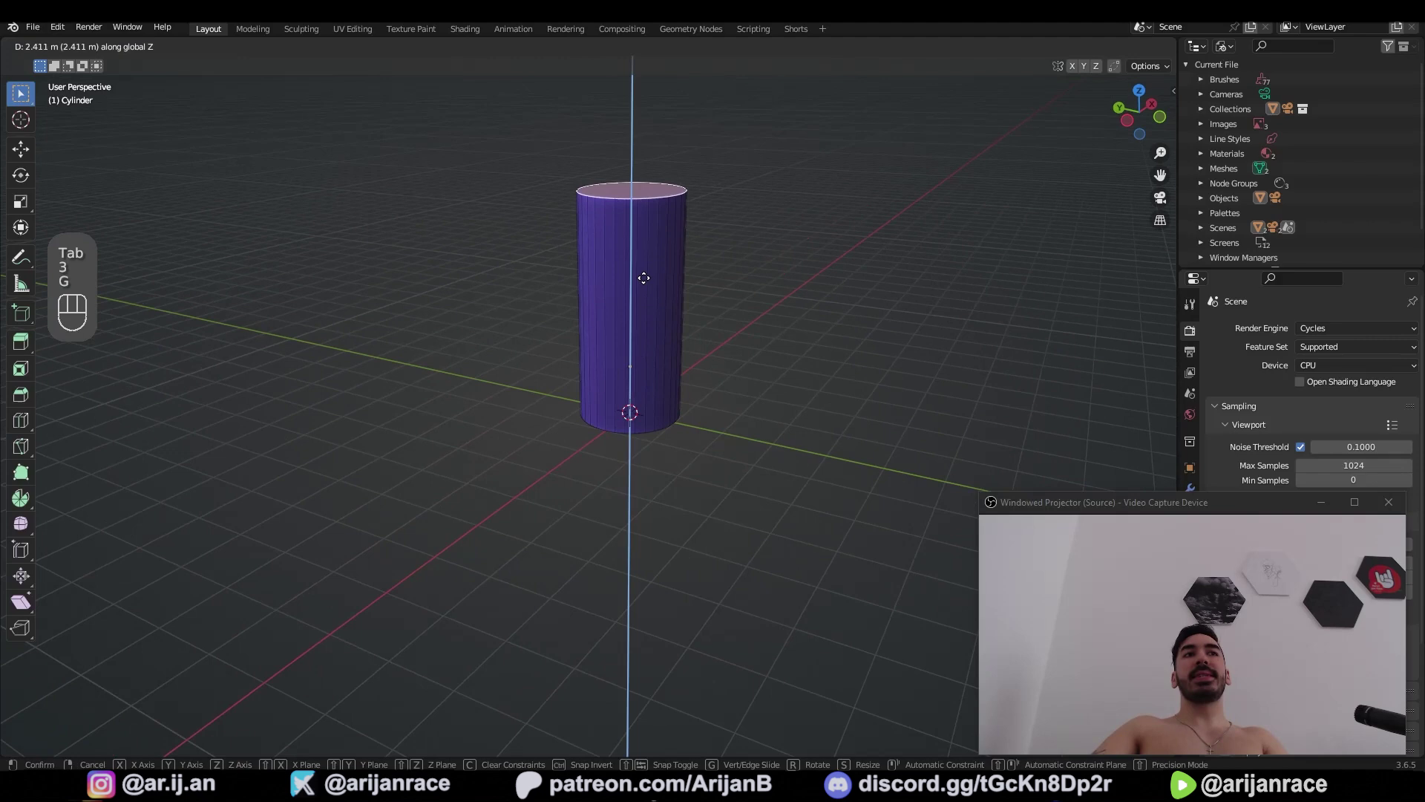
Inset the bottom face, slide an edge loop and lower the bottom to form a recessed rim
key("ctrl+b")
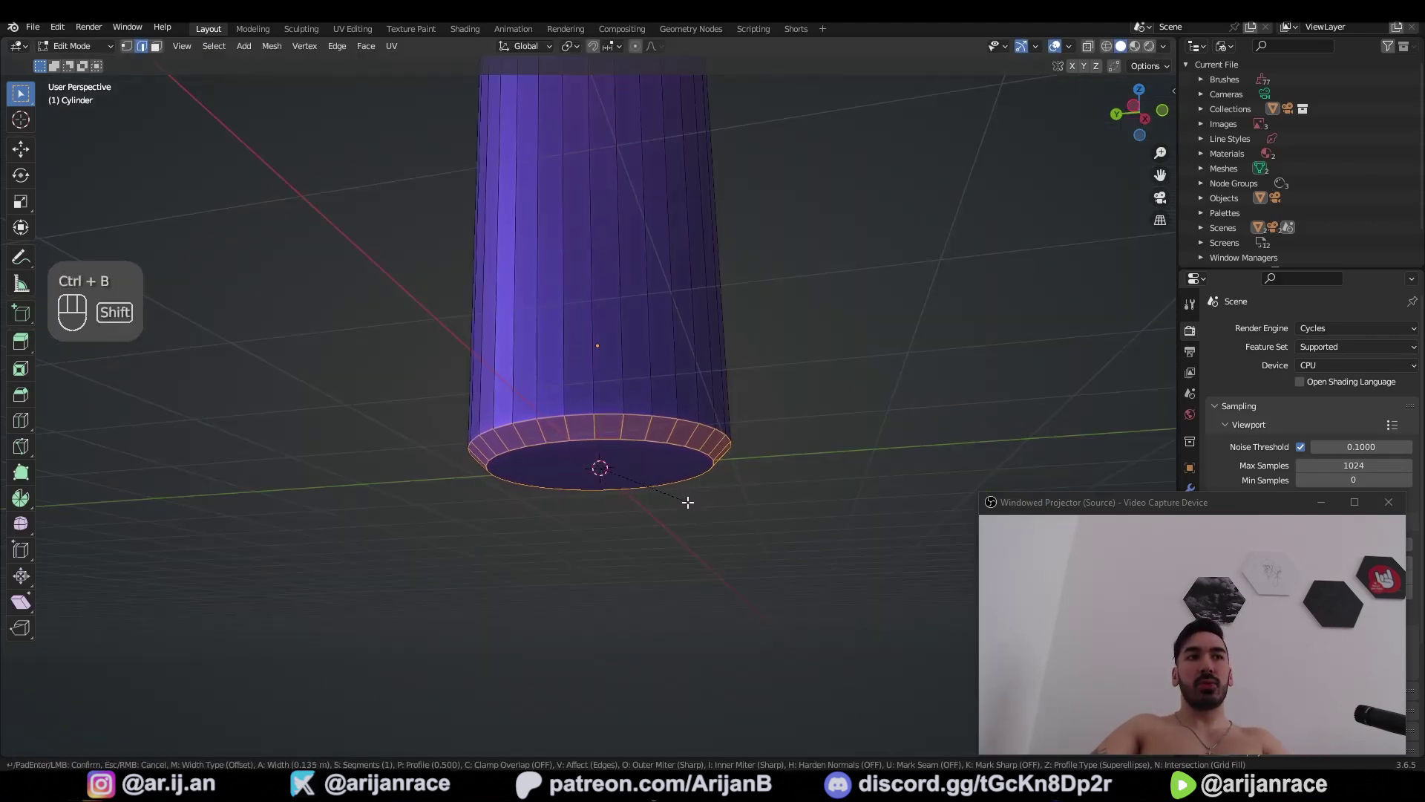
key("alt+1")
key("g")
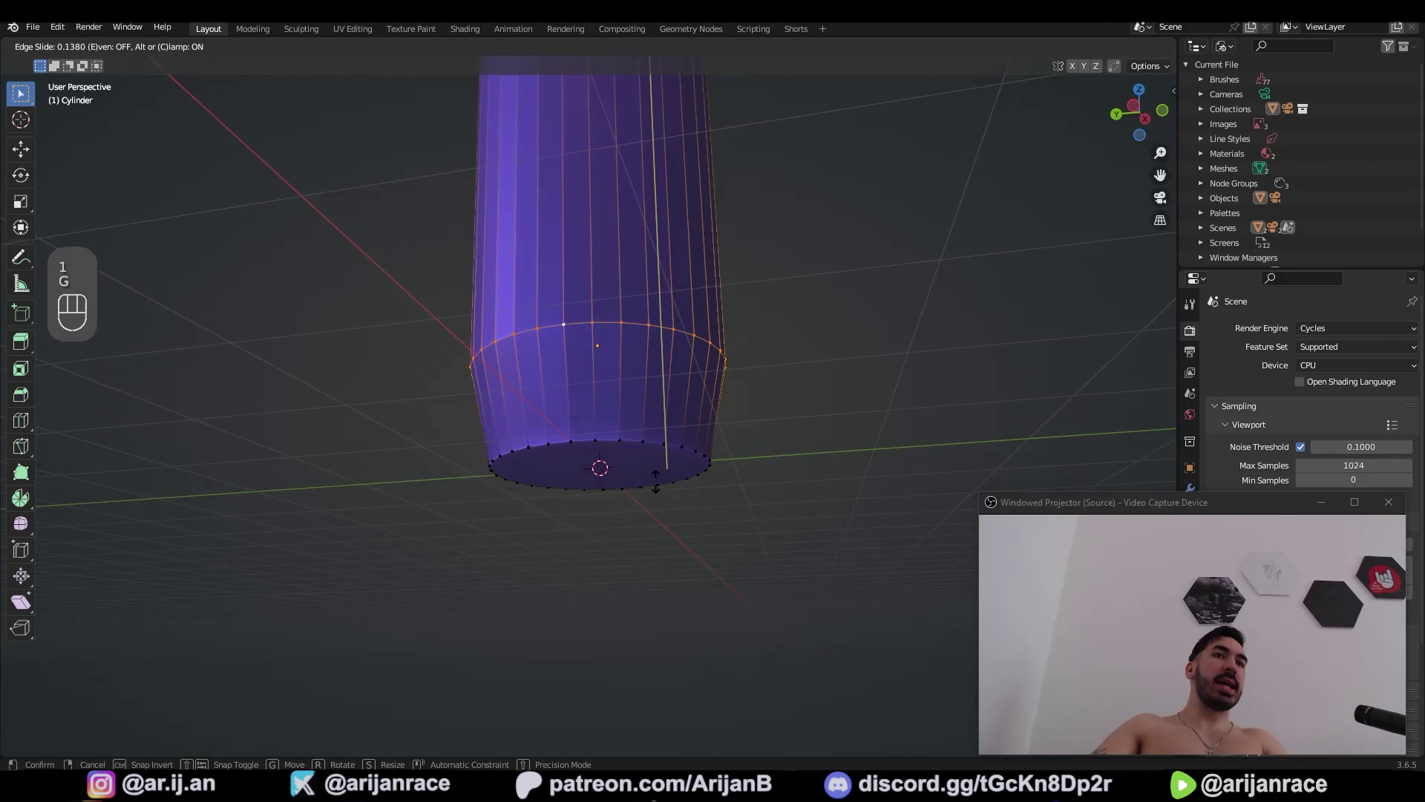
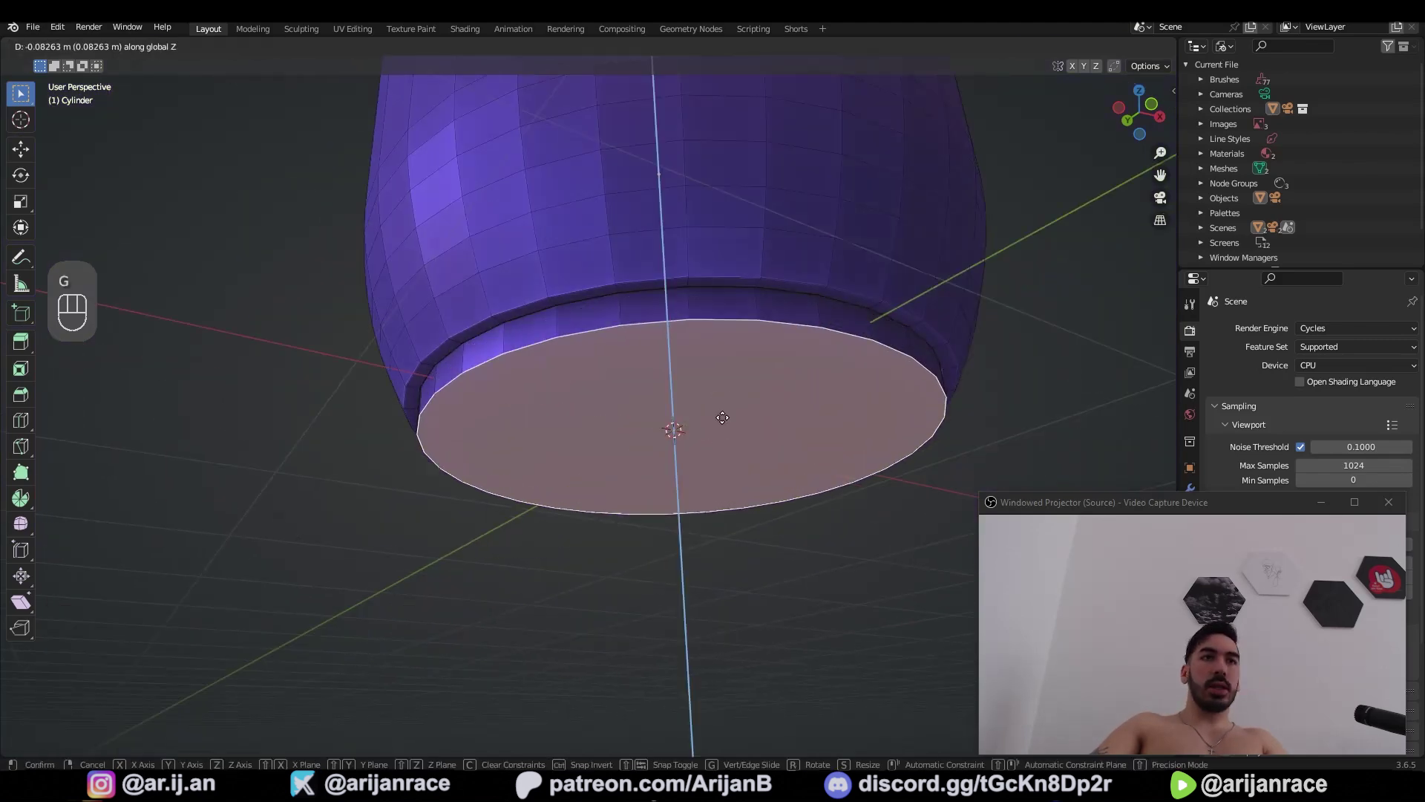
key("ctrl+b")
key("ctrl+b")
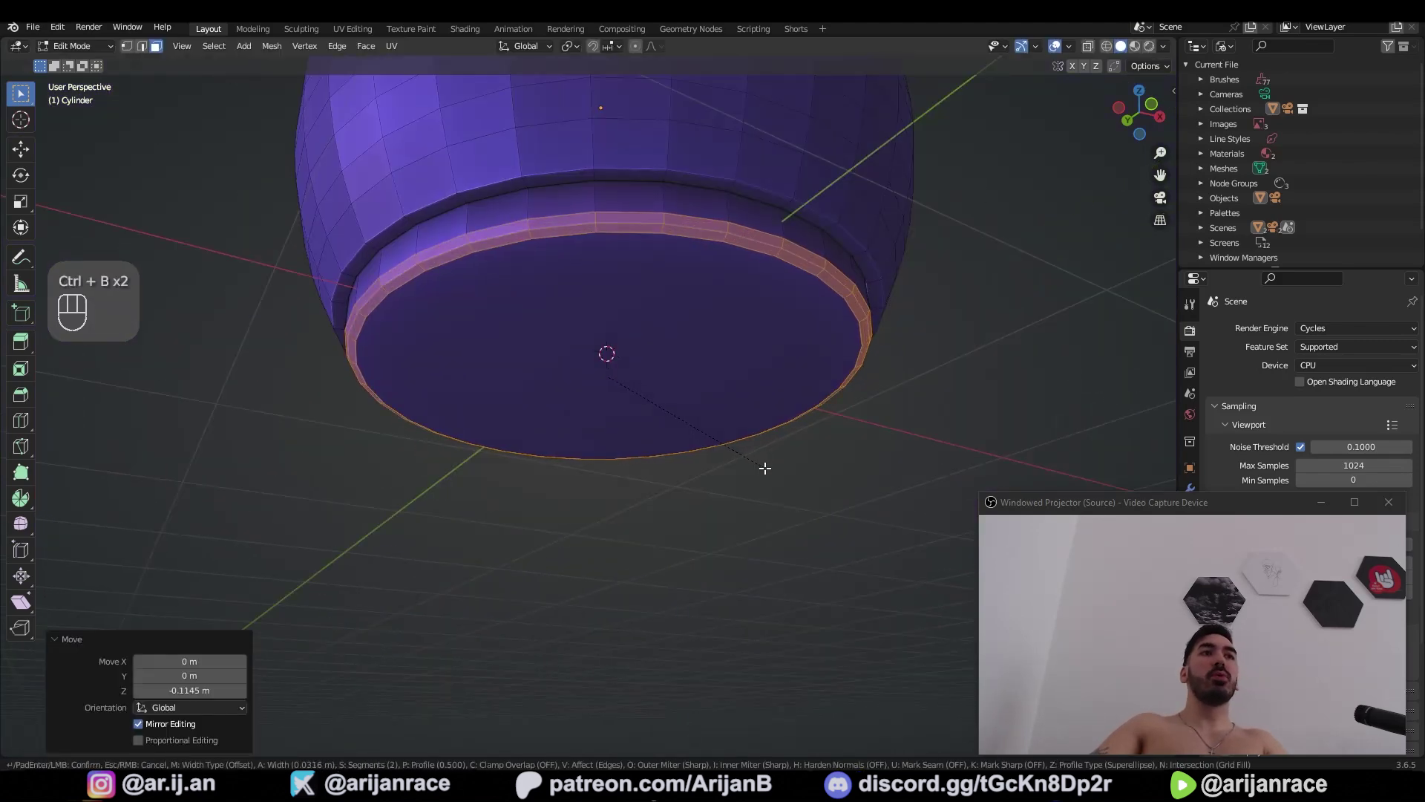
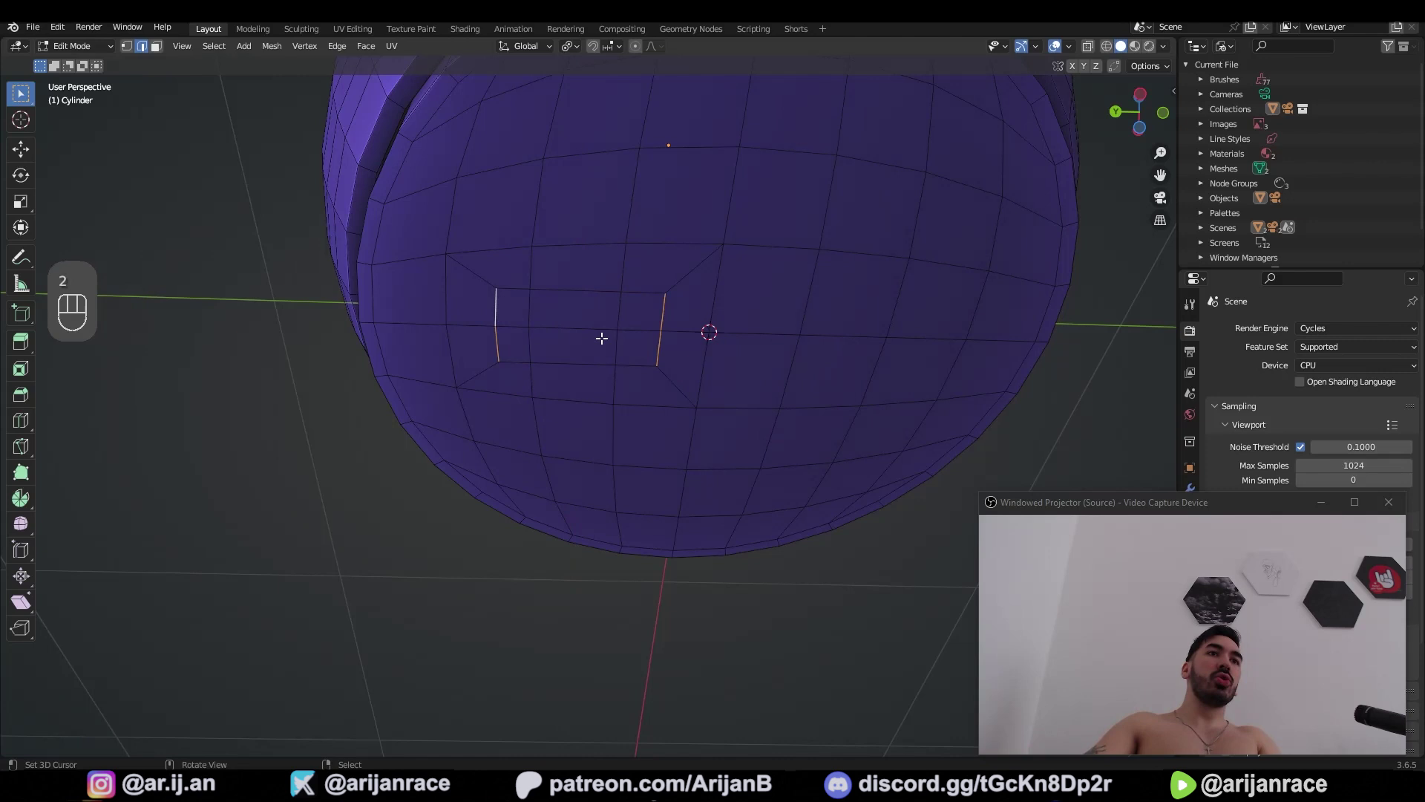
Subdivide the selected patch edges twice to cut an even grid for the octagonal hole face
key("s")
key("w")
key("w")
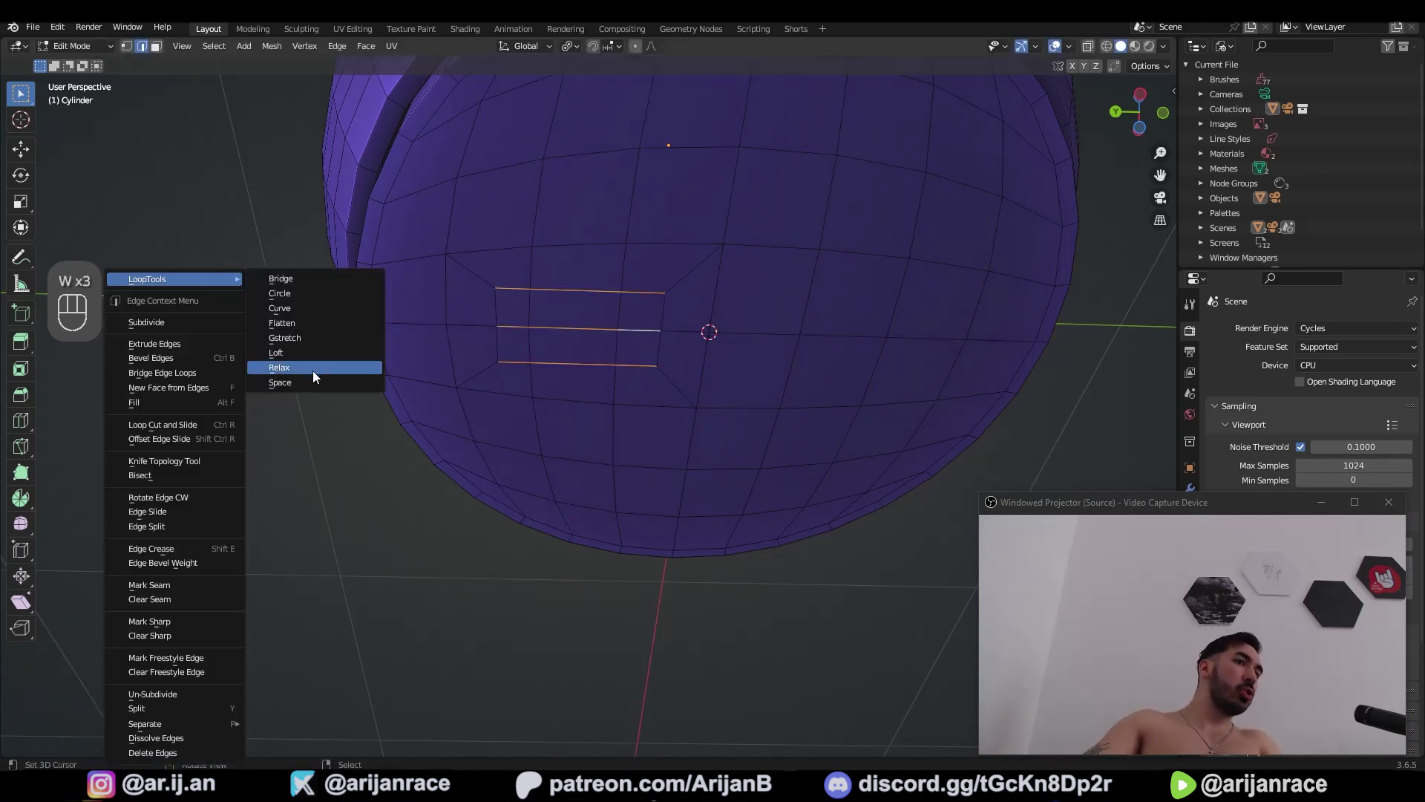
key("w")
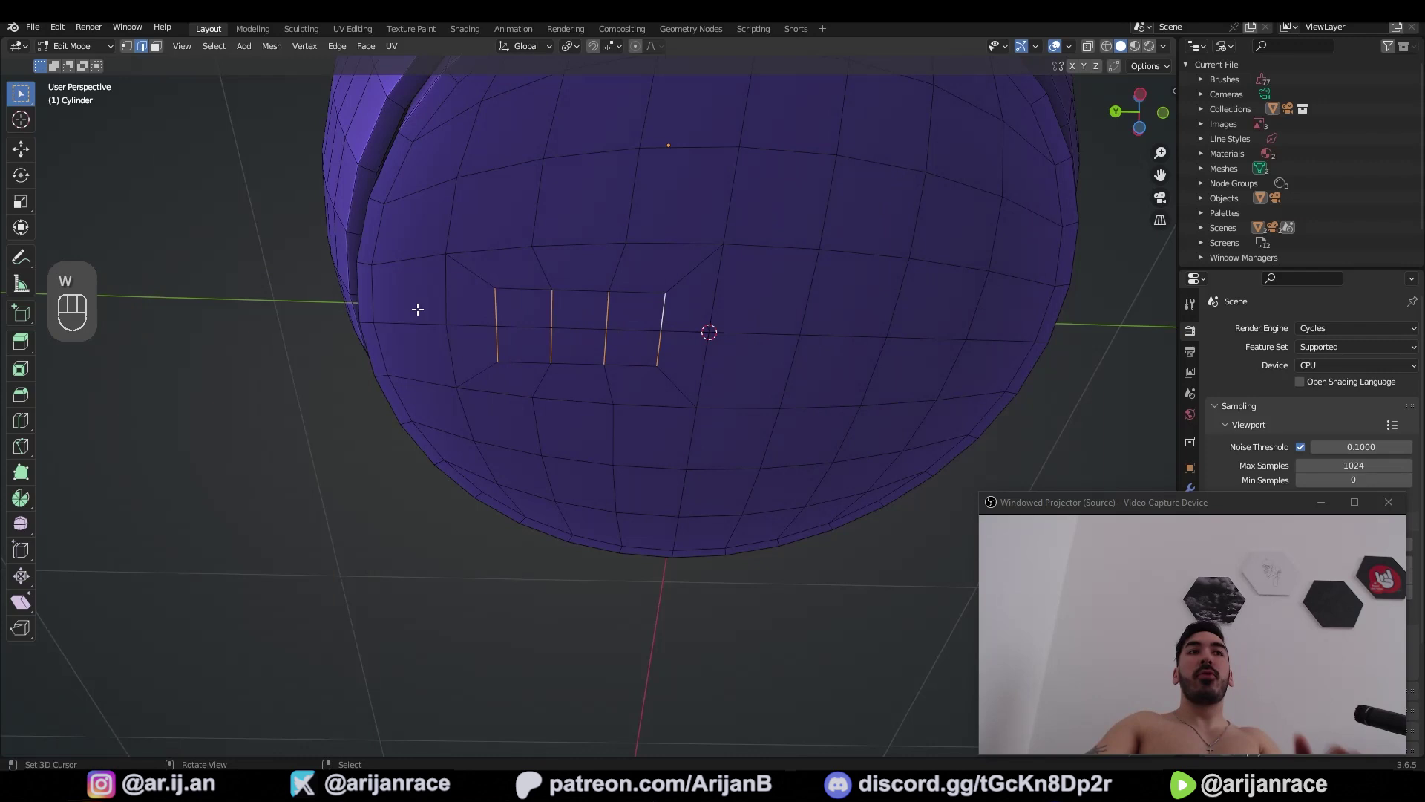
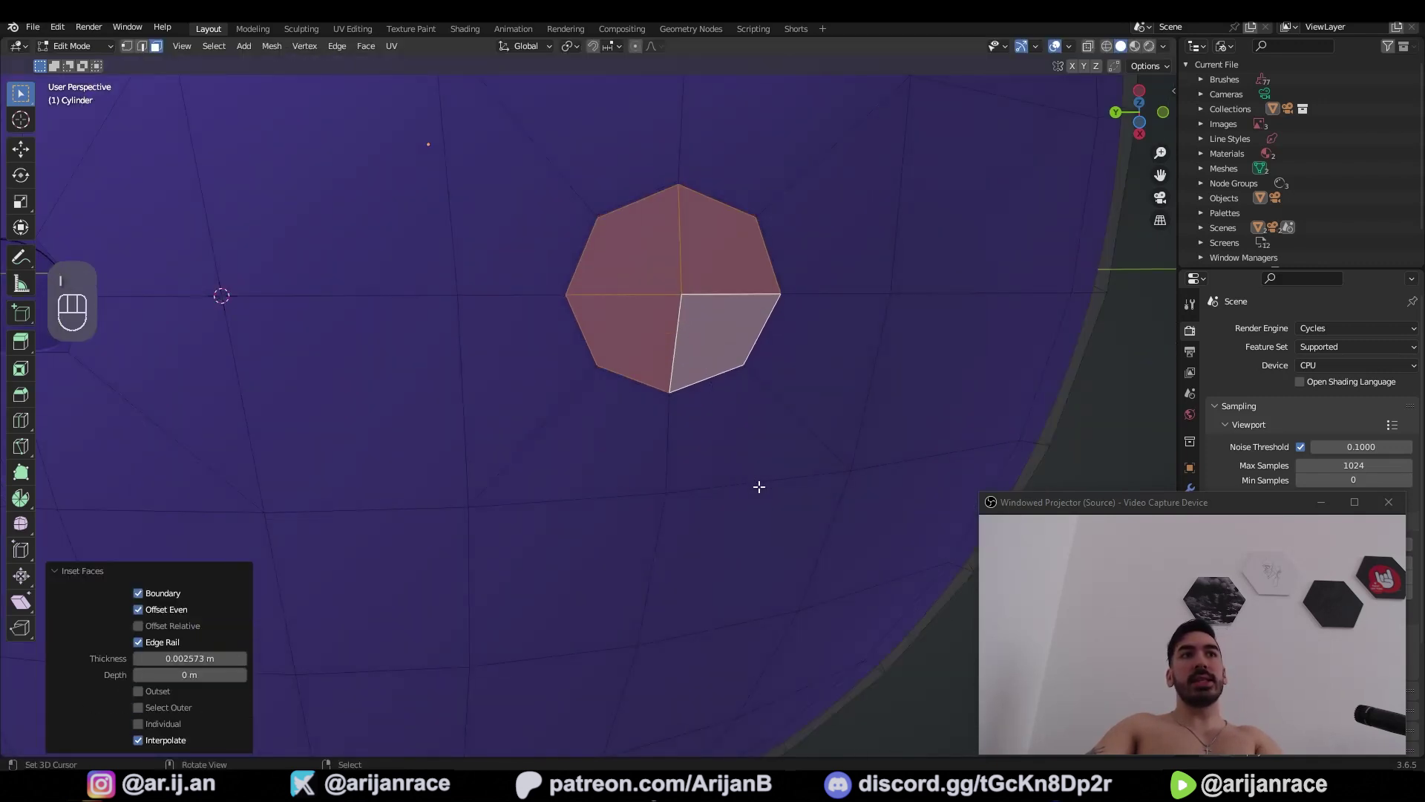
Scale the octagonal face slightly smaller and view the mesh as wireframe for the inward hole
key("i")
key("s")
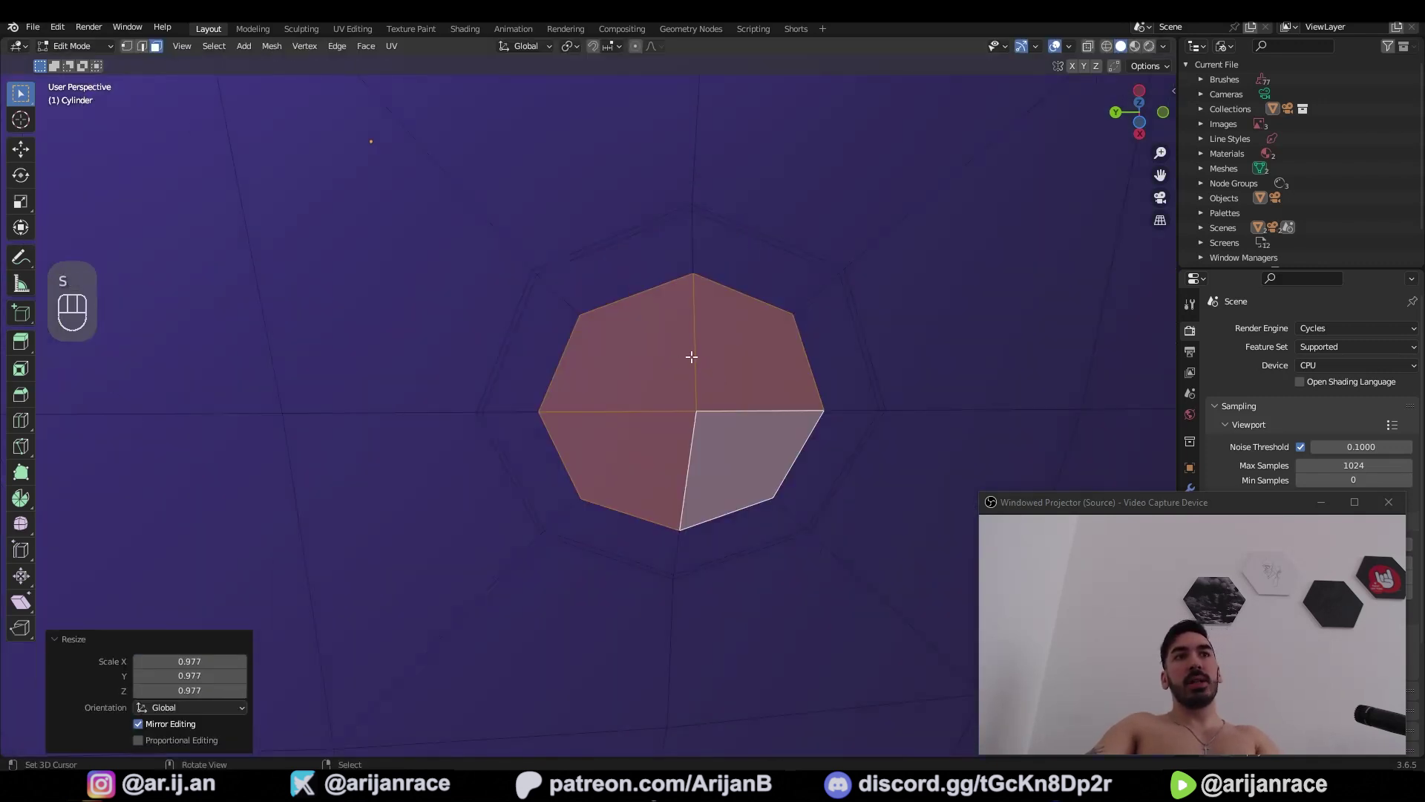
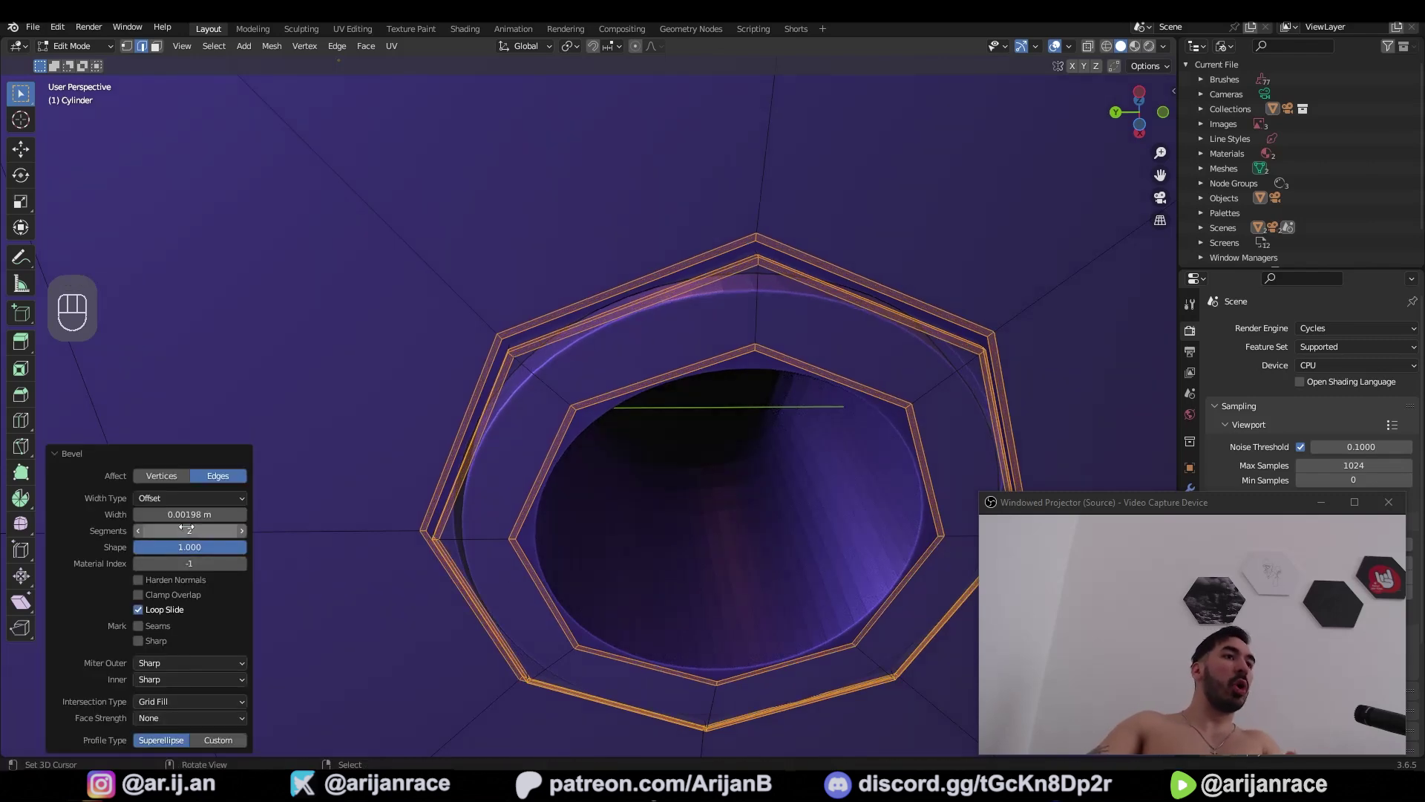
left_click(644, 367)
key("x")
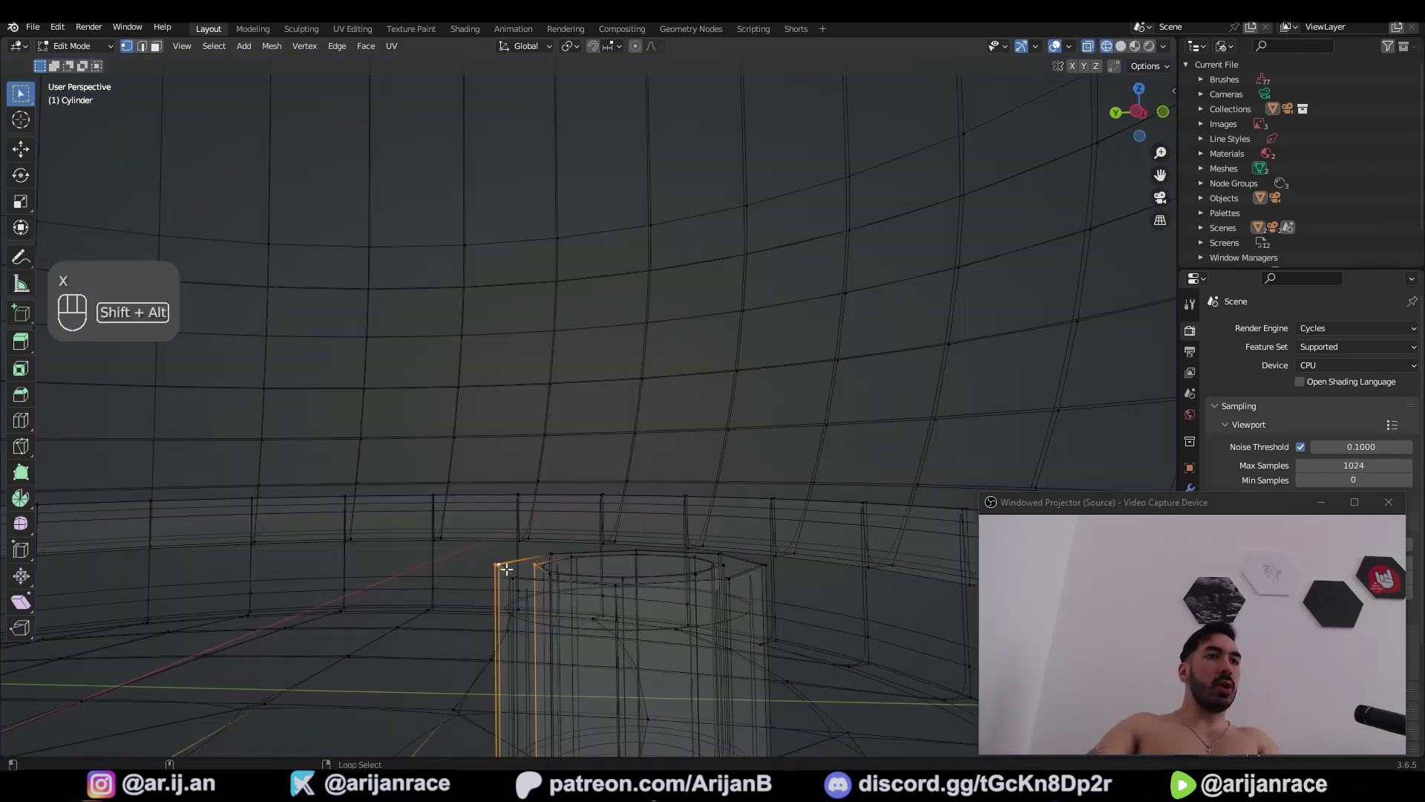
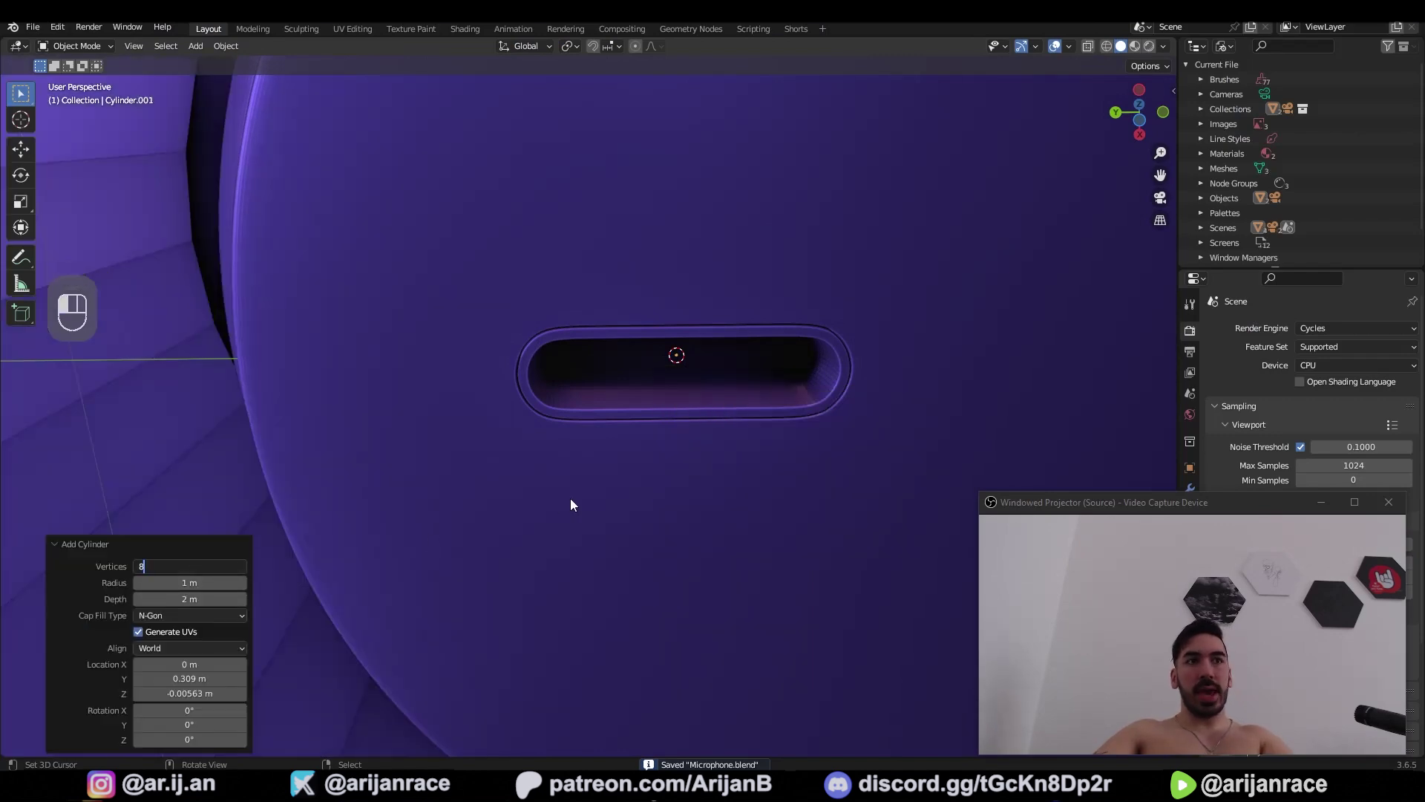
Shrink the eight-sided cylinder into a tiny peg and position it inside the slot
key("Tab")
key("1")
key("s")
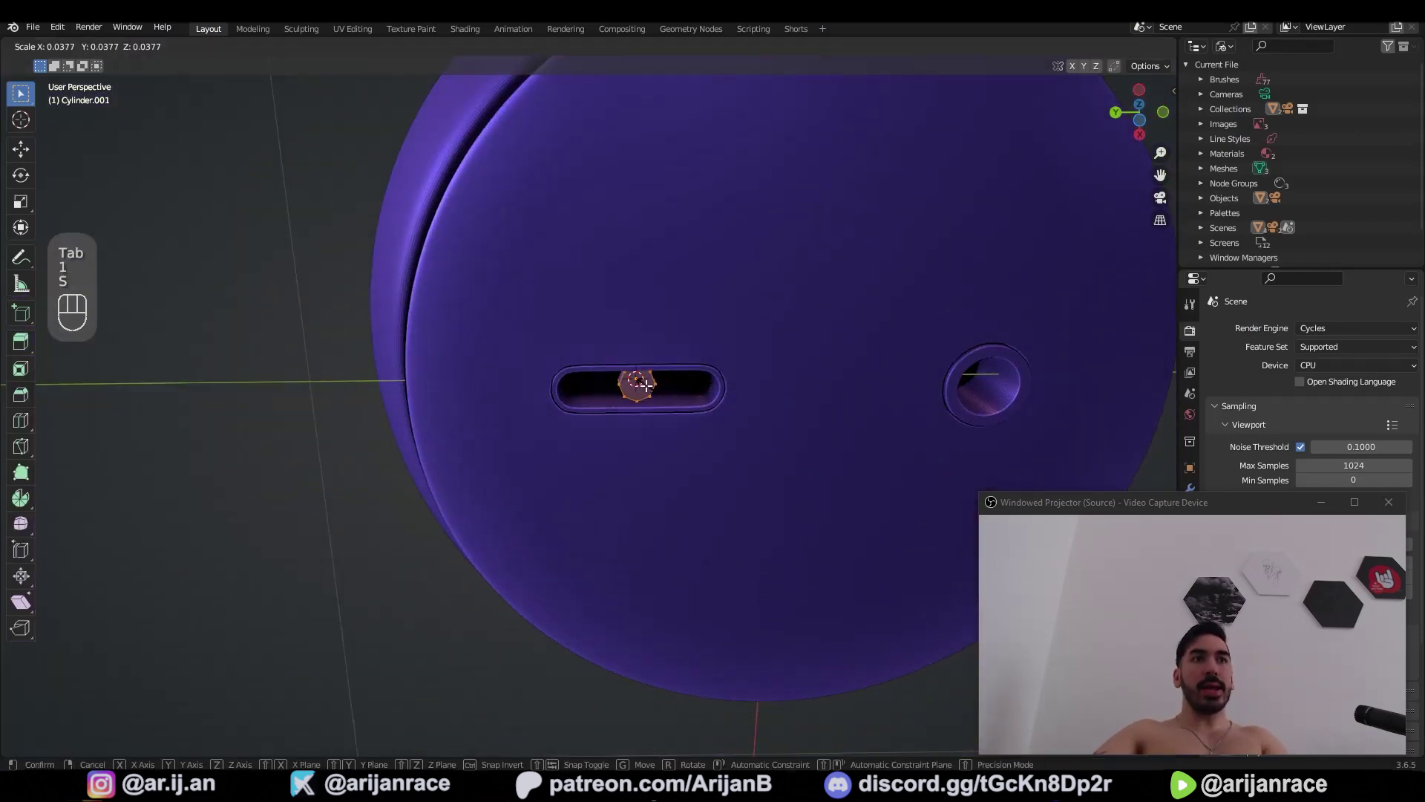
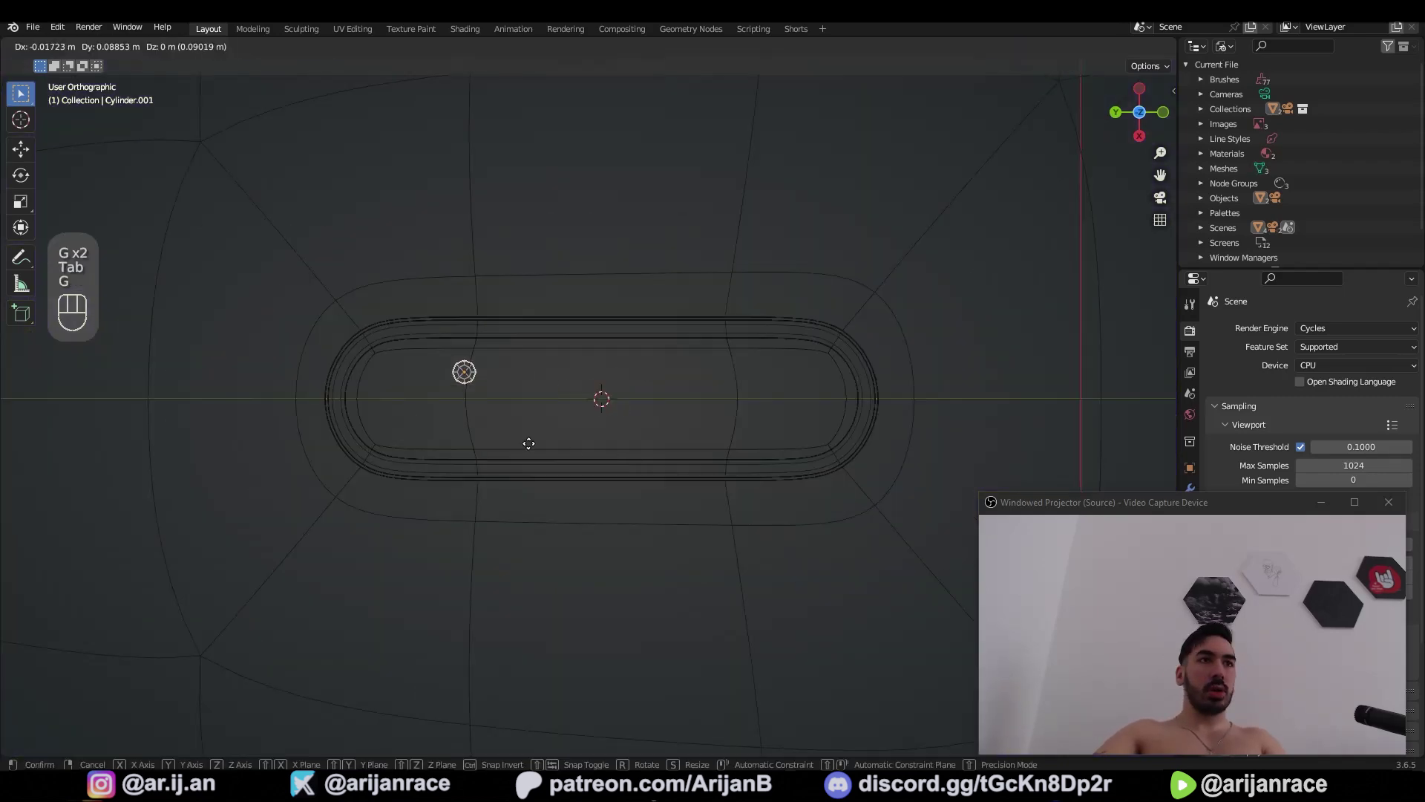
key("Tab")
Repeat the peg with an Array modifier of count 2 and adjust its size
left_click(1143, 373)
key("s")
key("s")
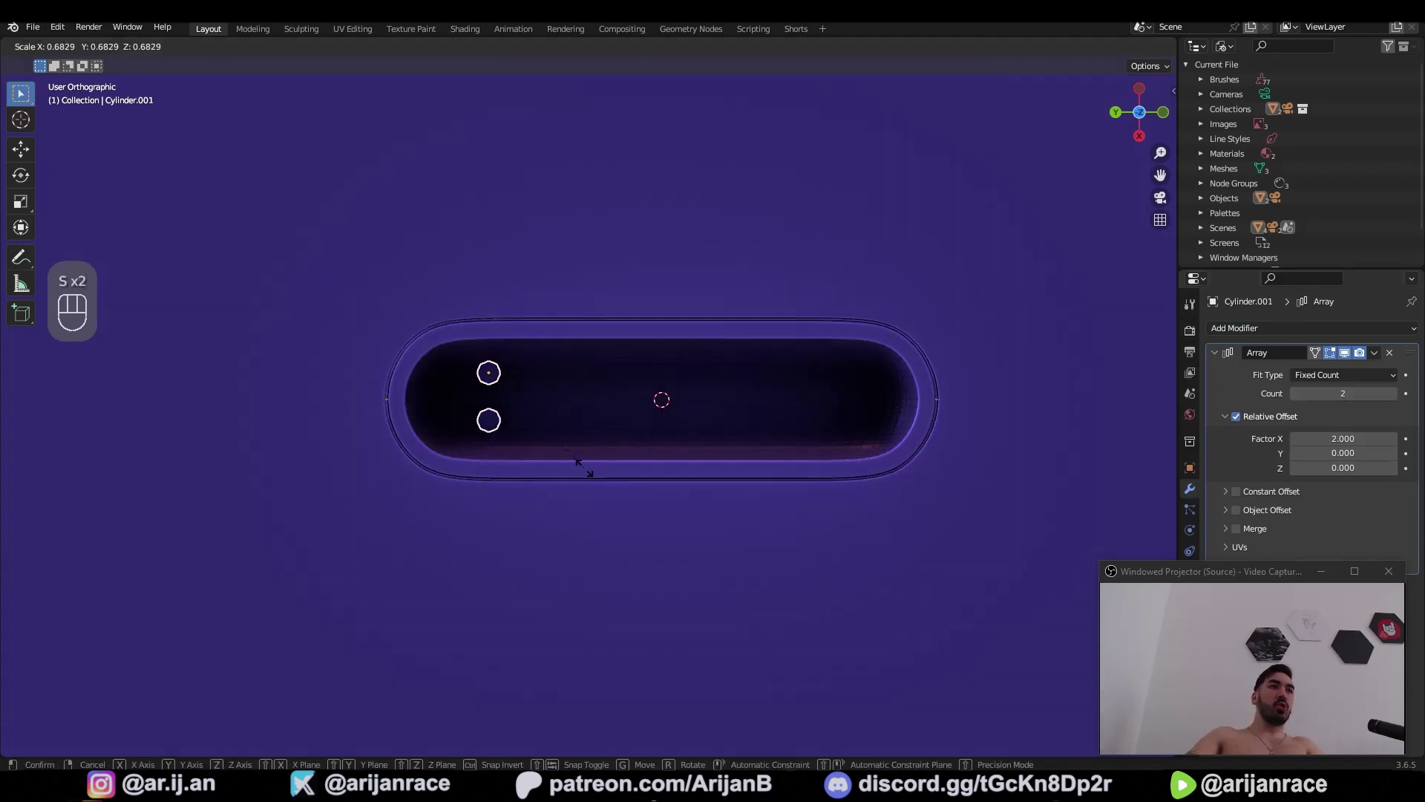
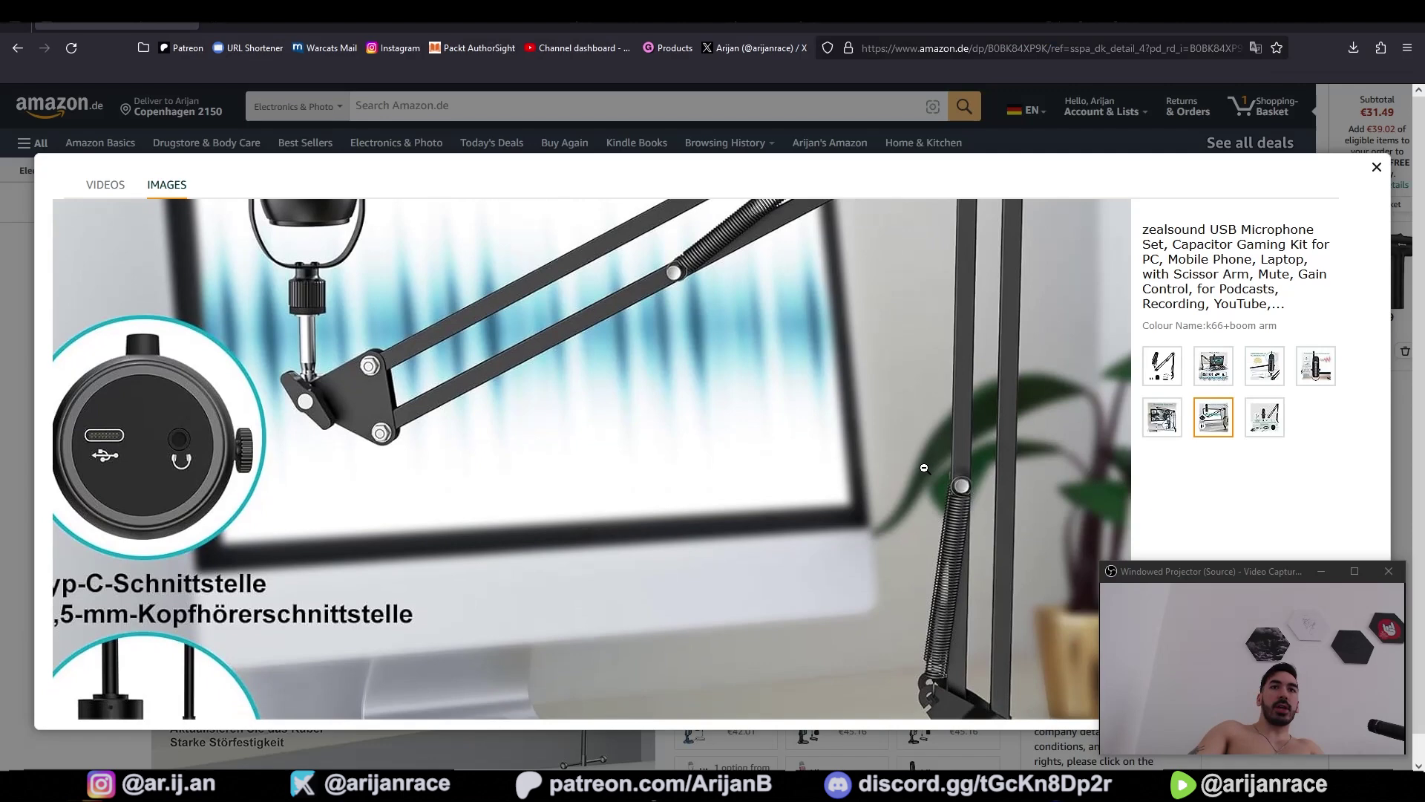
Set the second Array modifier's count to 7 to fill the slot with two rows of pegs
left_click(1398, 418)
double_click(1398, 419)
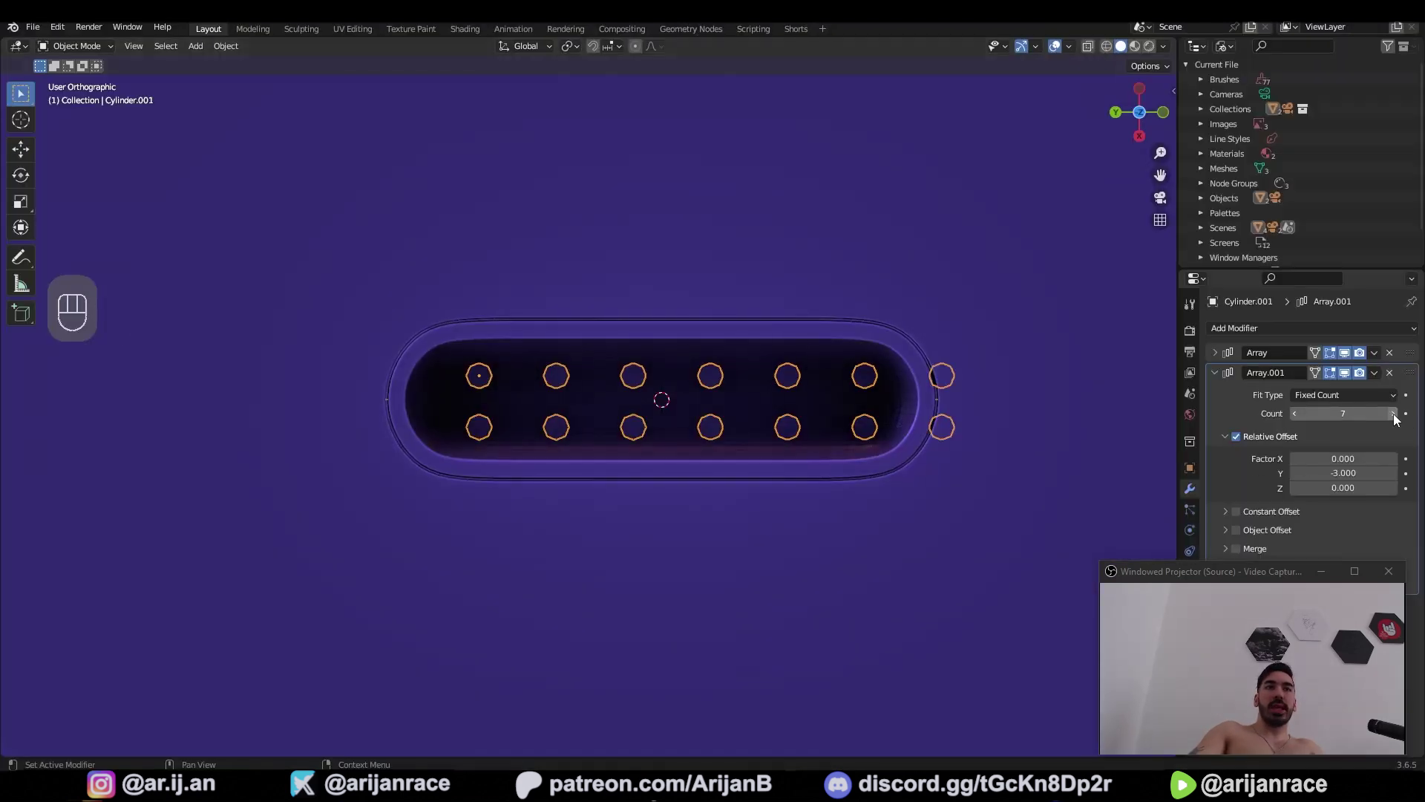
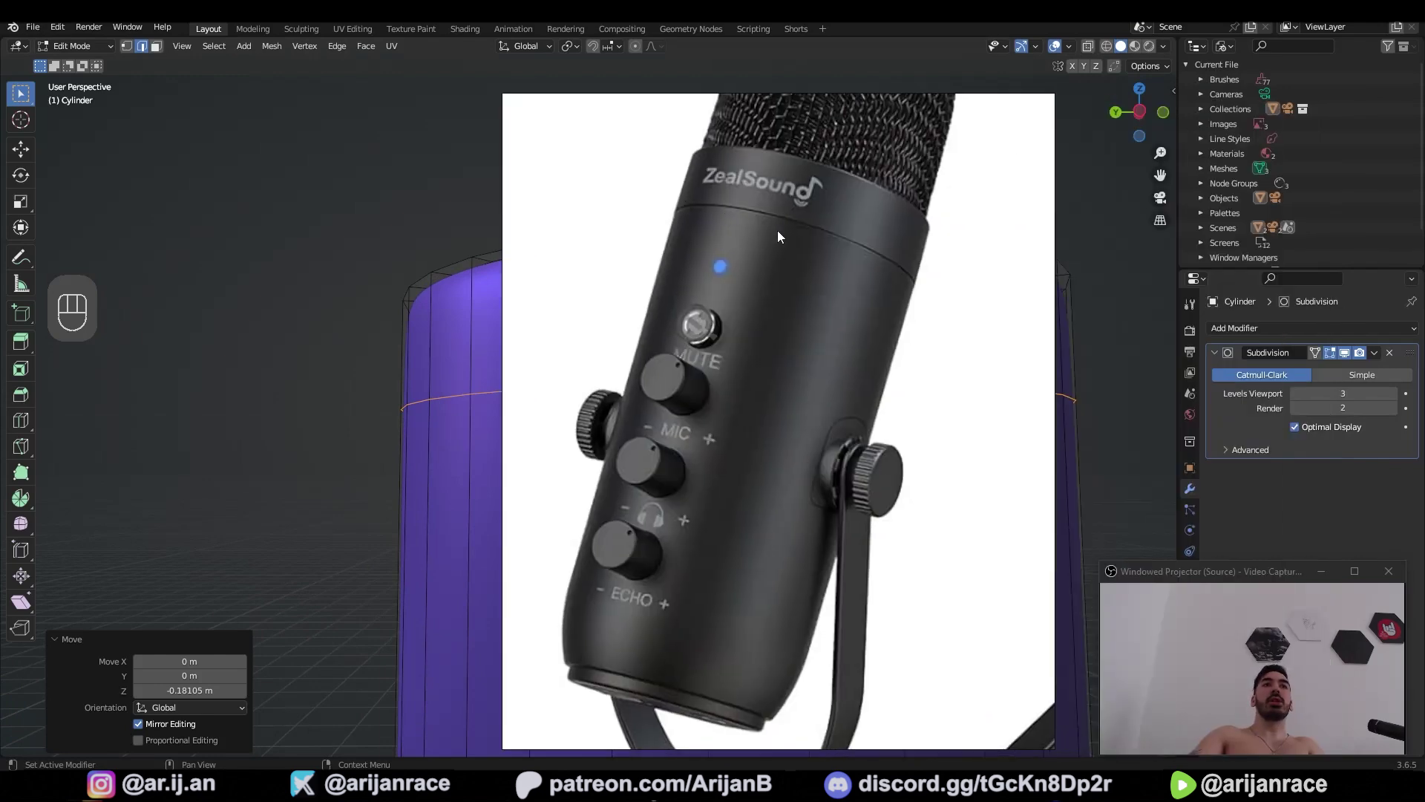
Bevel the edge loop around the body and shrink the strip inward into a thin groove
key("ctrl+b")
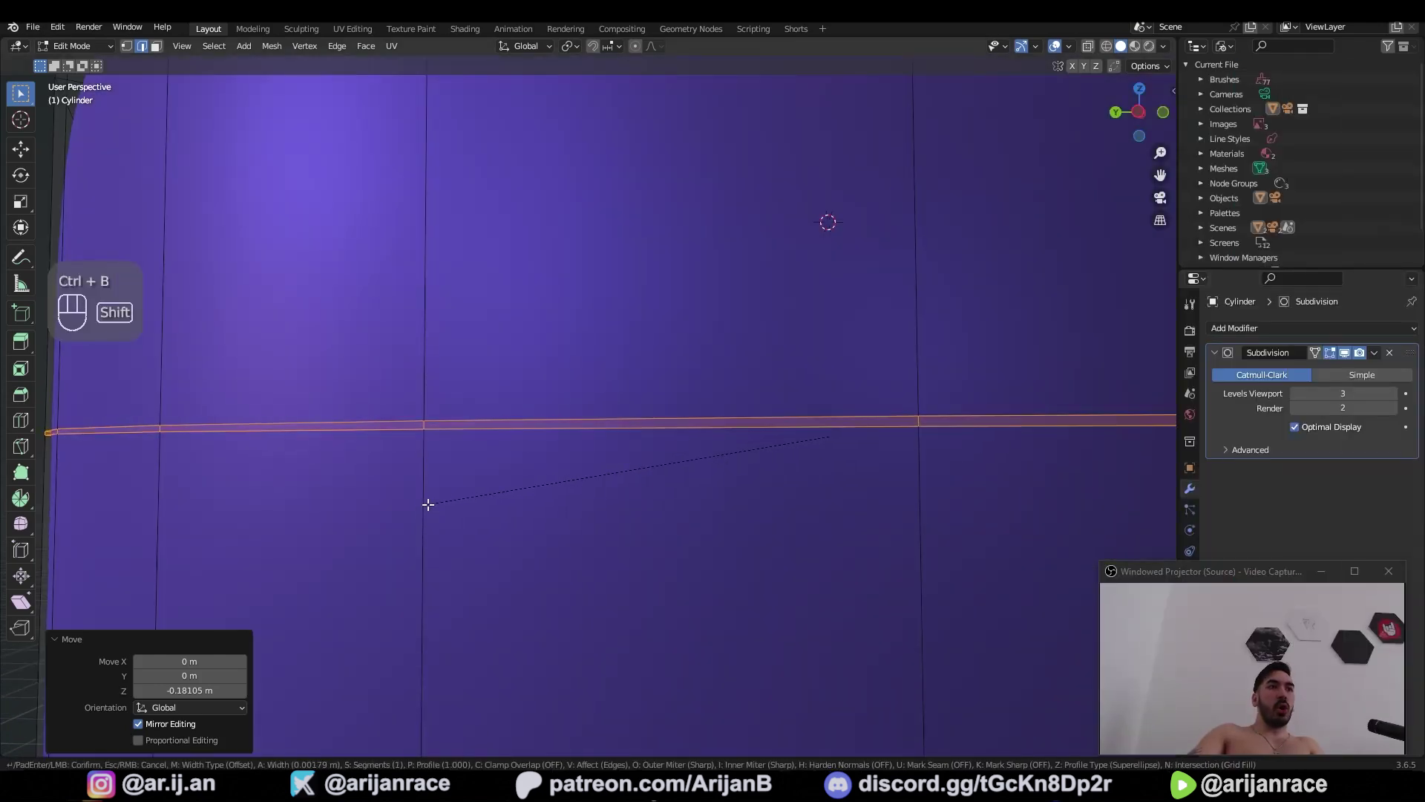
key("e")
key("alt+s")
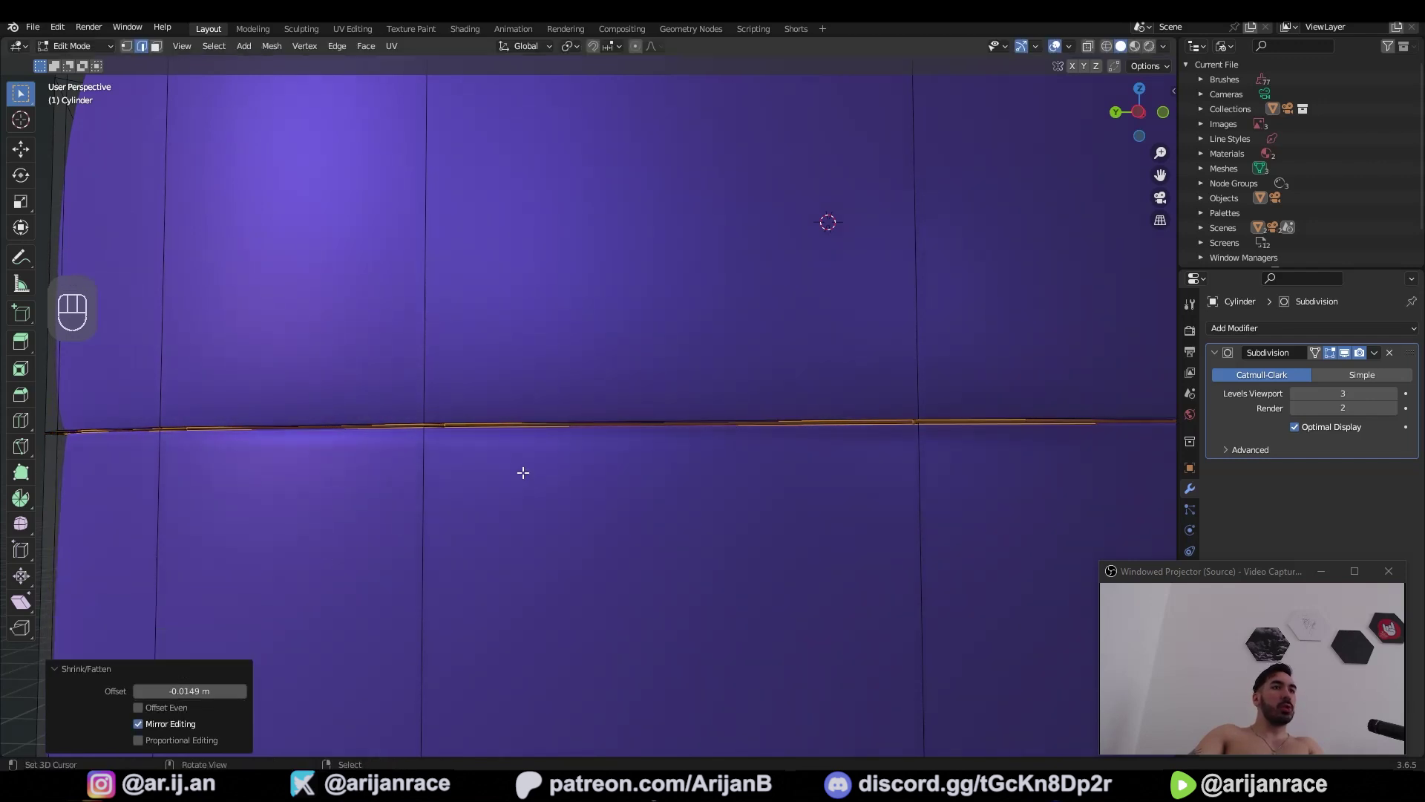
key("x")
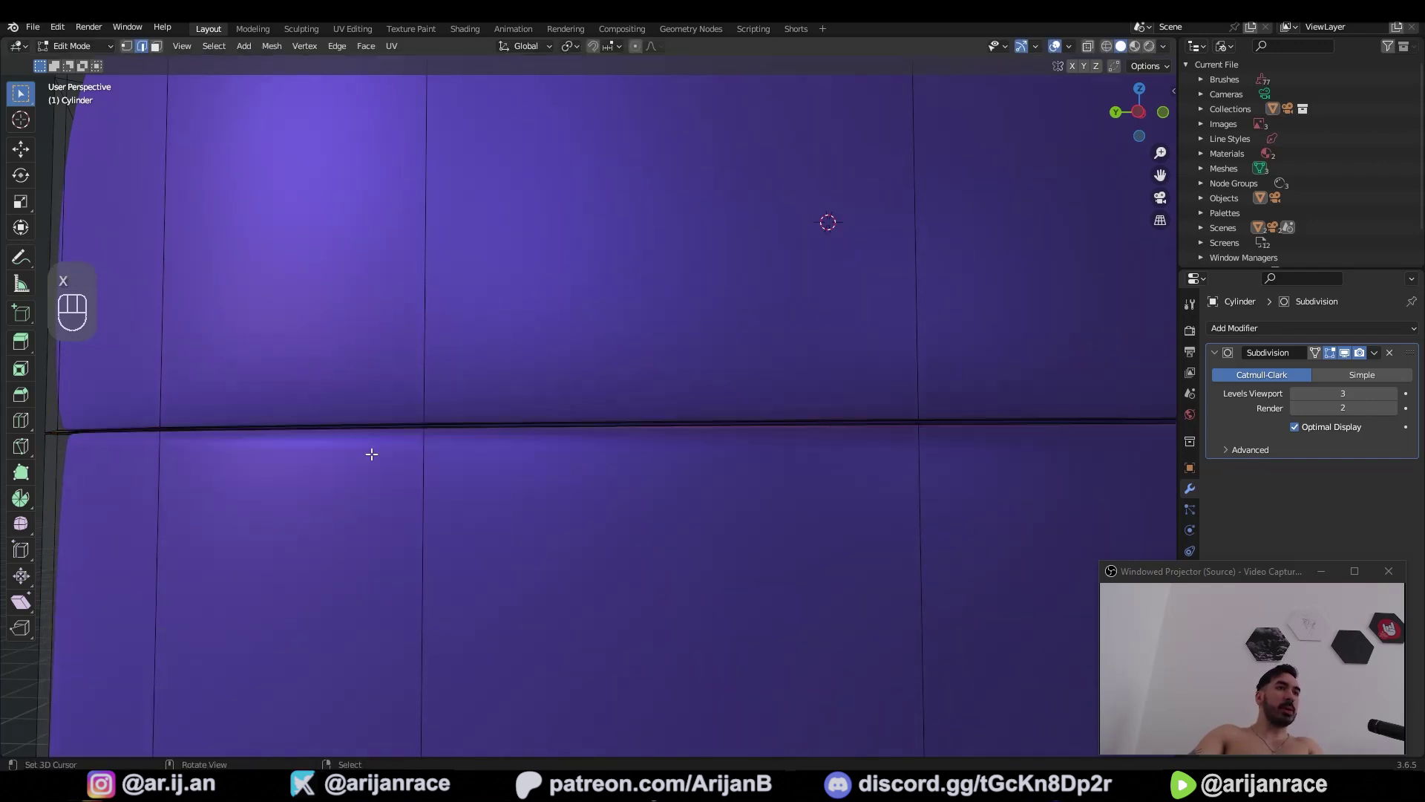
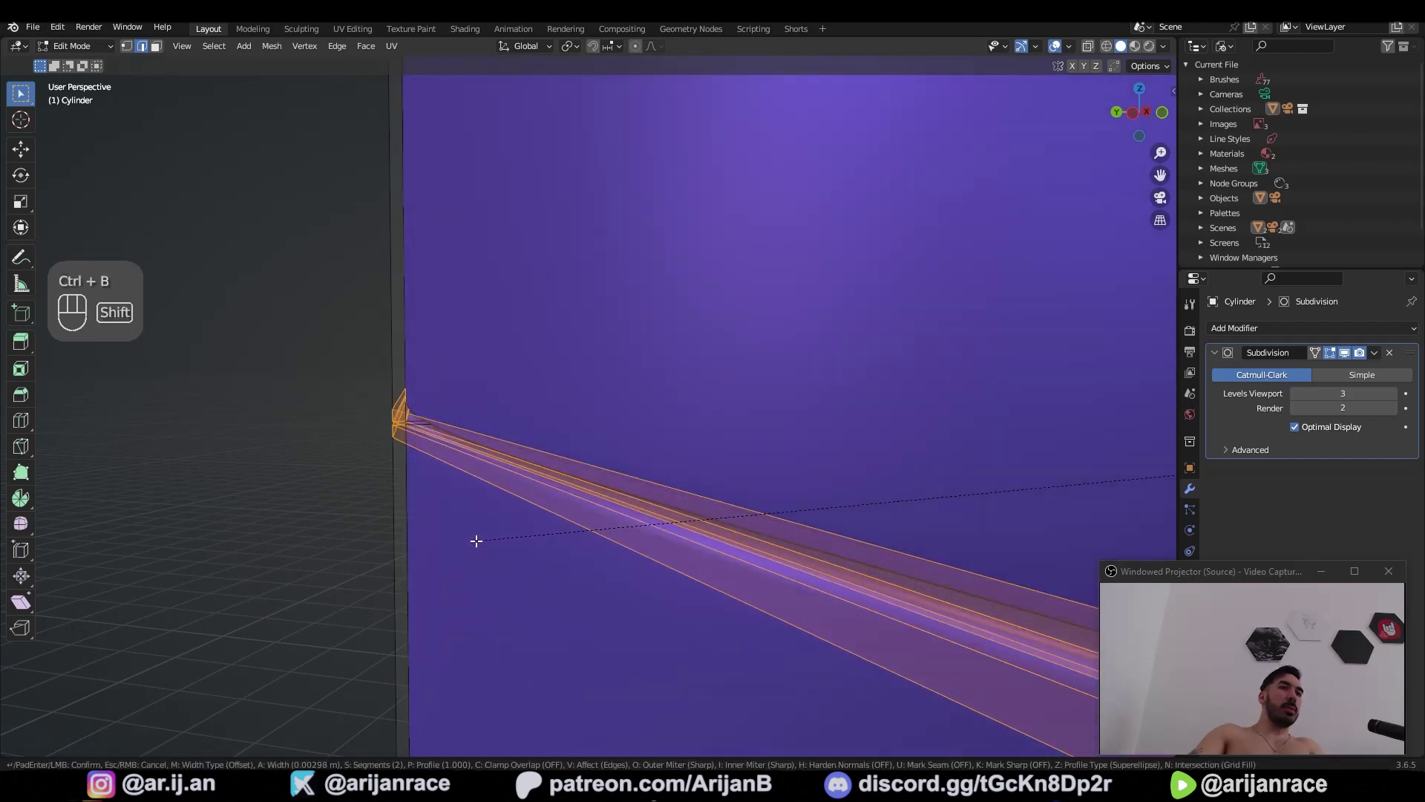
key("Tab")
Bevel again, then shift the cylinder sideways to clear the origin for the next tip
key("ctrl+b")
key("ctrl+b")
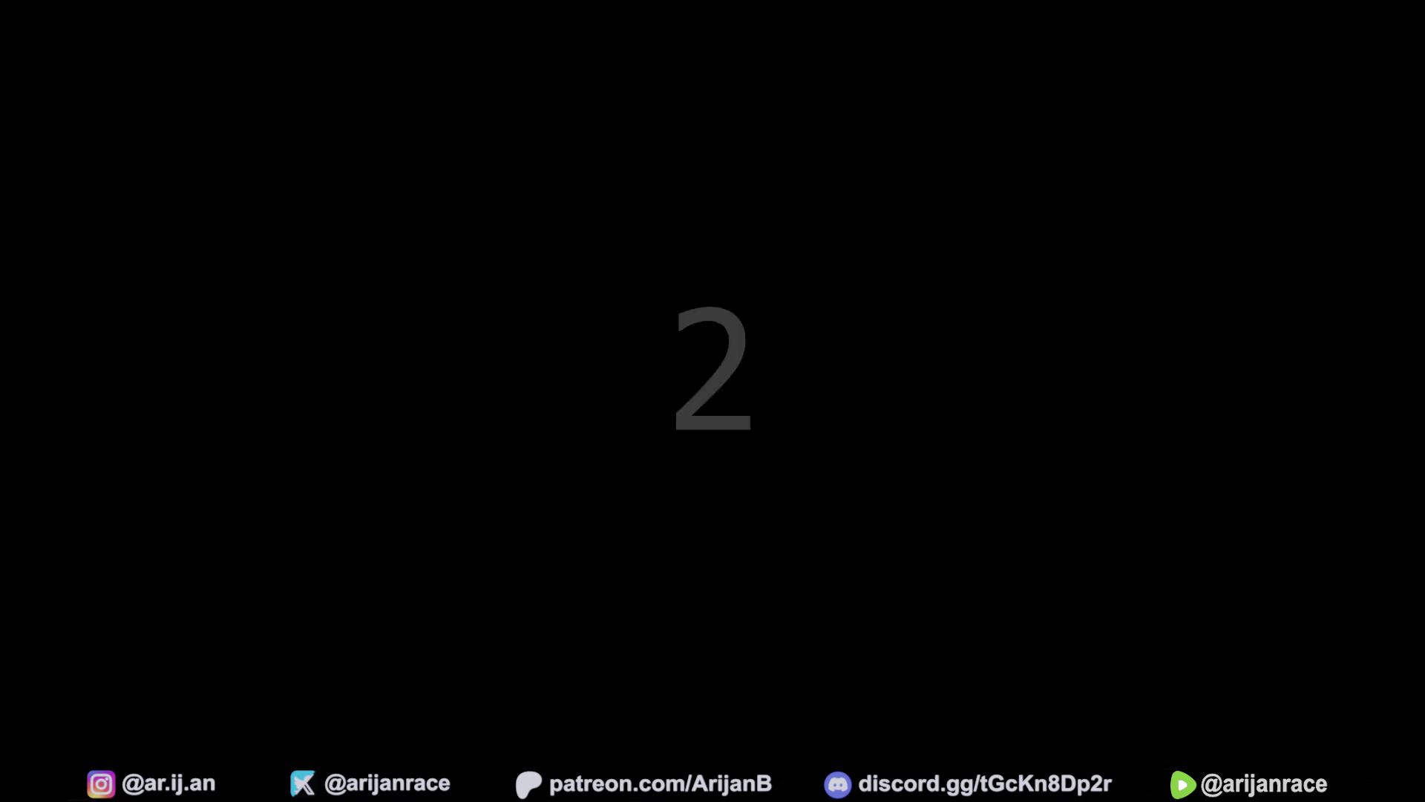
key("ctrl+g")
left_click_drag(579, 477, 781, 462)
left_click_drag(774, 449, 741, 449)
key("shift+s")
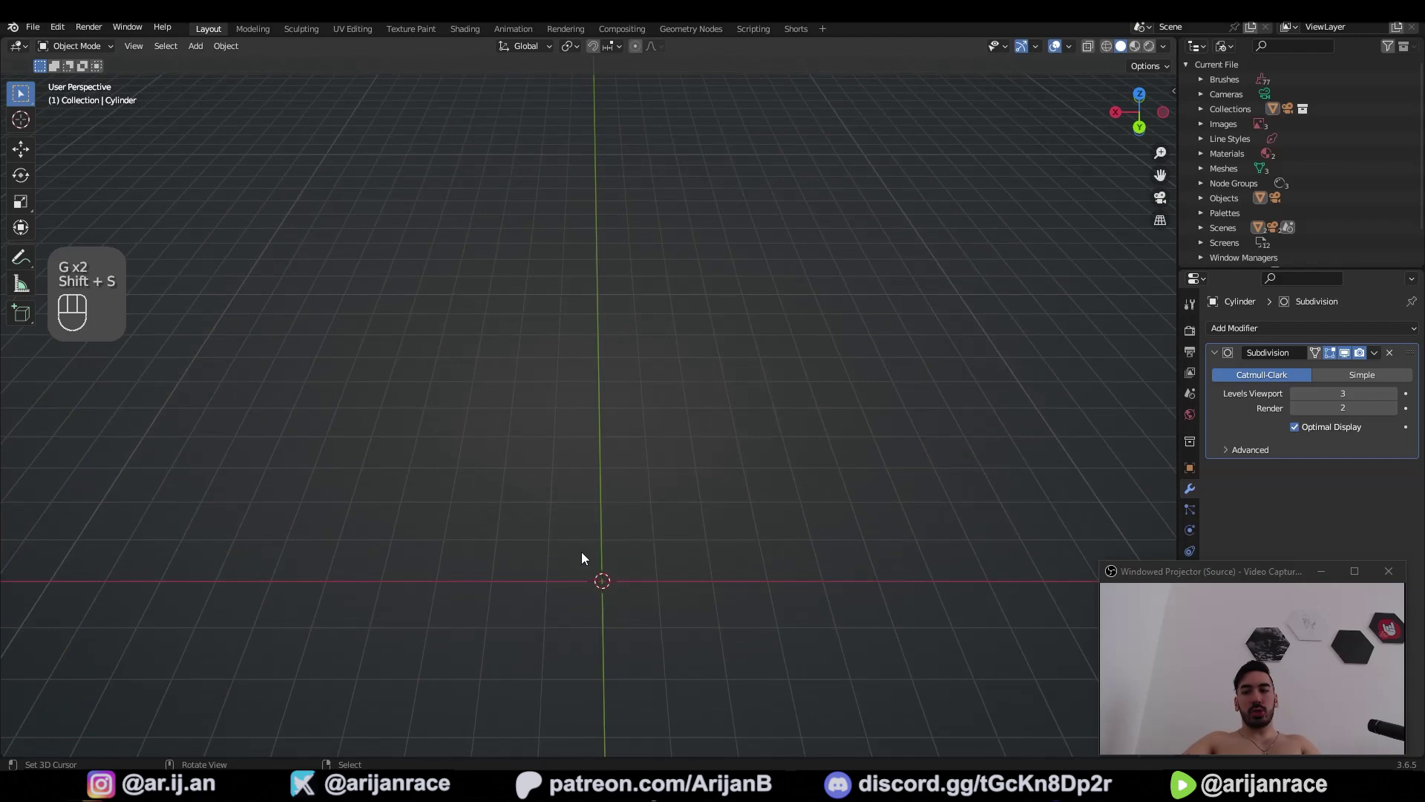
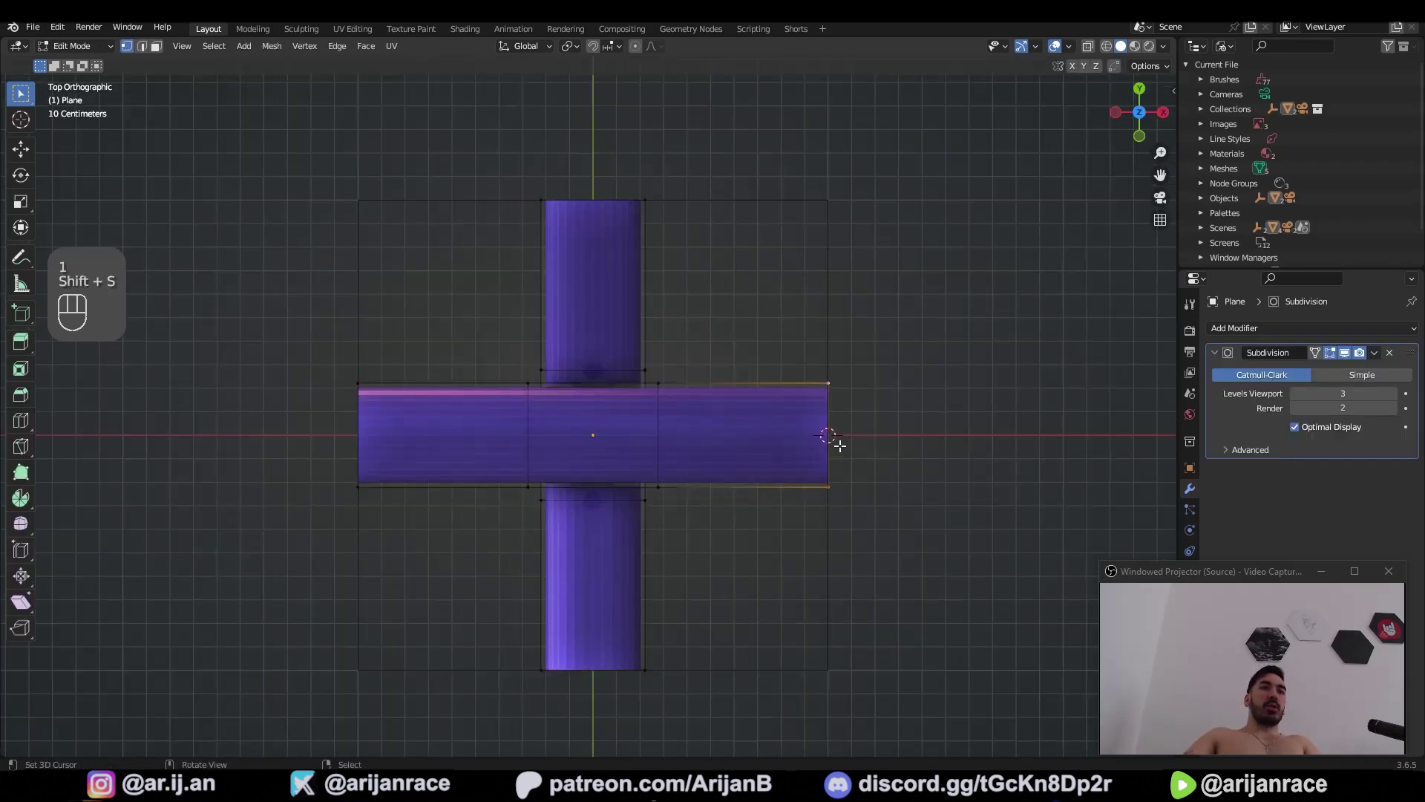
Scale the tube cross to half size and shift it along the Y axis
key("Tab")
left_click(575, 49)
key("Tab")
key("z")
key("a")
key("s")
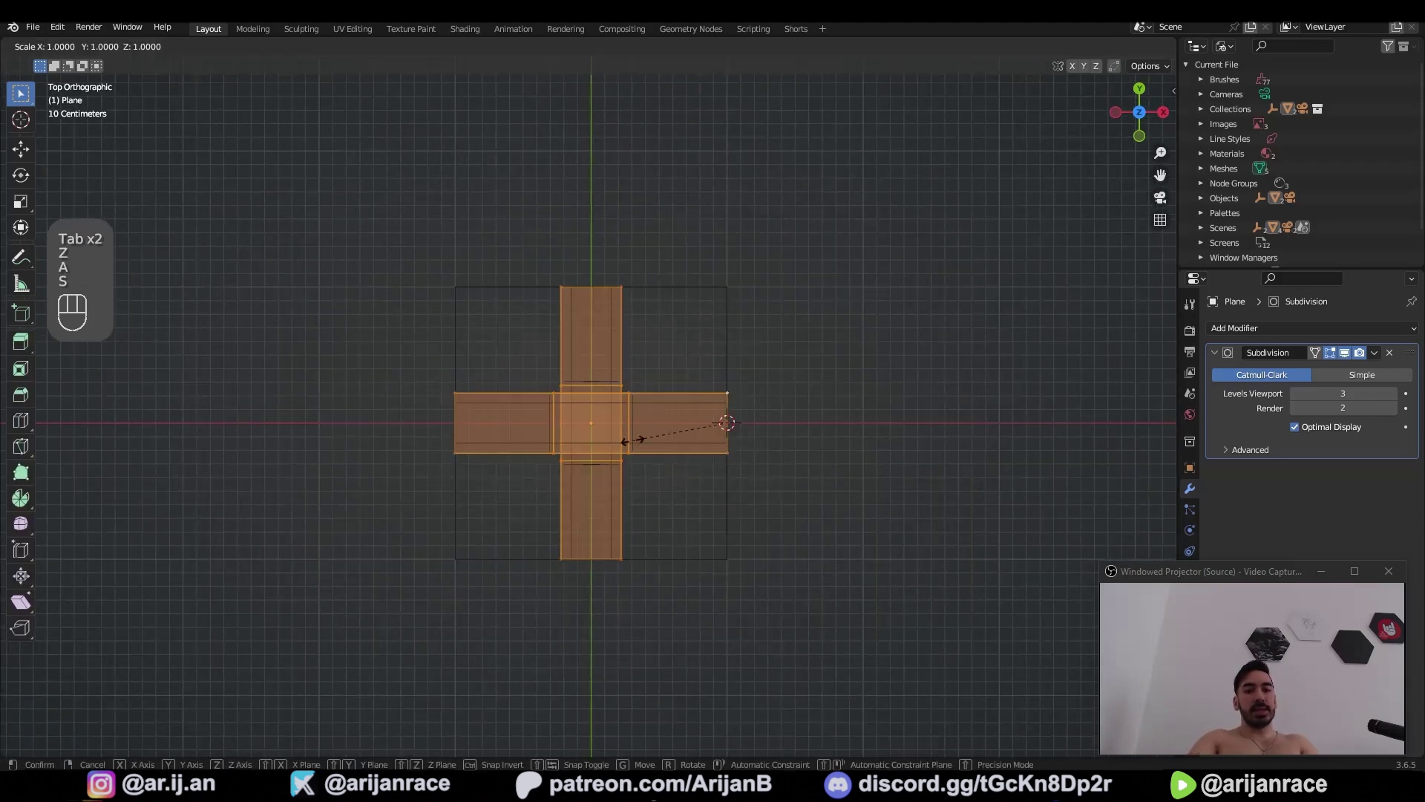
key("g")
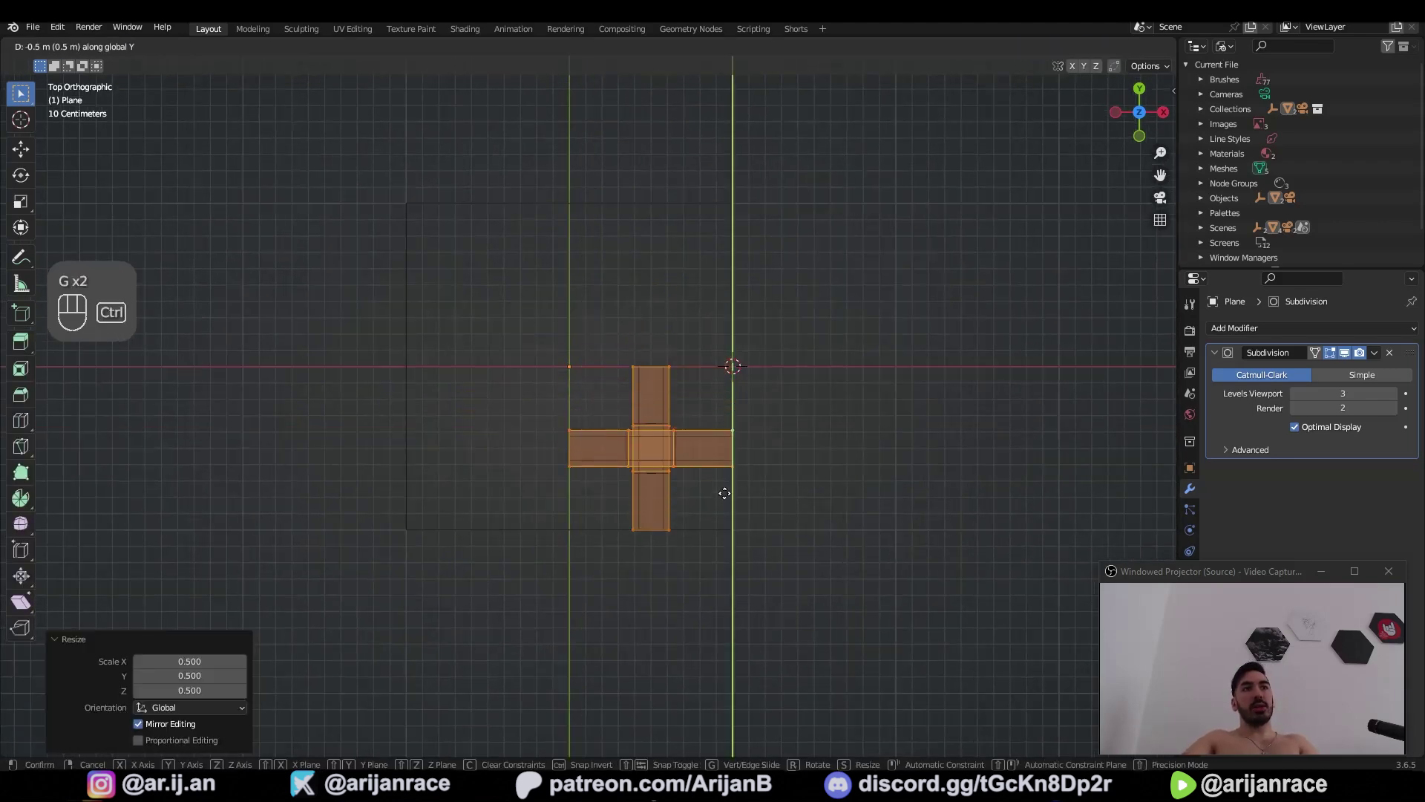
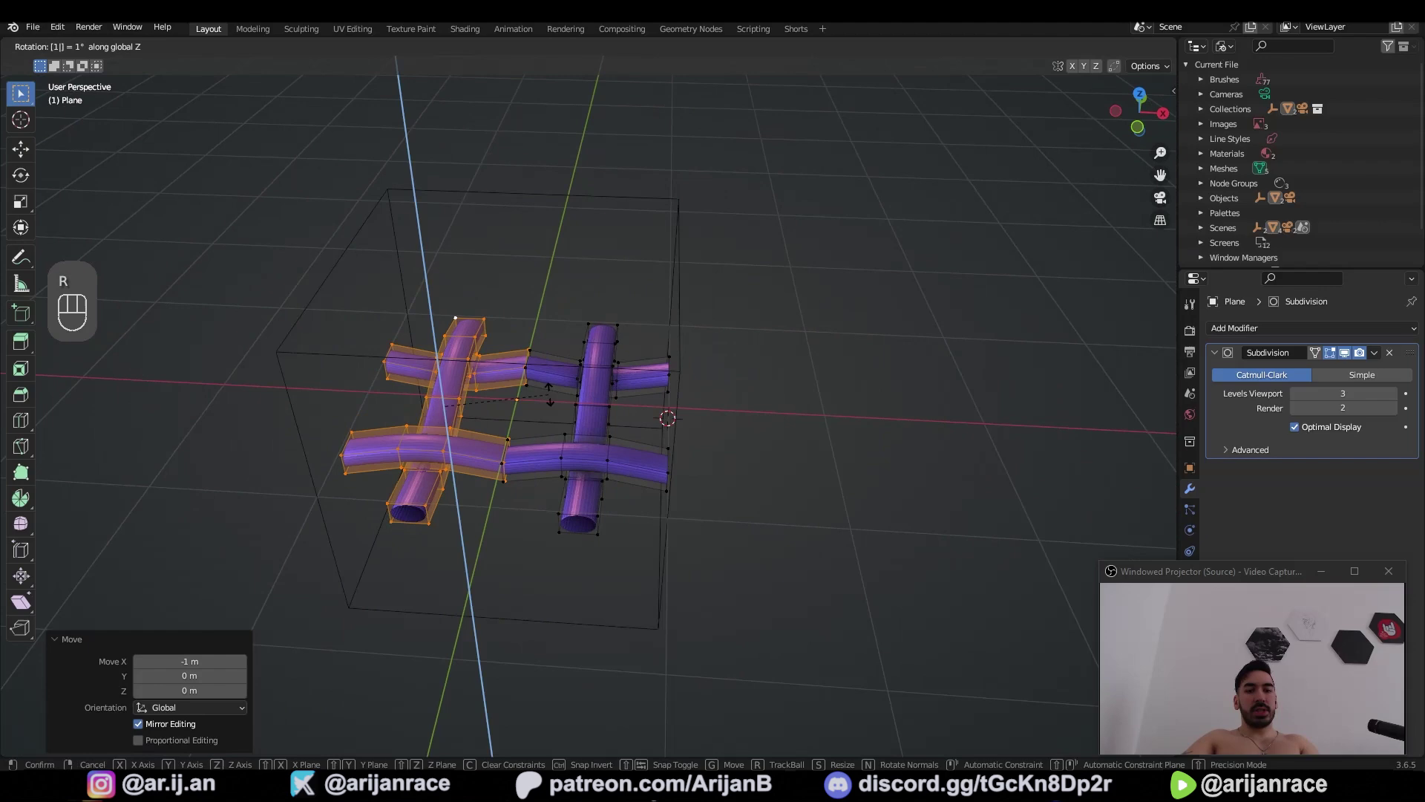
Rotate the copied cross, merge overlapping points by distance and move the tile into one quadrant
key("a")
key("m")
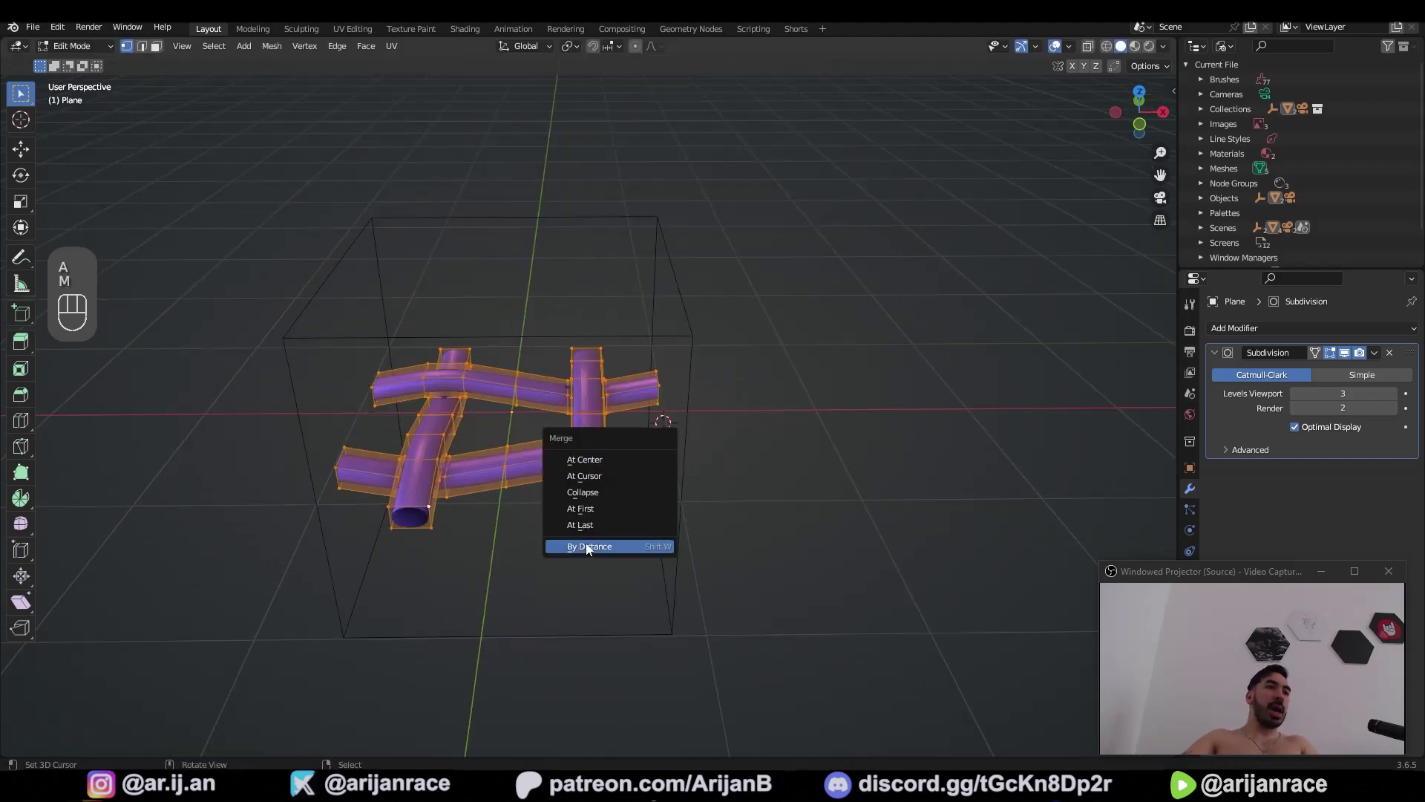
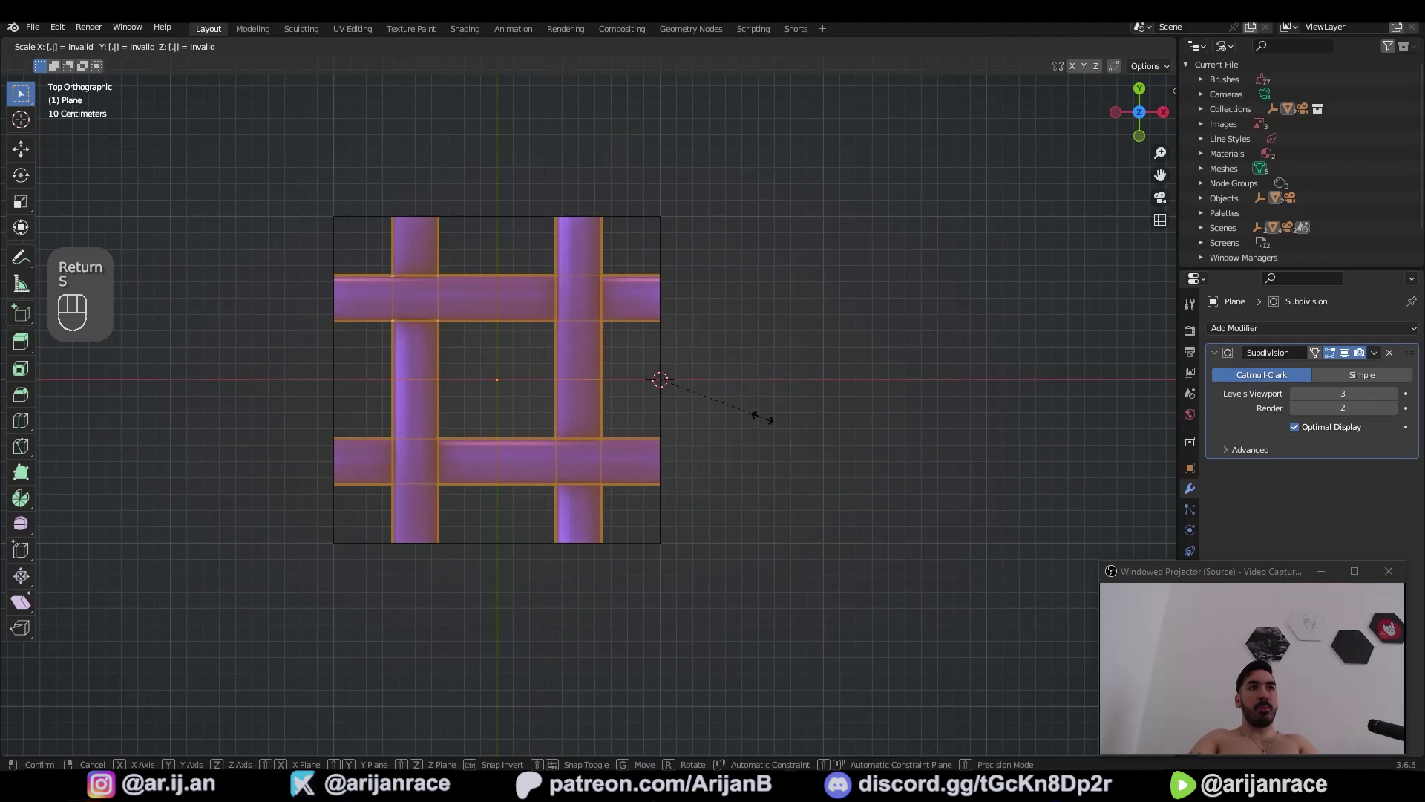
key("g")
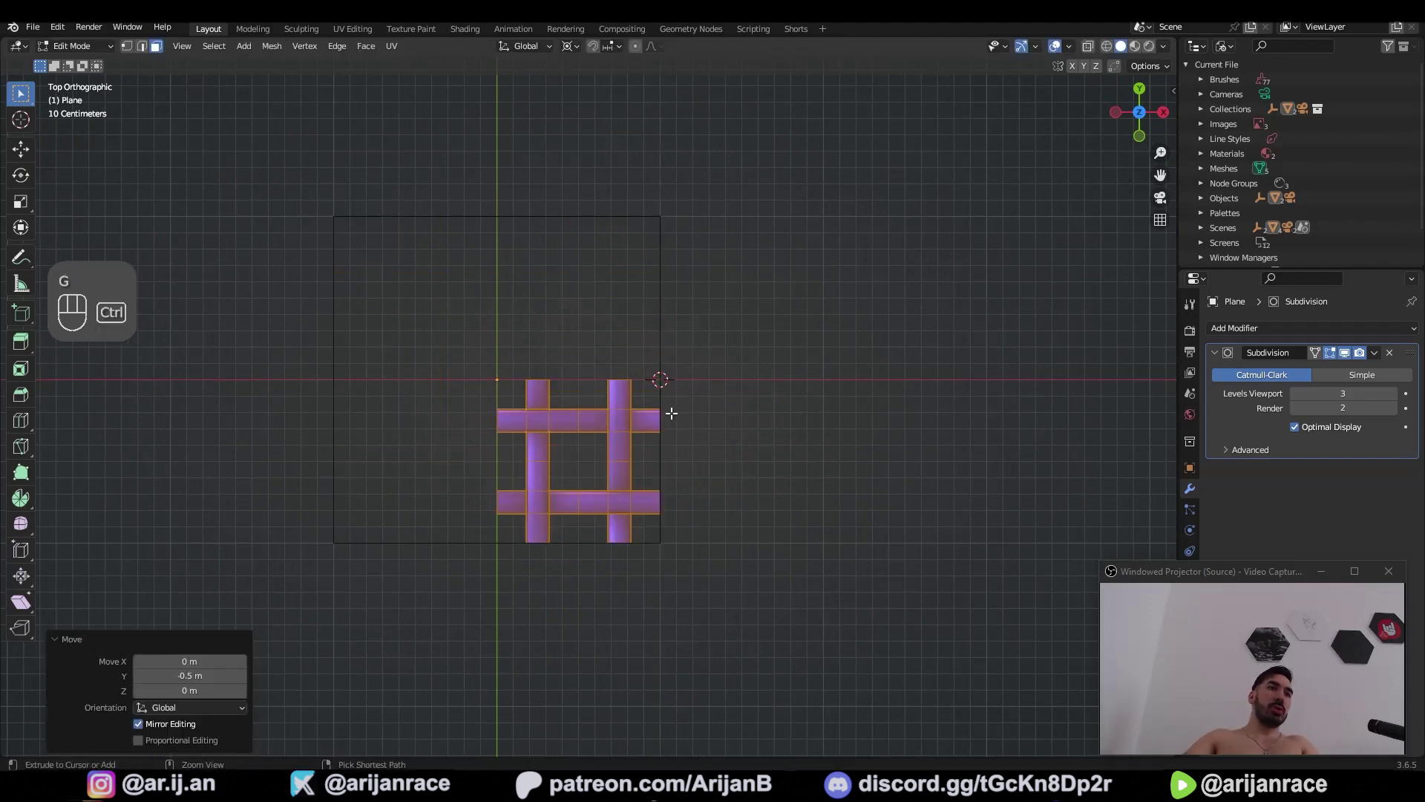
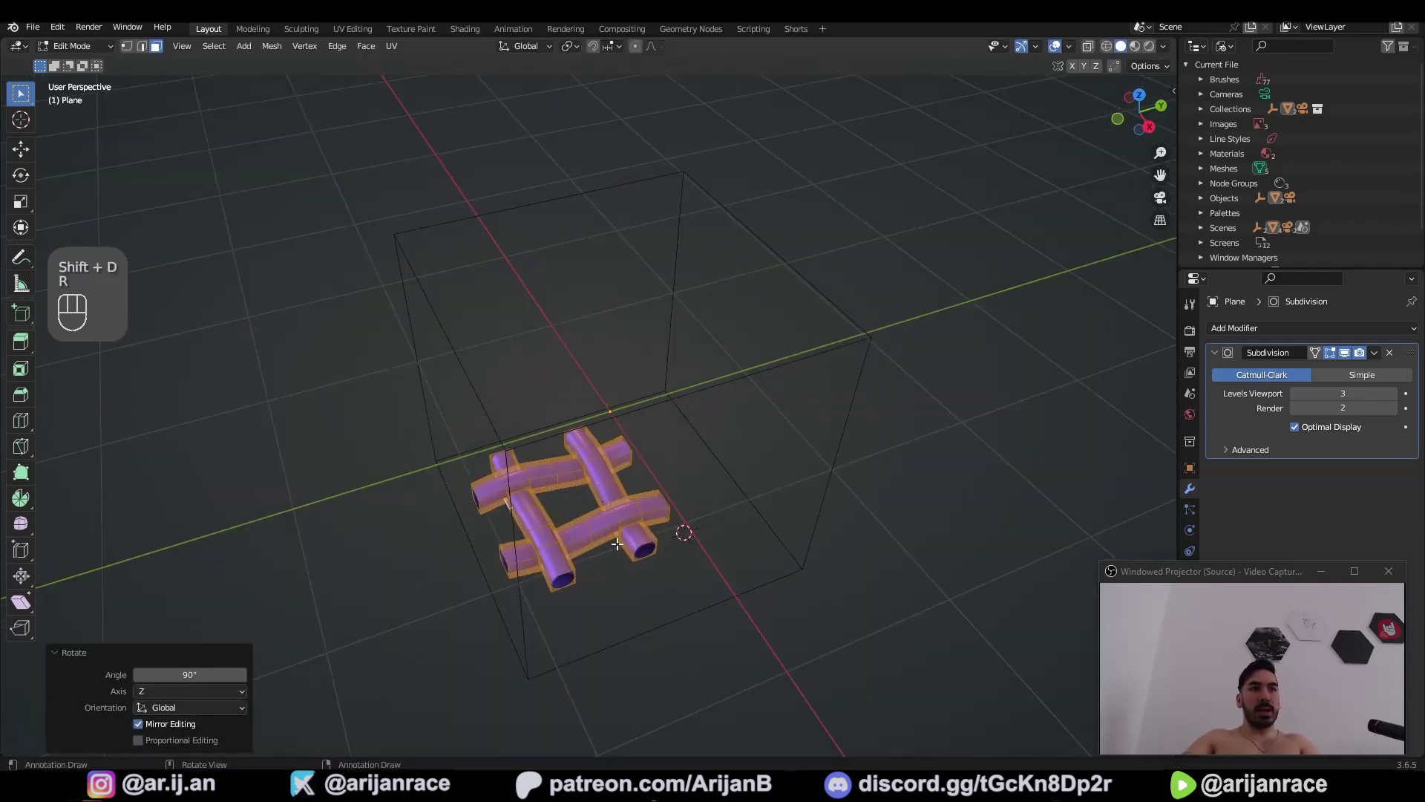
Duplicate and rotate the tile 90°, scale by 0.5 and repeat it across the plane
key("g")
key("a")
key("shift+d")
key("r")
key("g")
key("a")
key("shift+w")
key("s")
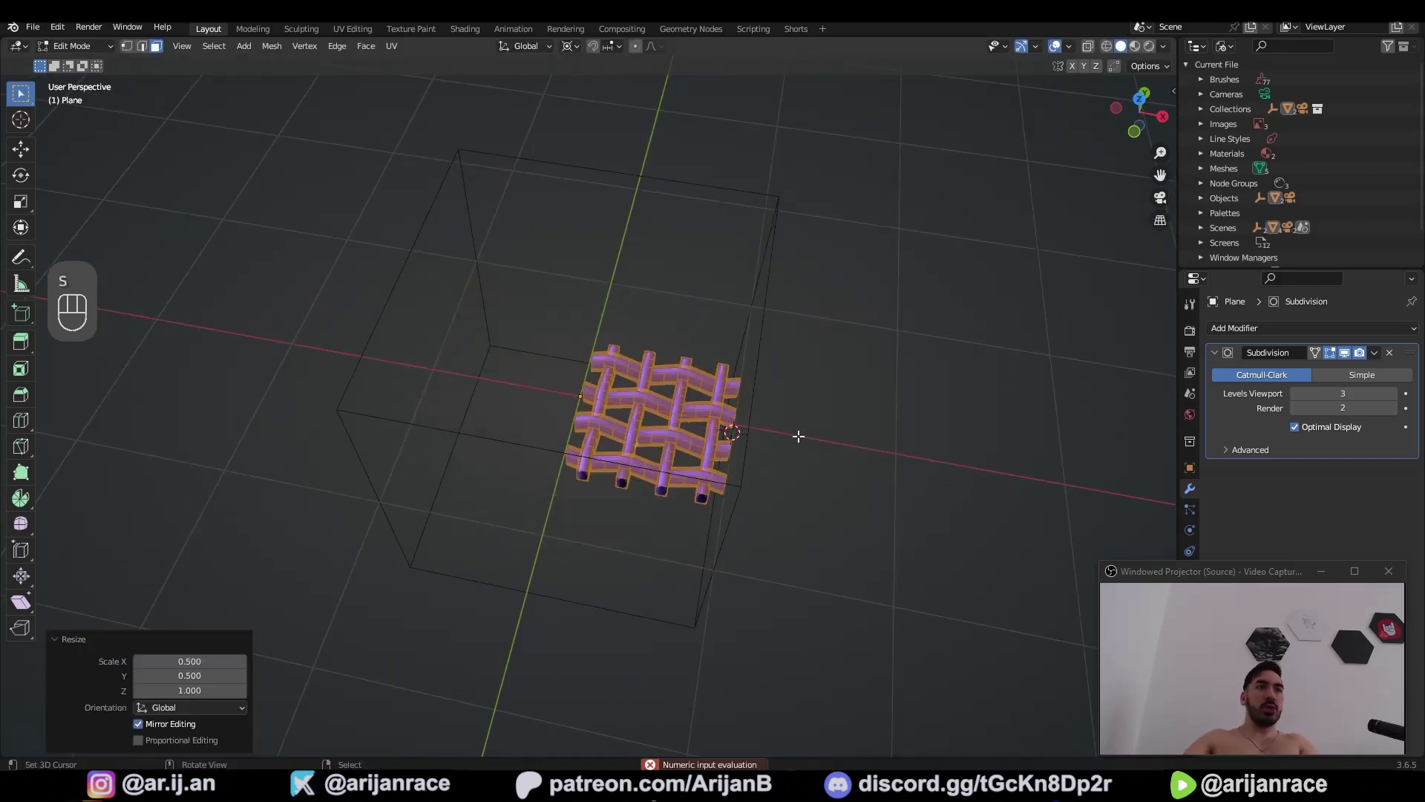
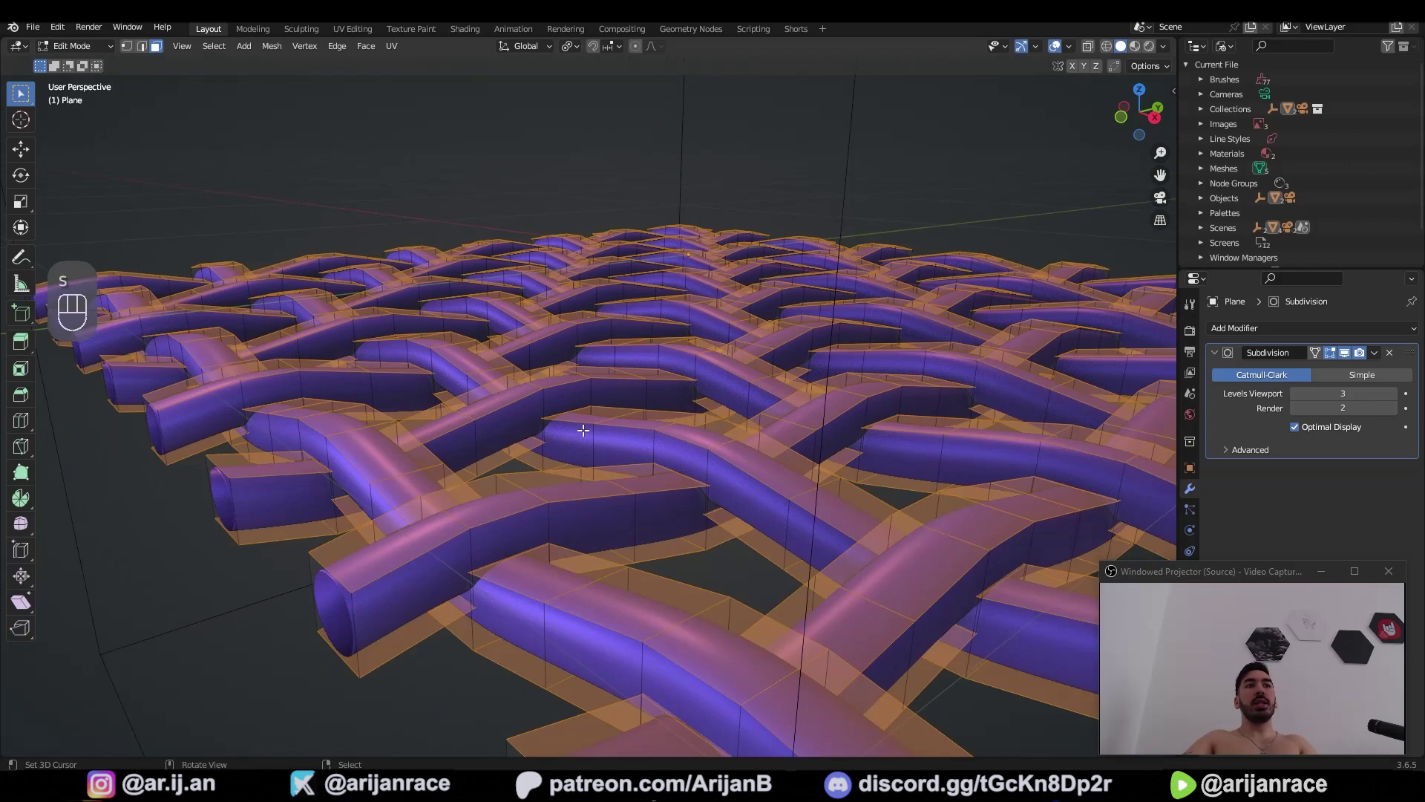
Stretch the weave strands along Z, leave edit mode and drop viewport subdivision to 1
key("s")
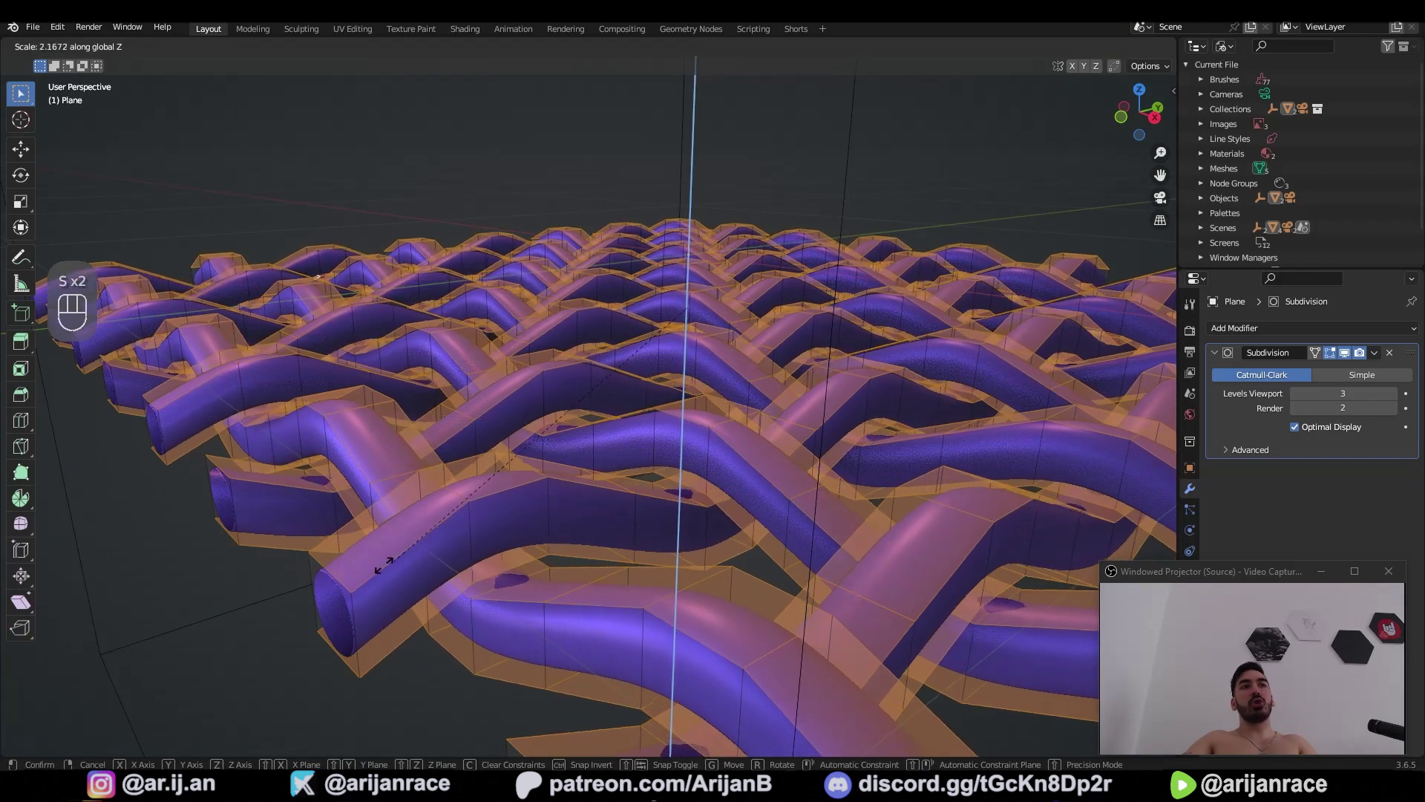
key("Tab")
left_click(426, 396)
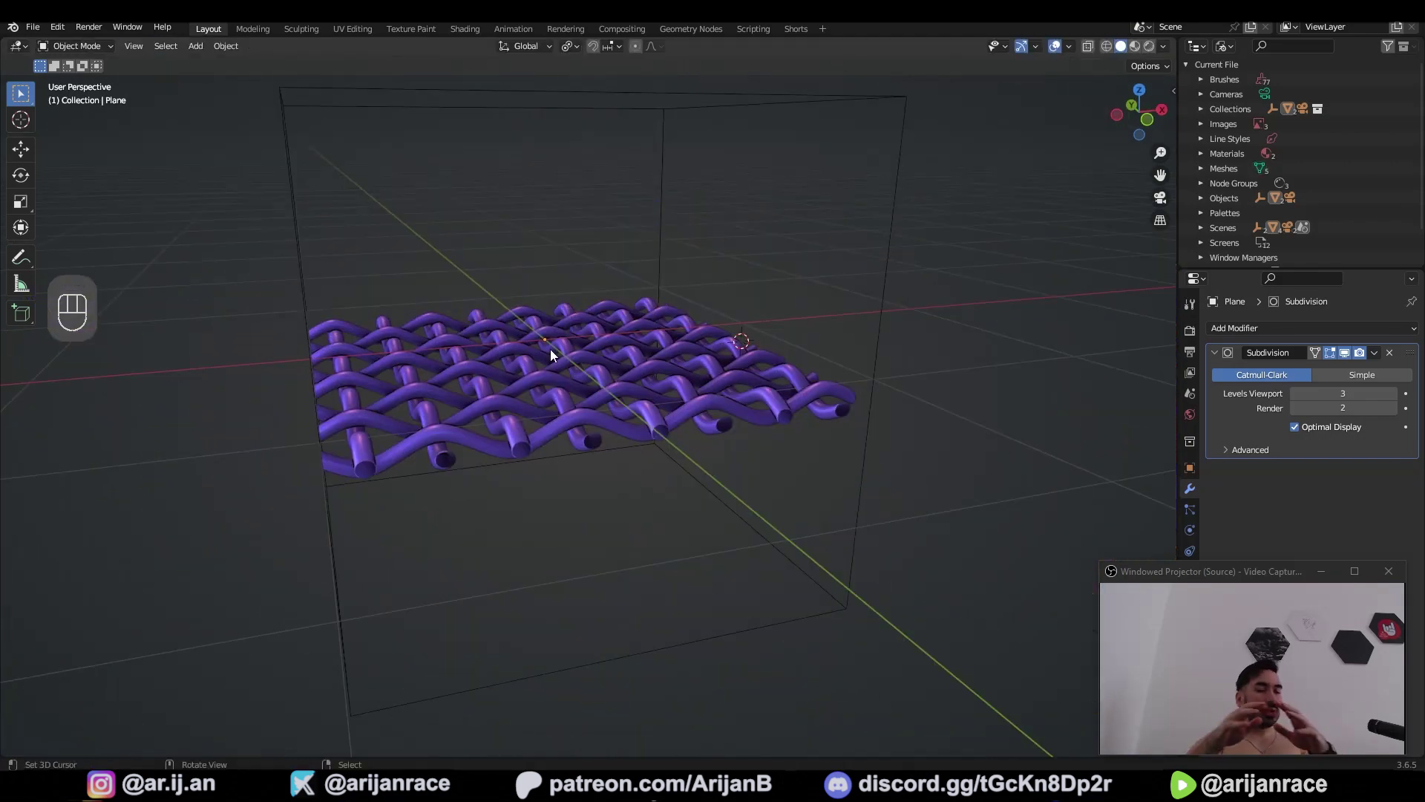
key("shift+s")
left_click(615, 511)
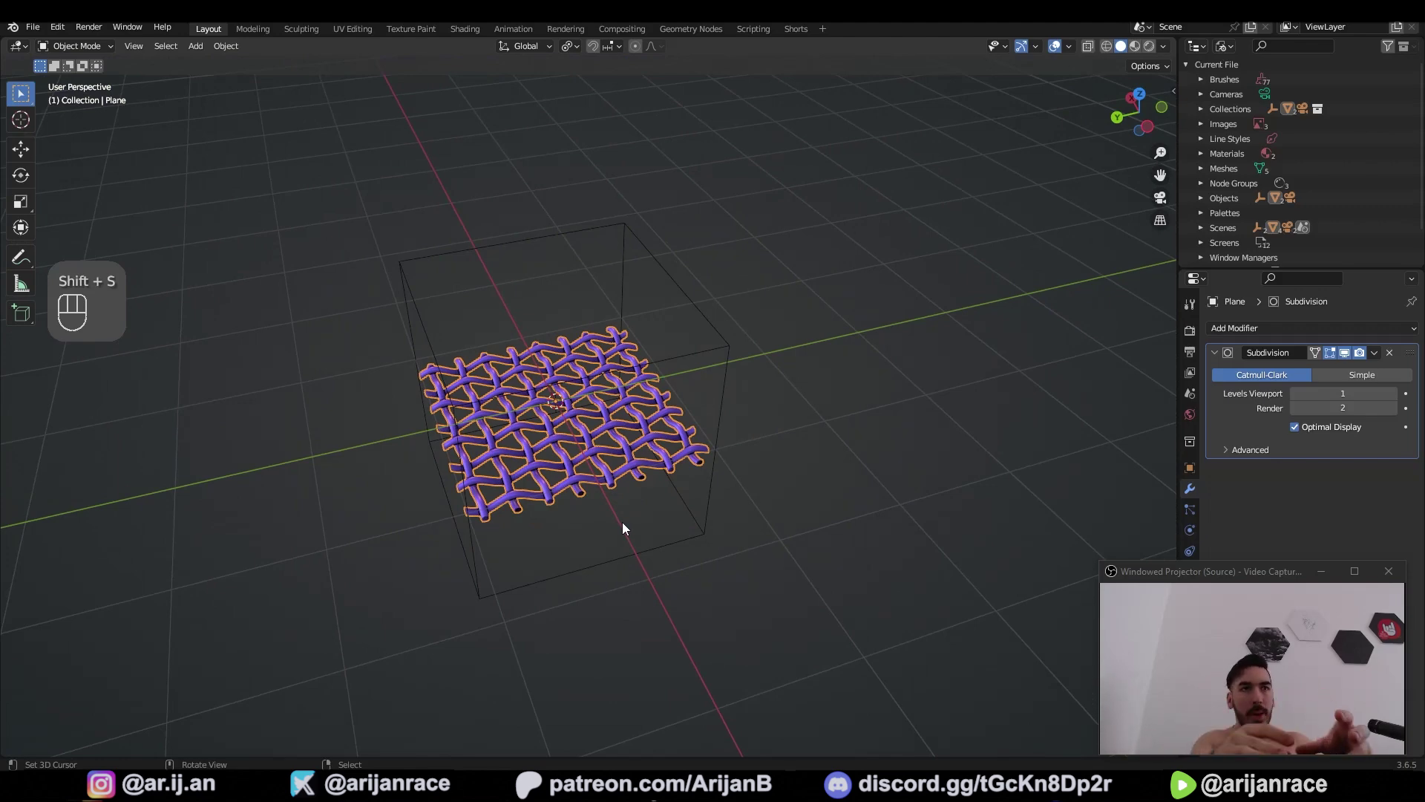
Add a lattice around the sheet with a Lattice modifier and scale its points proportionally into a dome
key("shift+a")
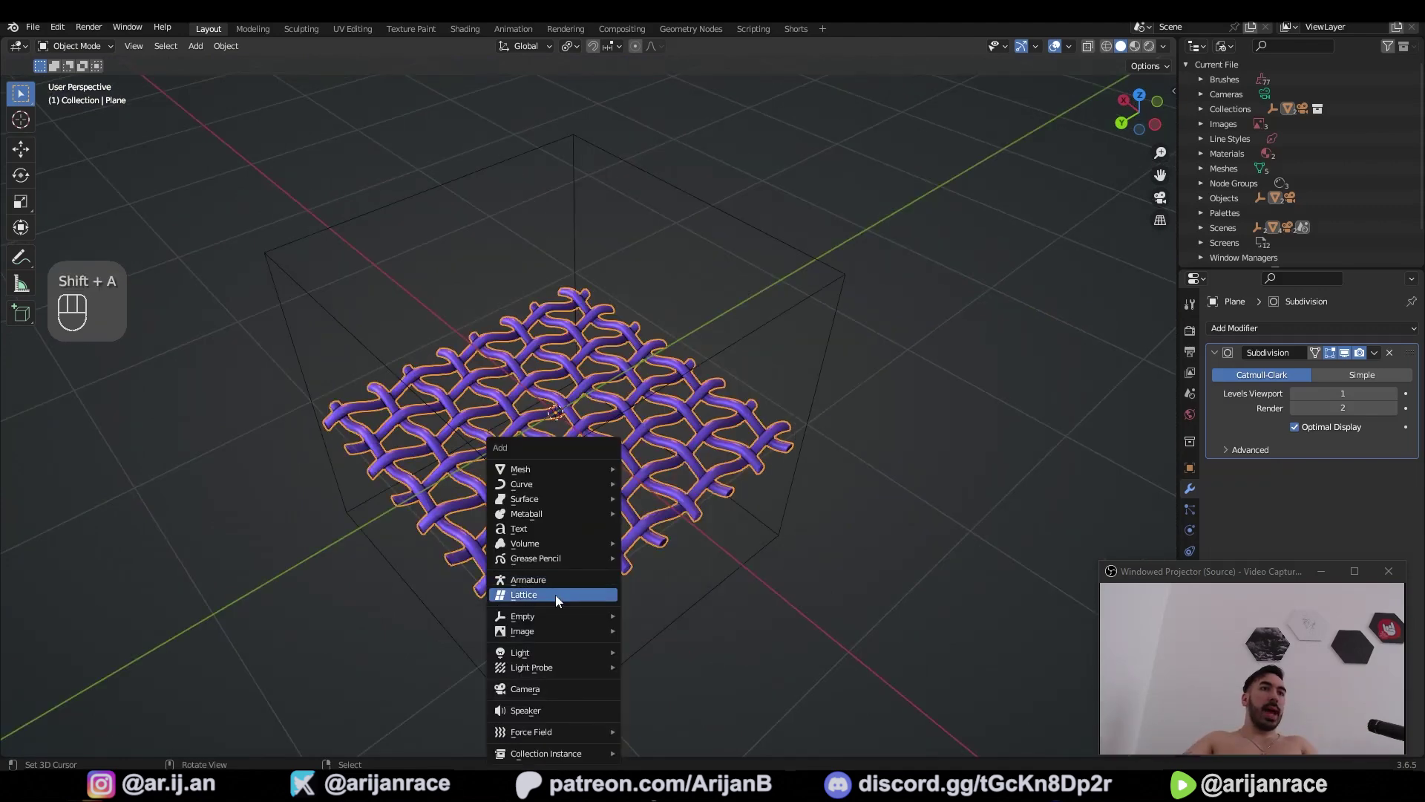
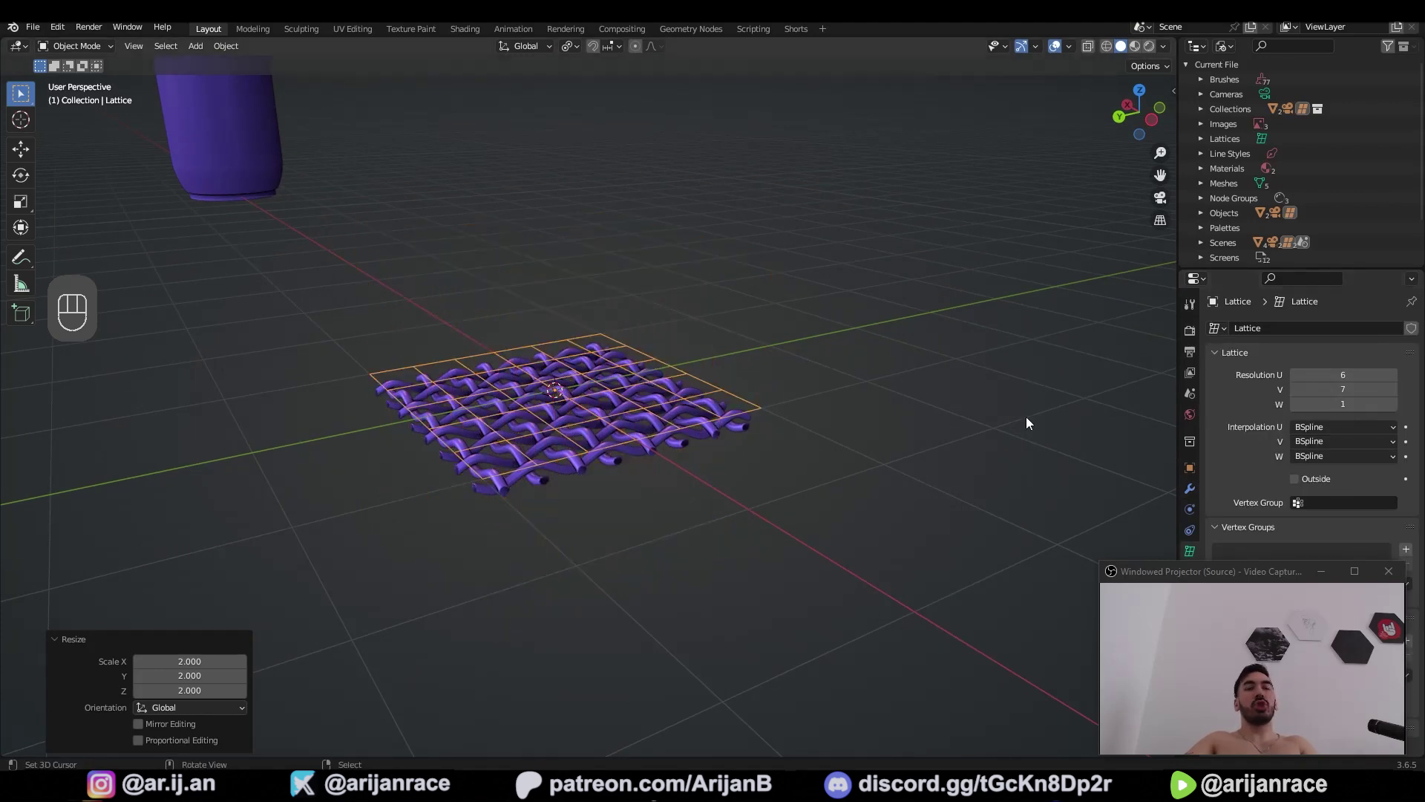
left_click(619, 488)
key("ctrl+s")
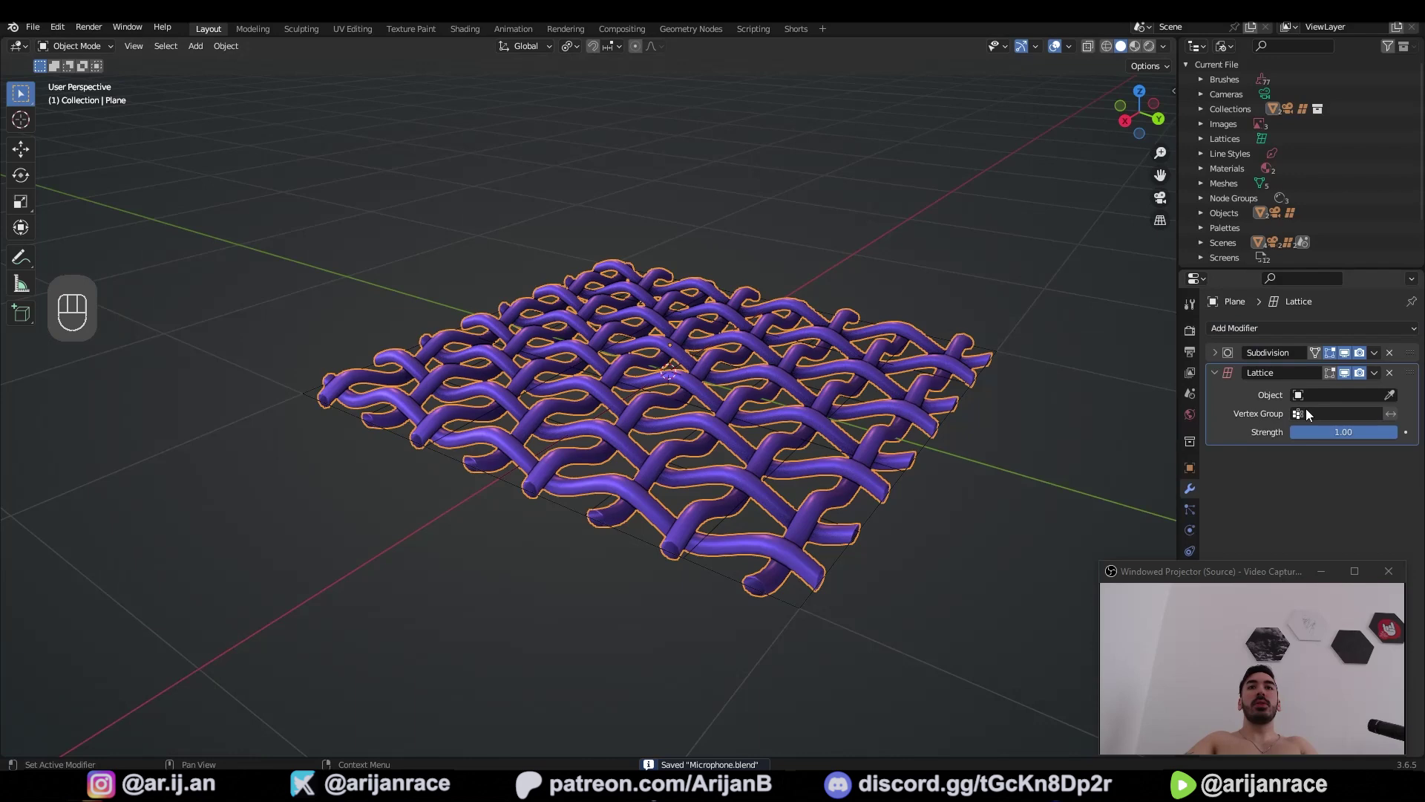
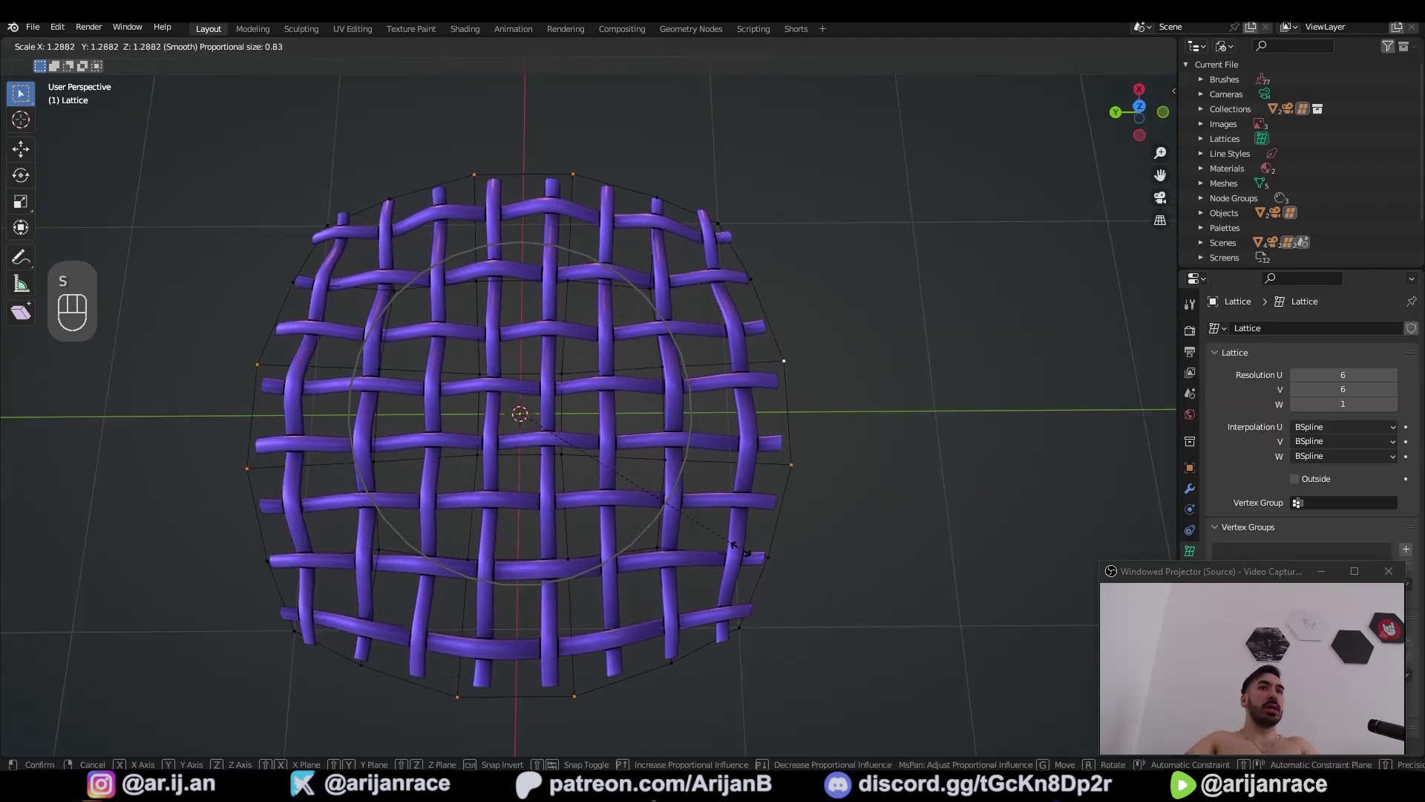
key("Tab")
left_click_drag(729, 533, 752, 470)
key("g")
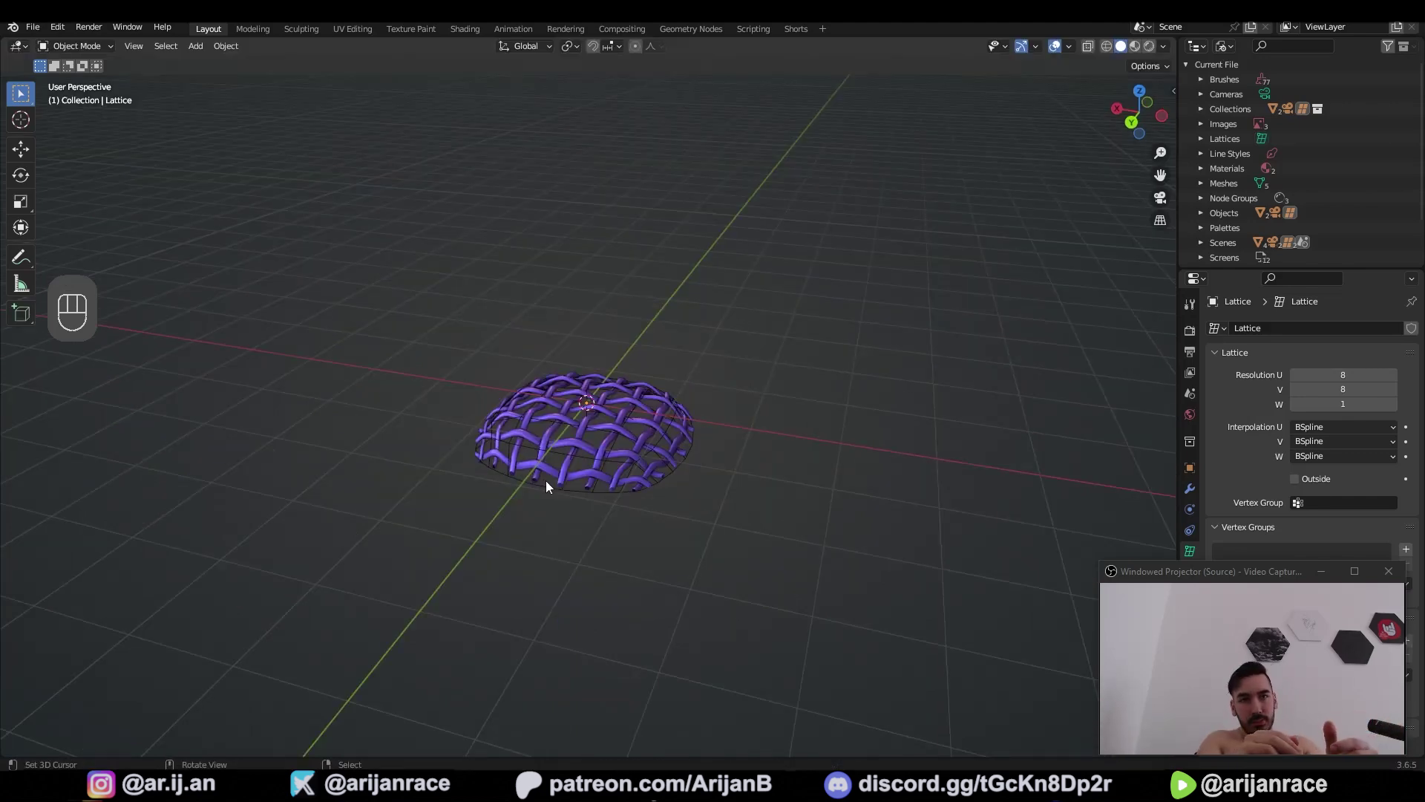
Shrink the woven sheet inside the lattice, then duplicate it and move the copy beside the original
left_click_drag(839, 525, 376, 545)
left_click_drag(683, 485, 662, 517)
key("s")
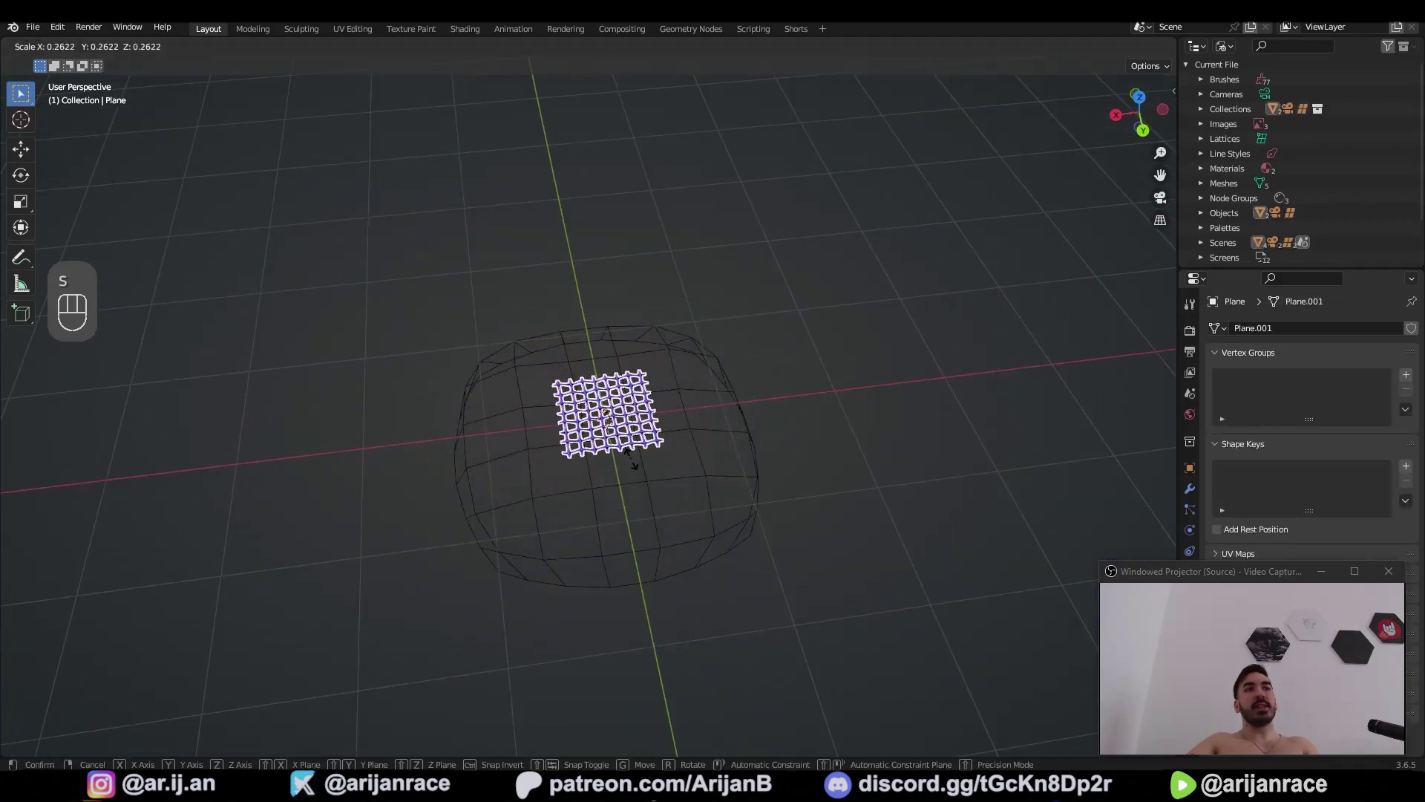
left_click(615, 484)
key("shift+d")
key("g")
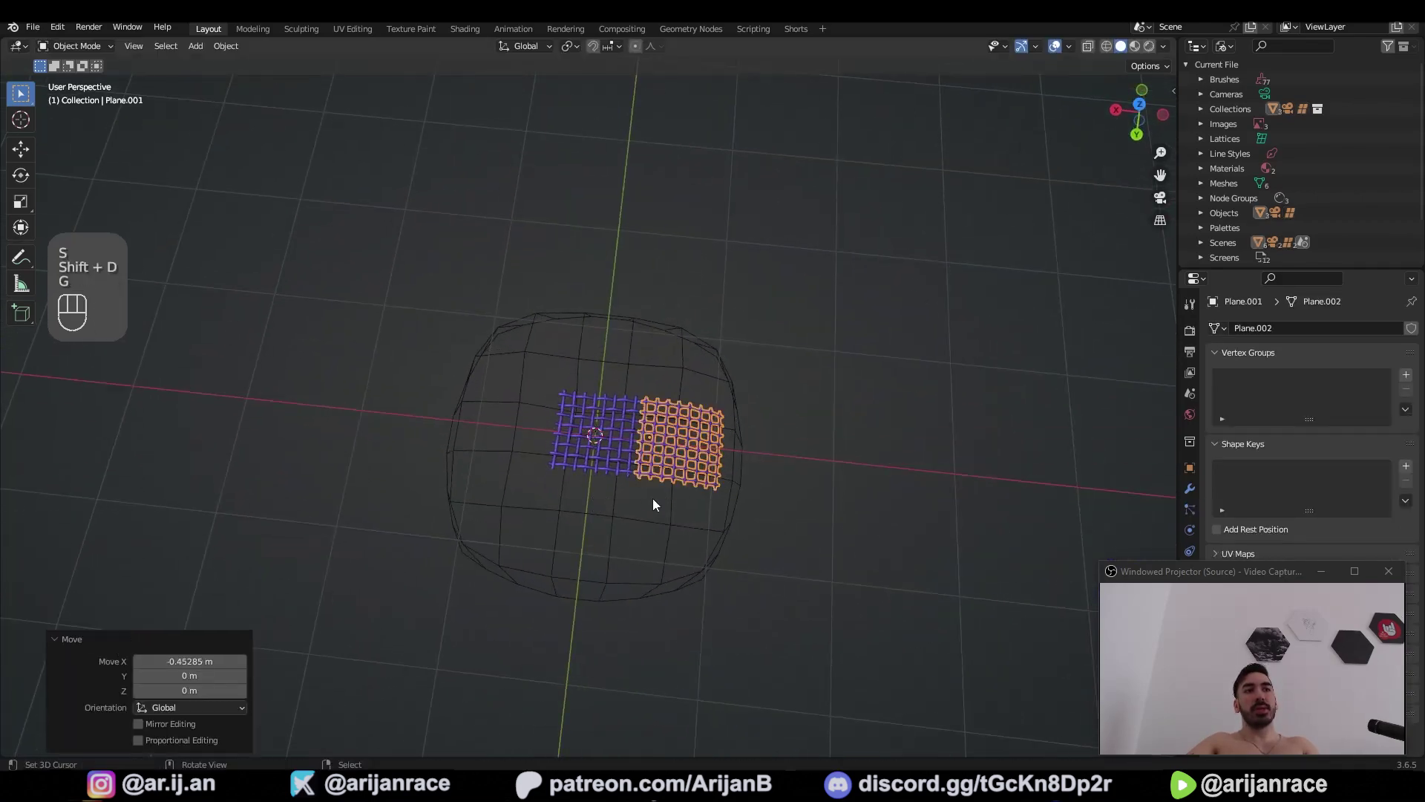
key("z")
key("Tab")
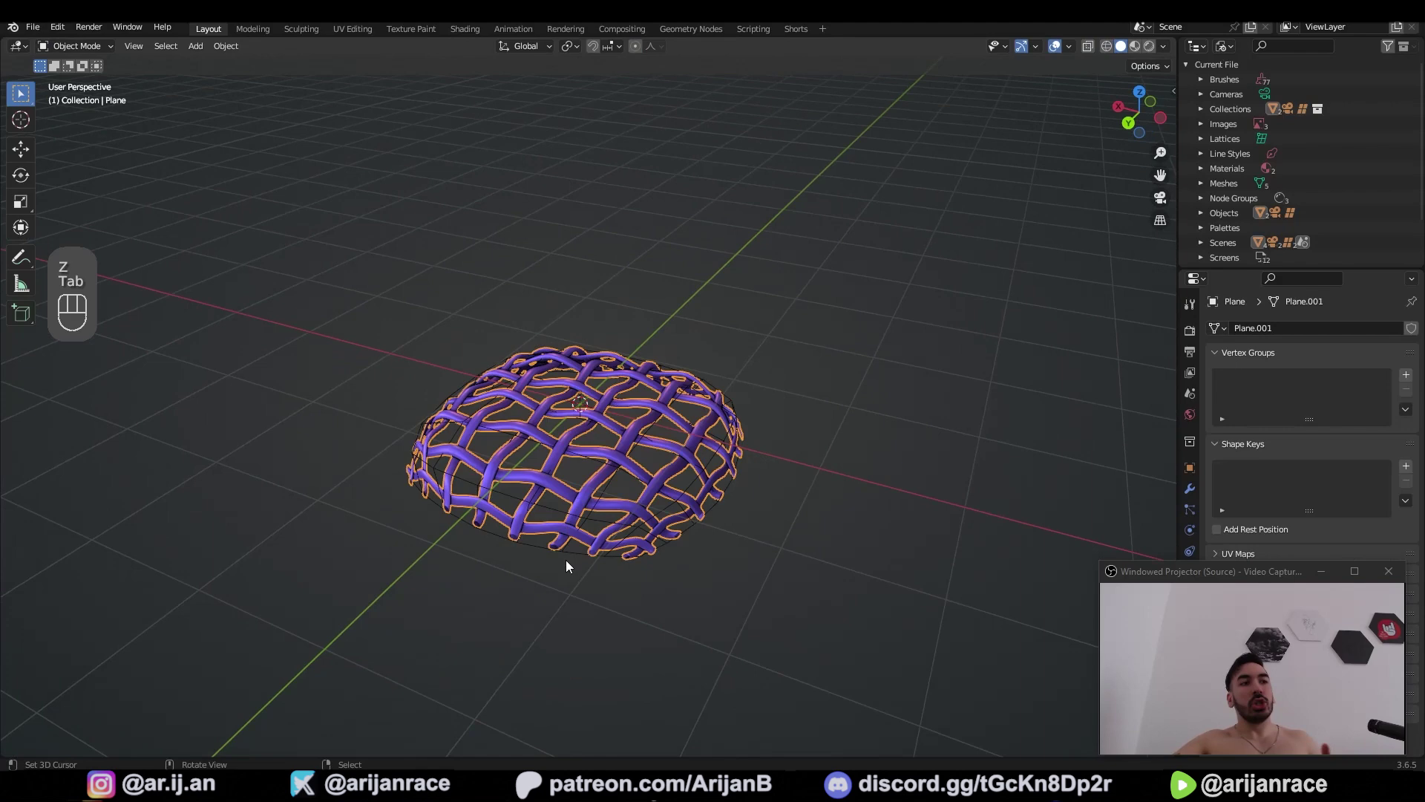
left_click(673, 549)
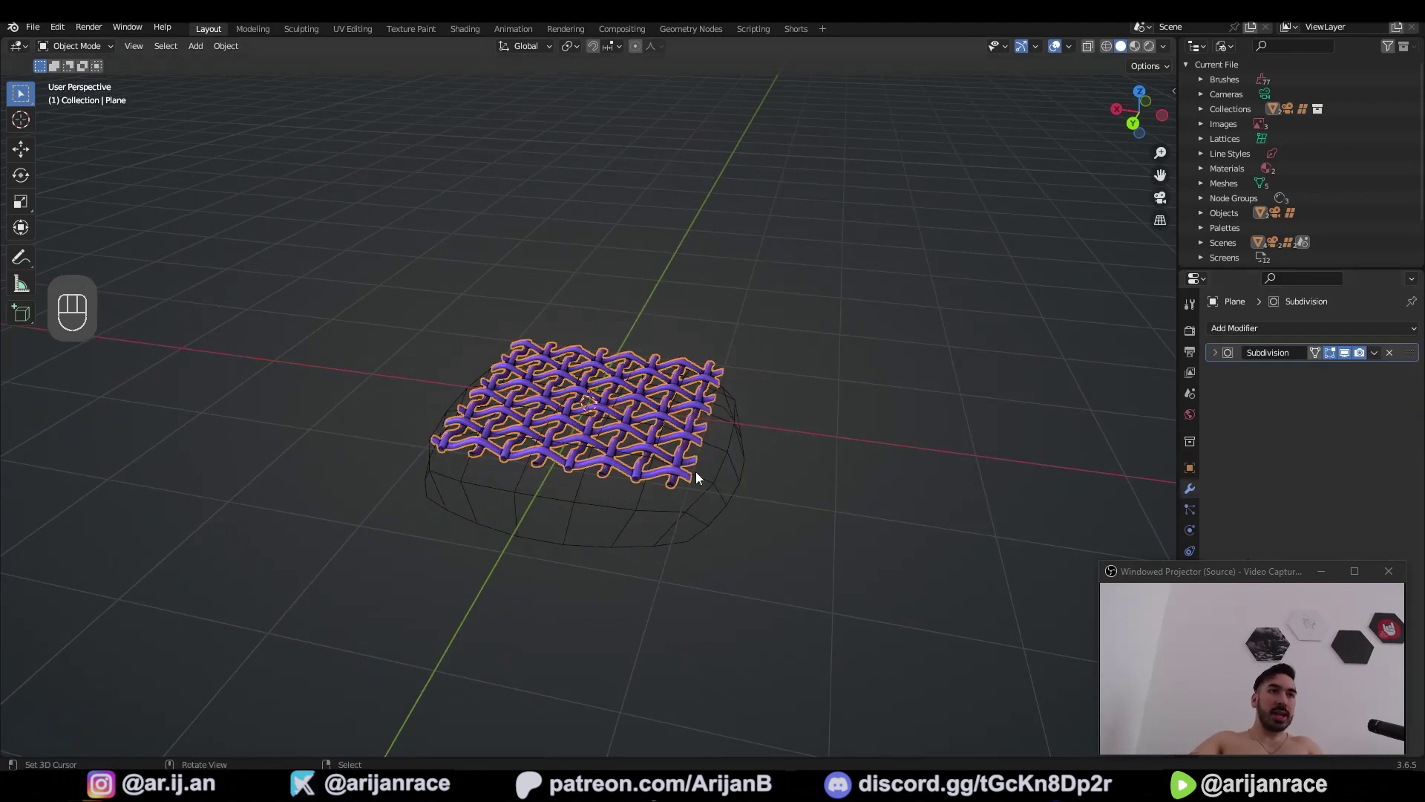
Add a new plane, save the file and raise the plane slightly above the woven sheet
left_click(725, 529)
key("x")
left_click(650, 500)
left_click(670, 487)
key("Tab")
key("ctrl+s")
key("shift+a")
left_click_drag(728, 400, 718, 350)
key("g")
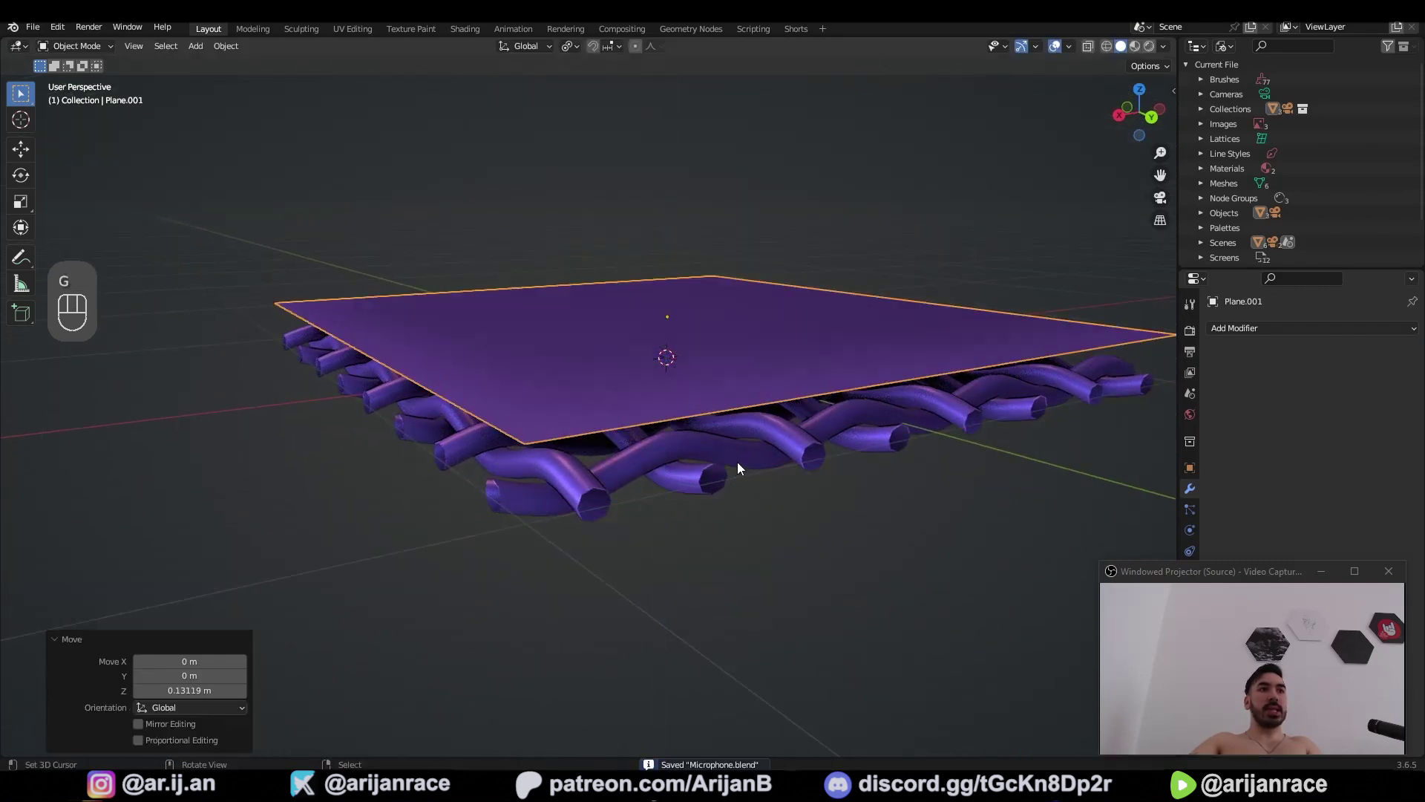
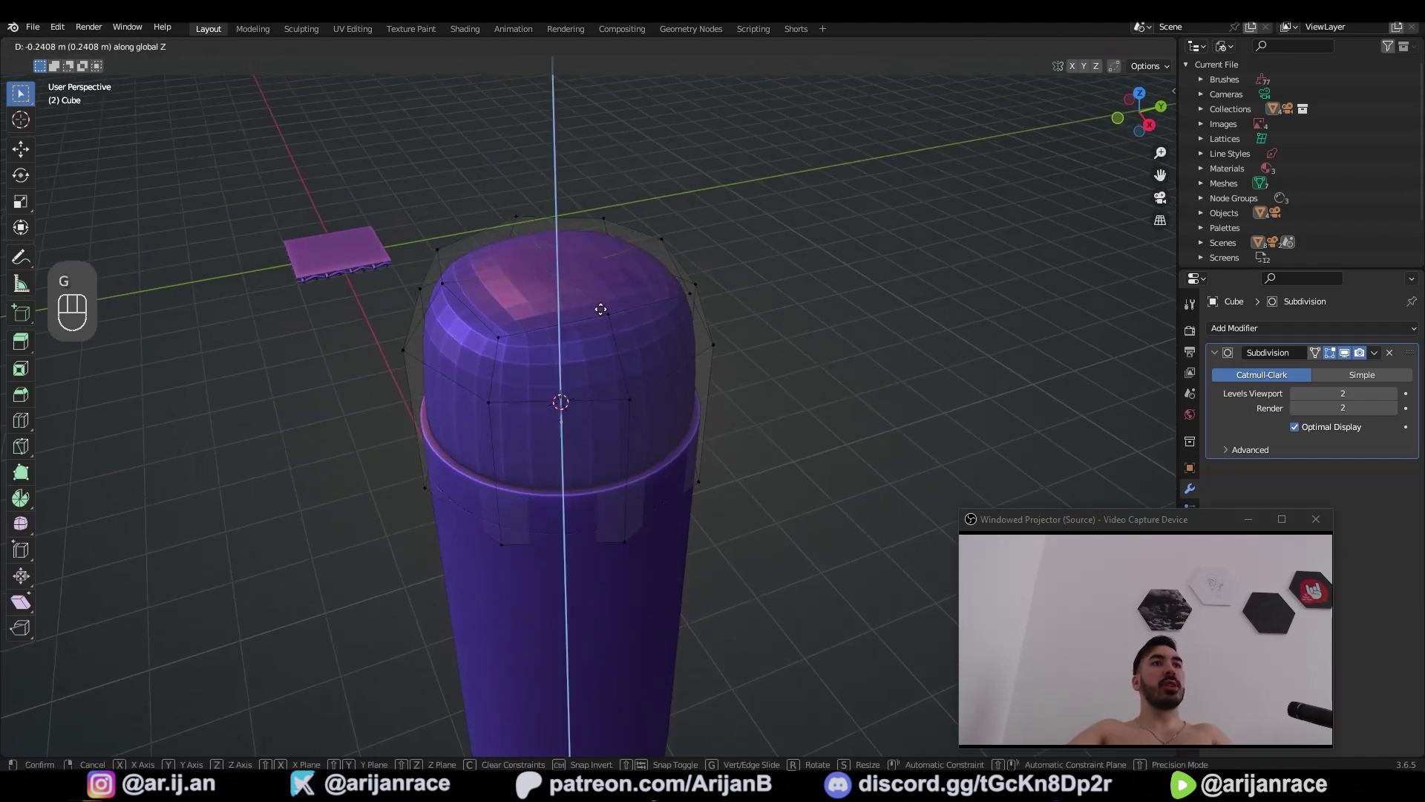
Finish the capsule head: scale it on Z, shade it smooth with subdivision level 3
key("Tab")
left_click_drag(634, 389, 1193, 389)
key("s")
key("z")
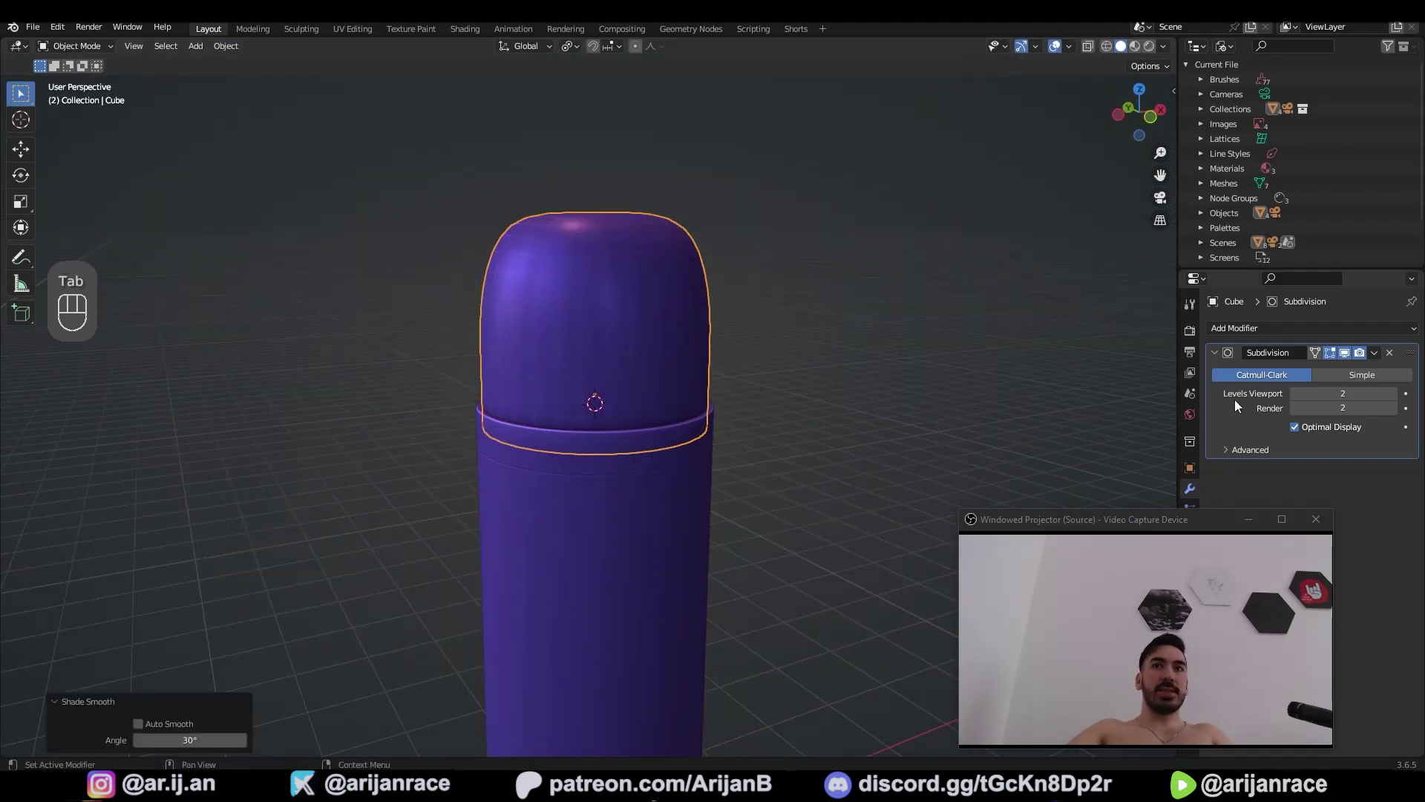
key("ctrl+3")
Add three edge loops on the body, scale them vertically and bevel them into narrow bands
key("ctrl+p")
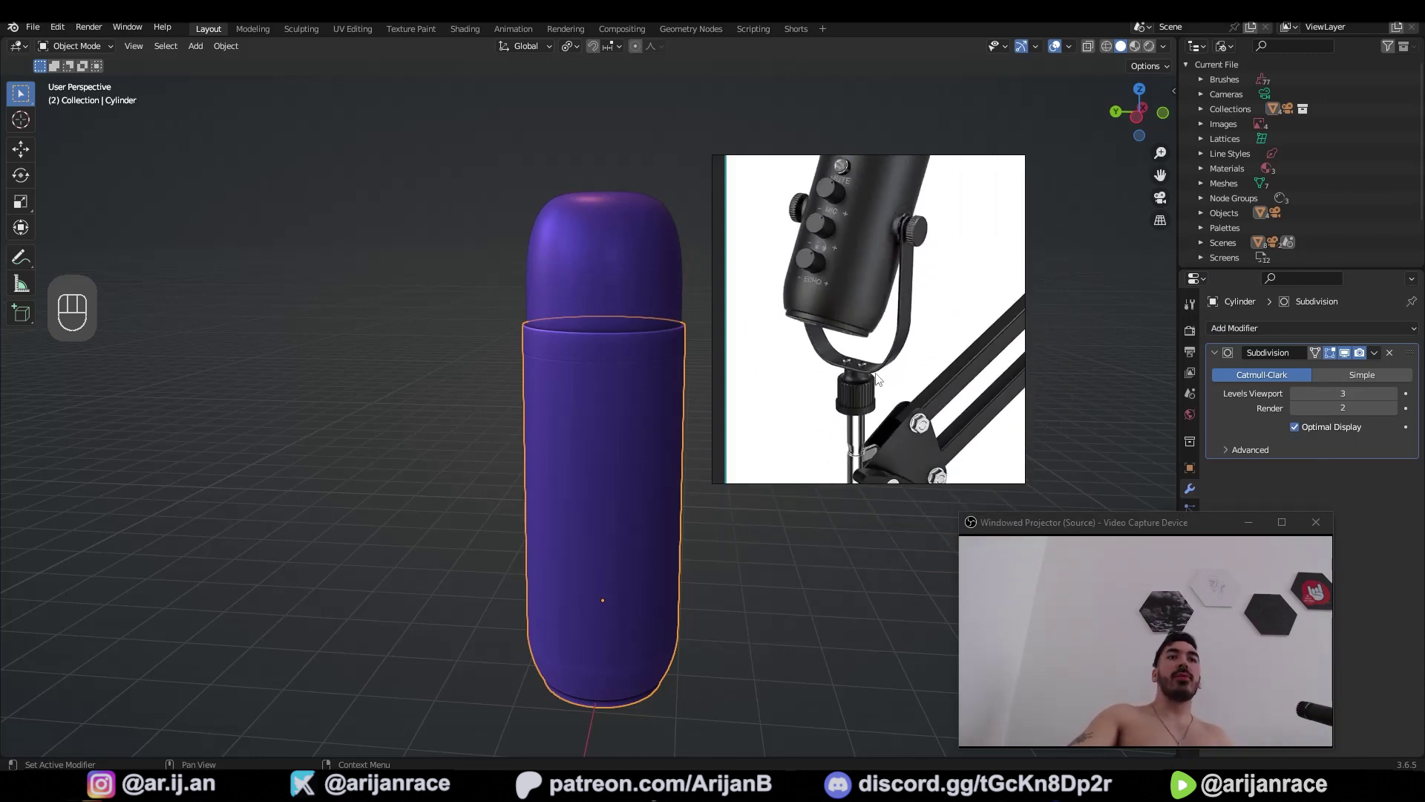
key("ctrl+r")
key("ctrl+r")
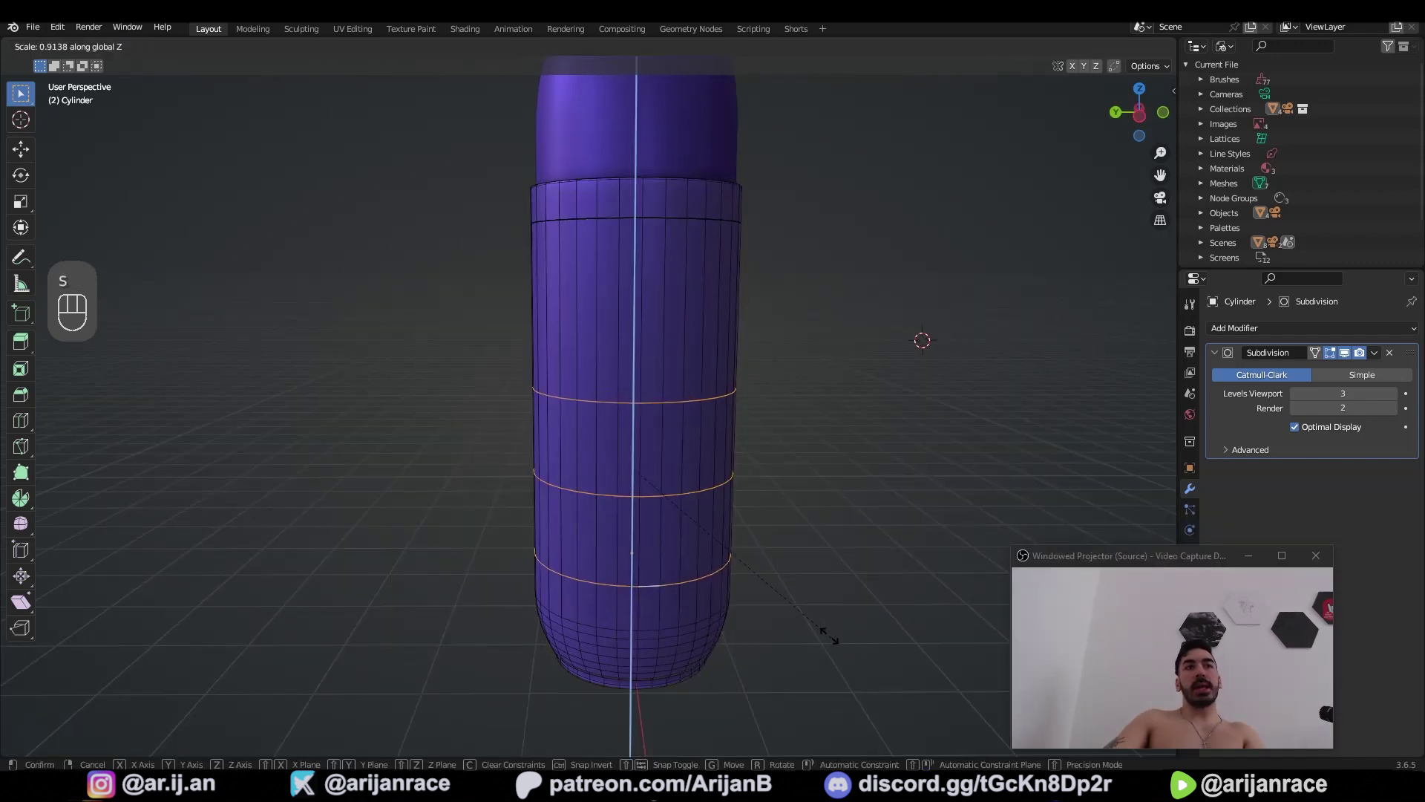
key("ctrl+b")
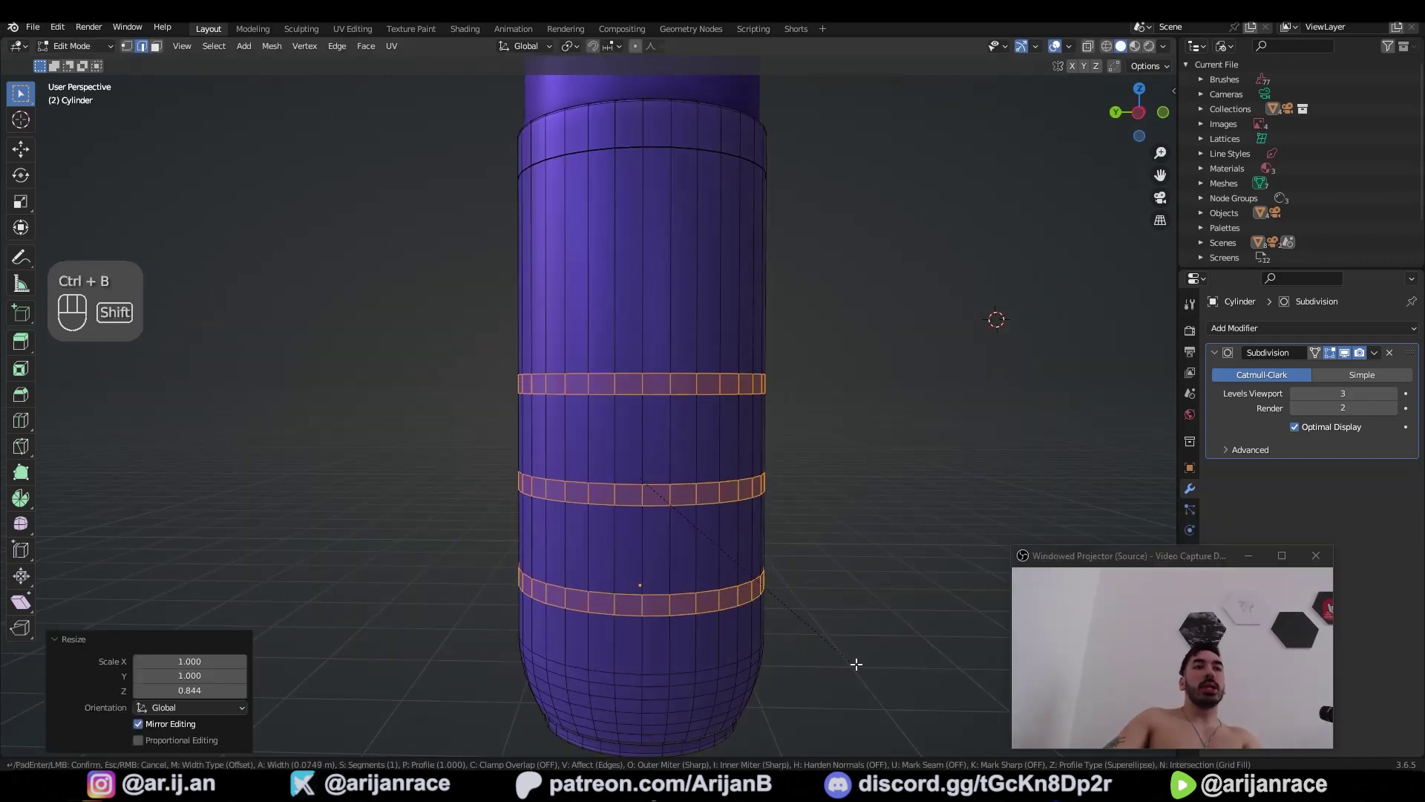
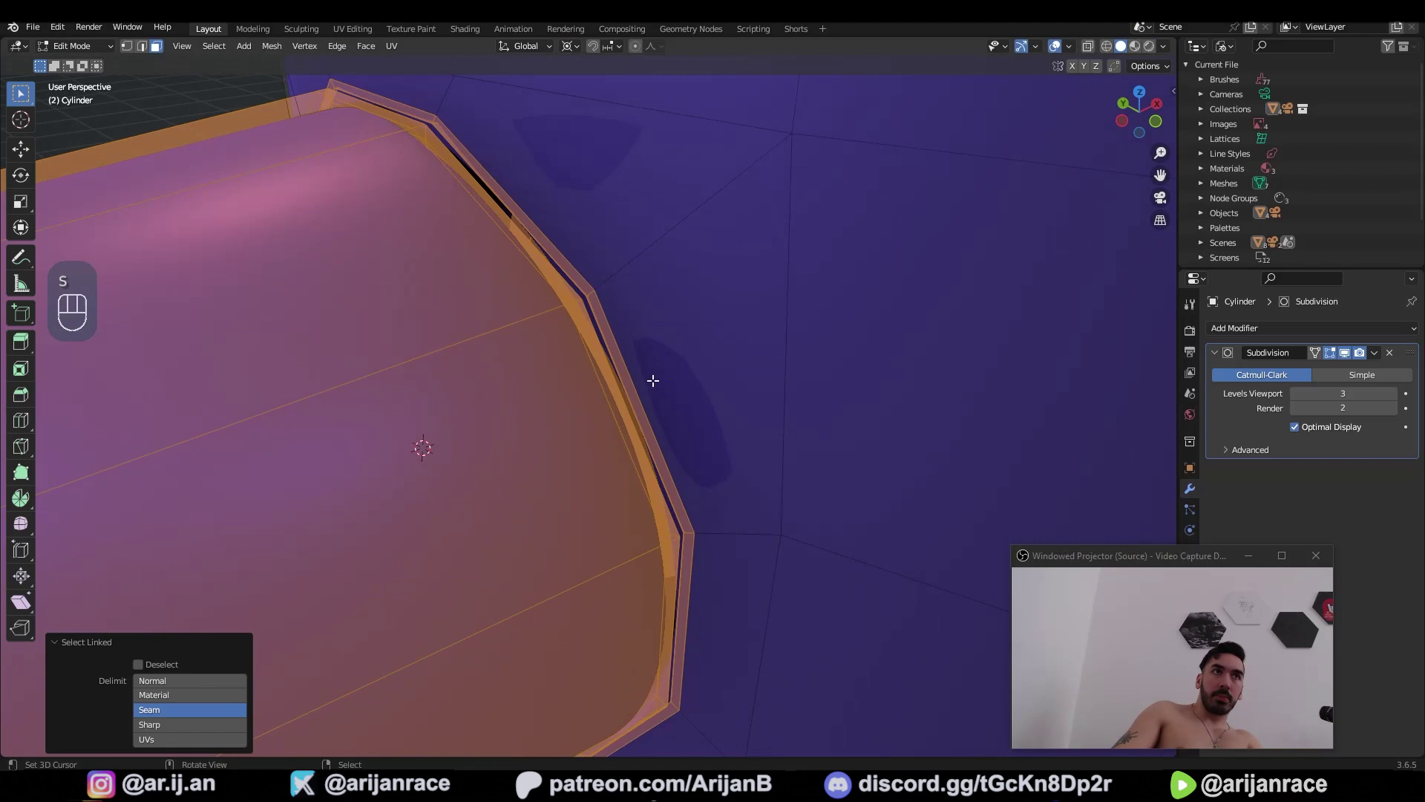
Extrude the circular side faces outward into knobs and mirror a duplicated band with scale Z -1
key("s")
key("Tab")
left_click_drag(515, 570, 672, 578)
left_click_drag(682, 557, 999, 437)
key("3")
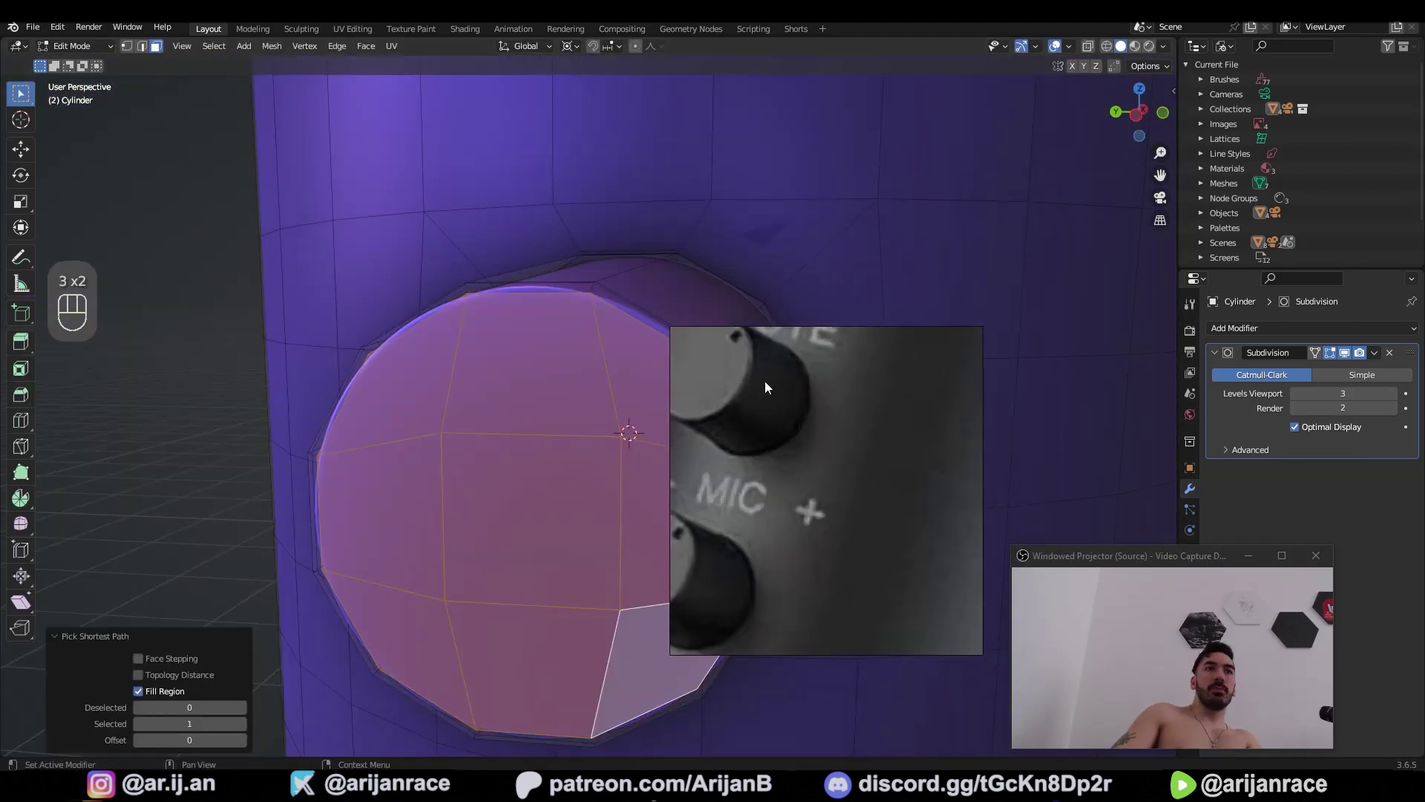
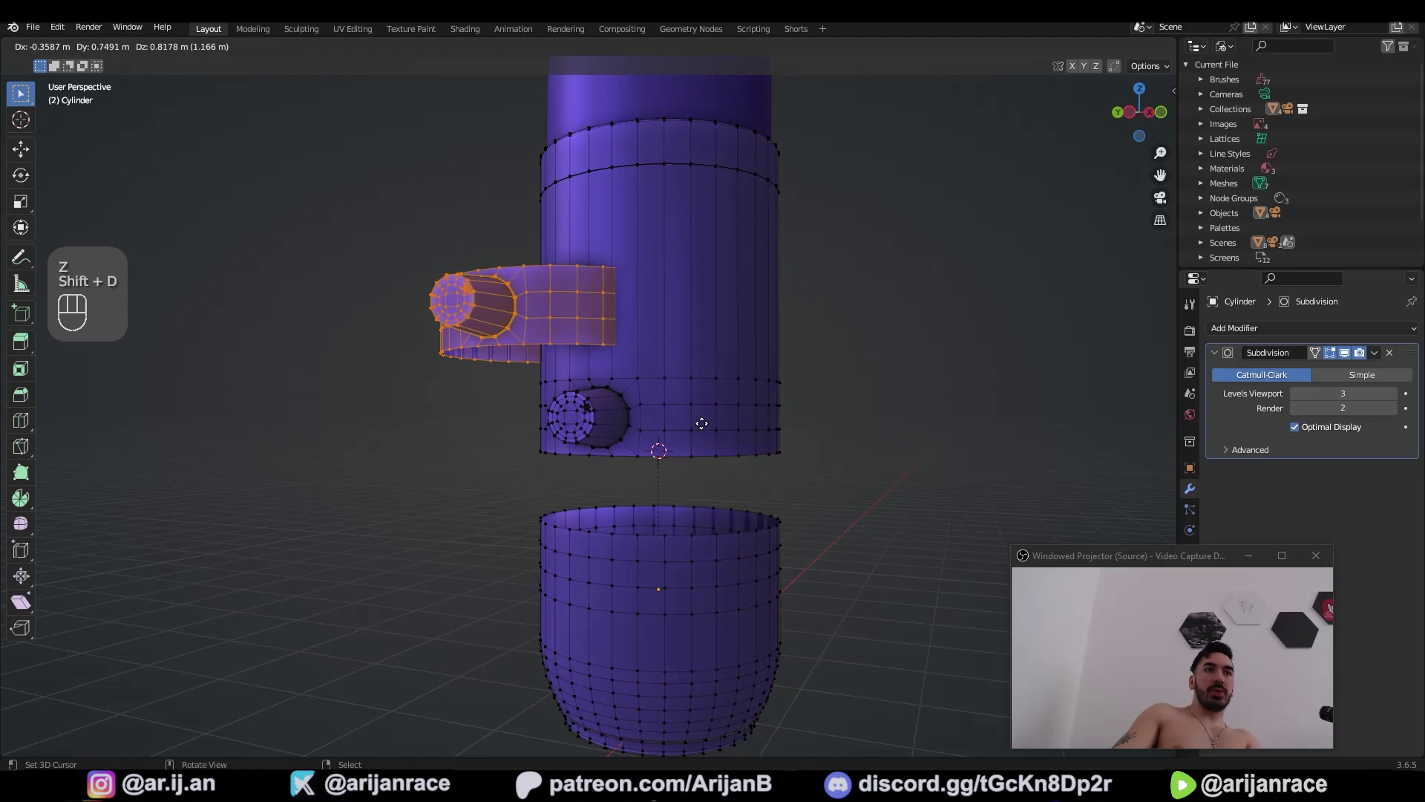
key("s")
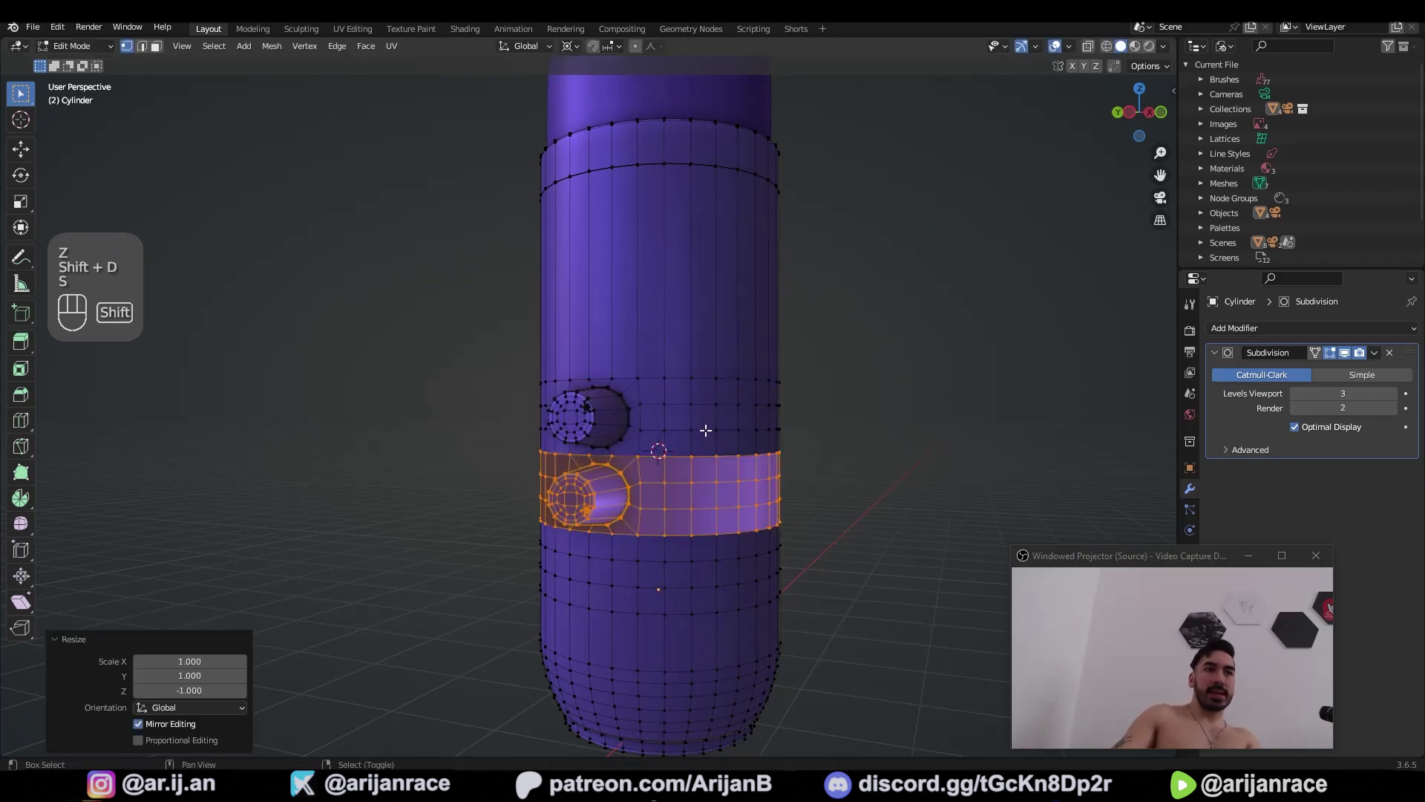
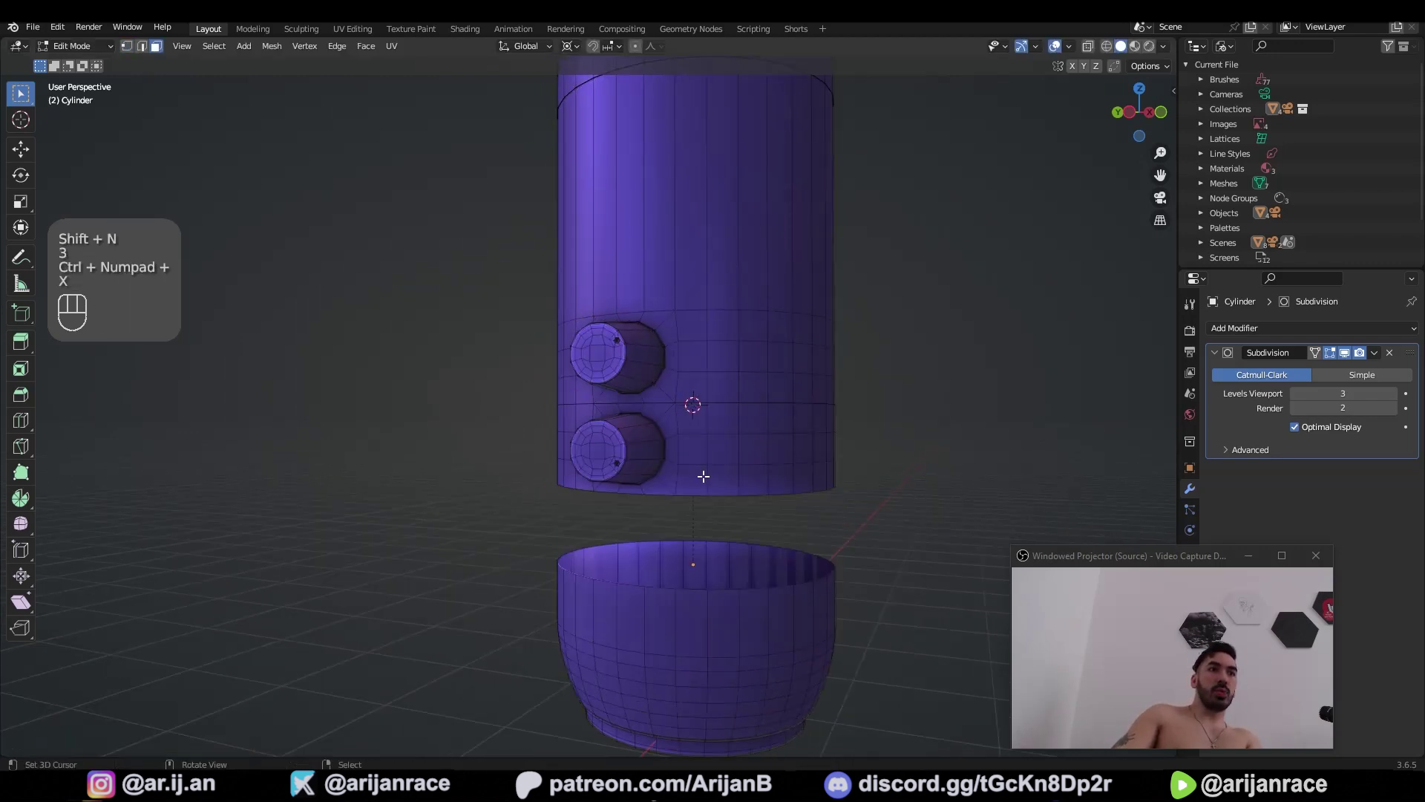
Duplicate the knob geometry and box-select the knob ends from a top wireframe view
key("a")
key("1")
key("shift+s")
key("l")
key("l")
key("shift+d")
key("KP_7")
key("Tab")
key("z")
key("a")
key("a")
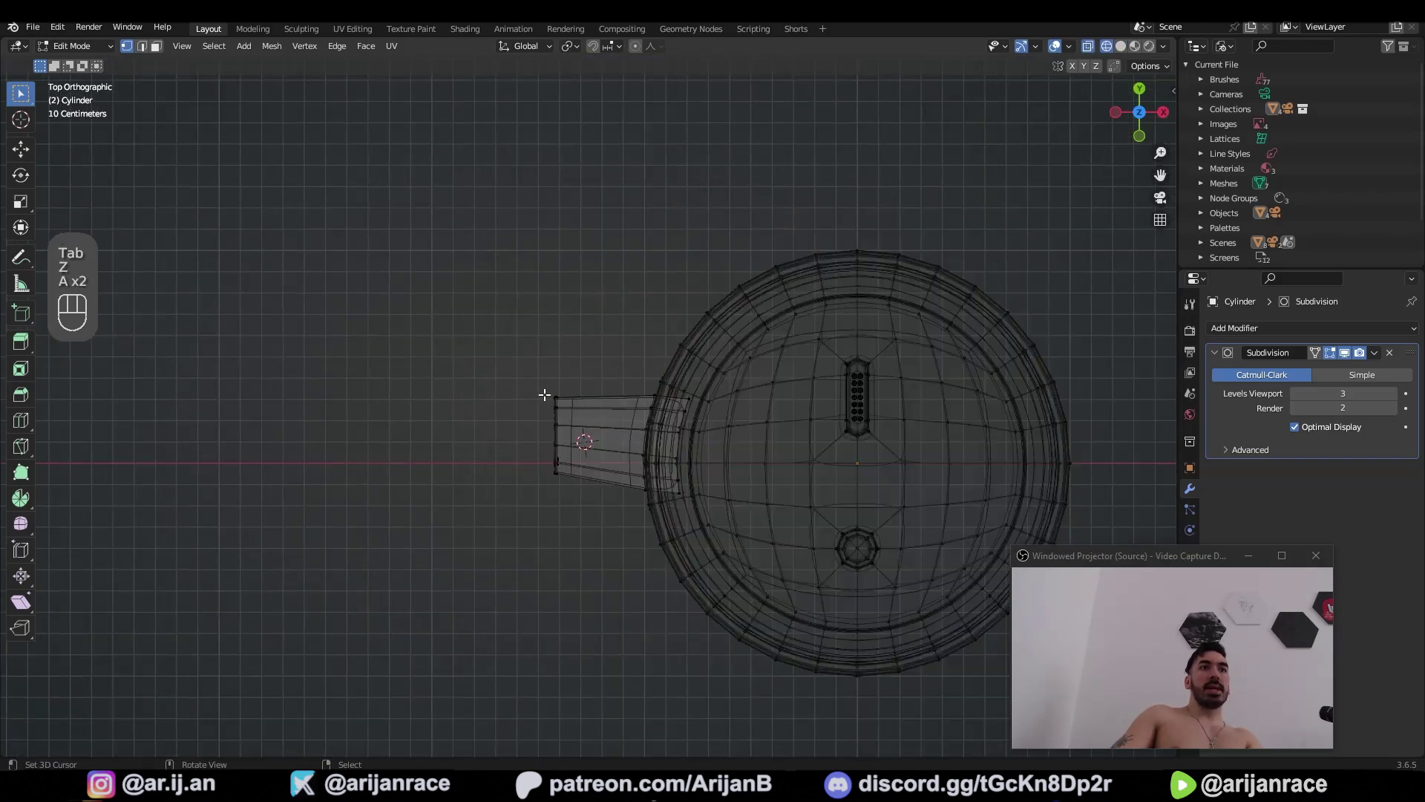
key("a")
key("b")
key("a")
key("a")
key("b")
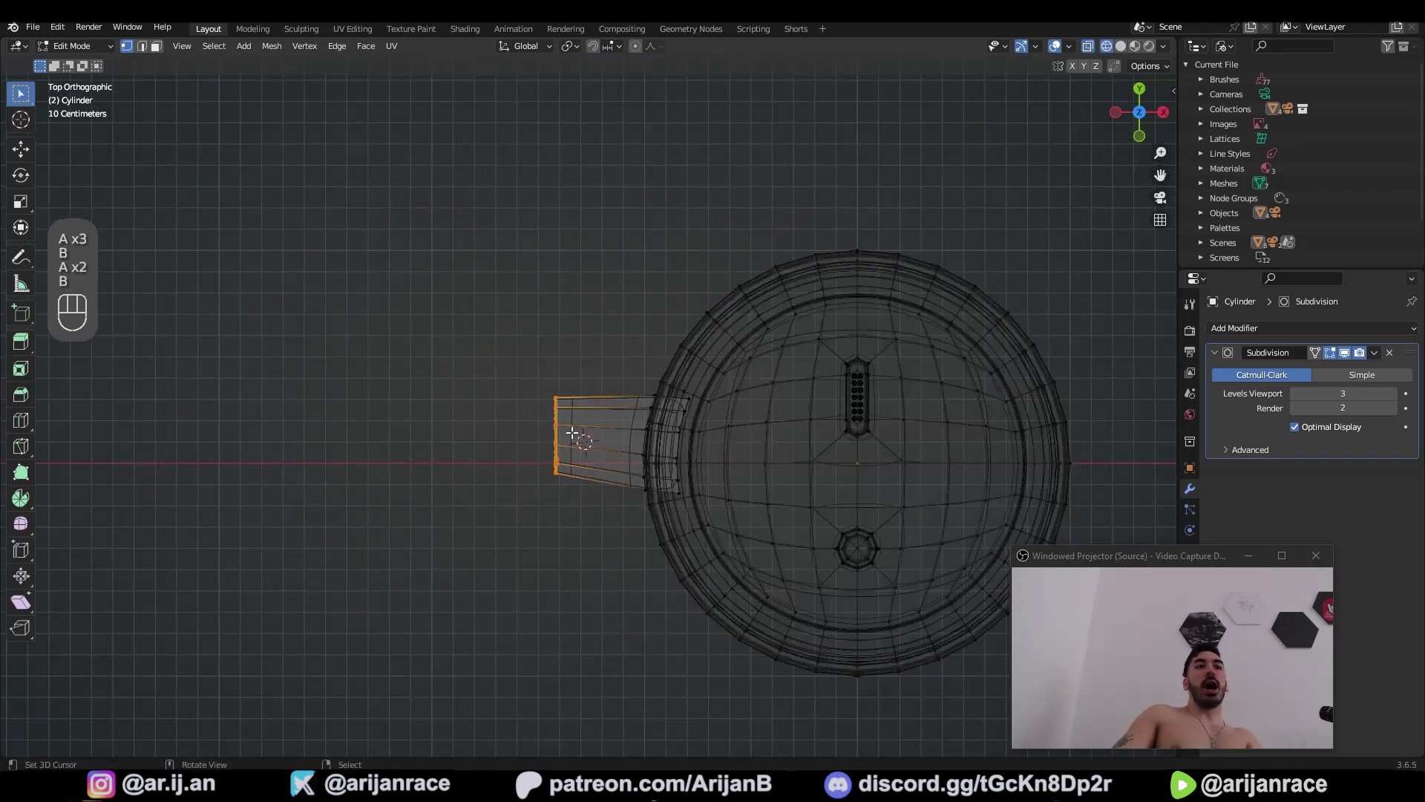
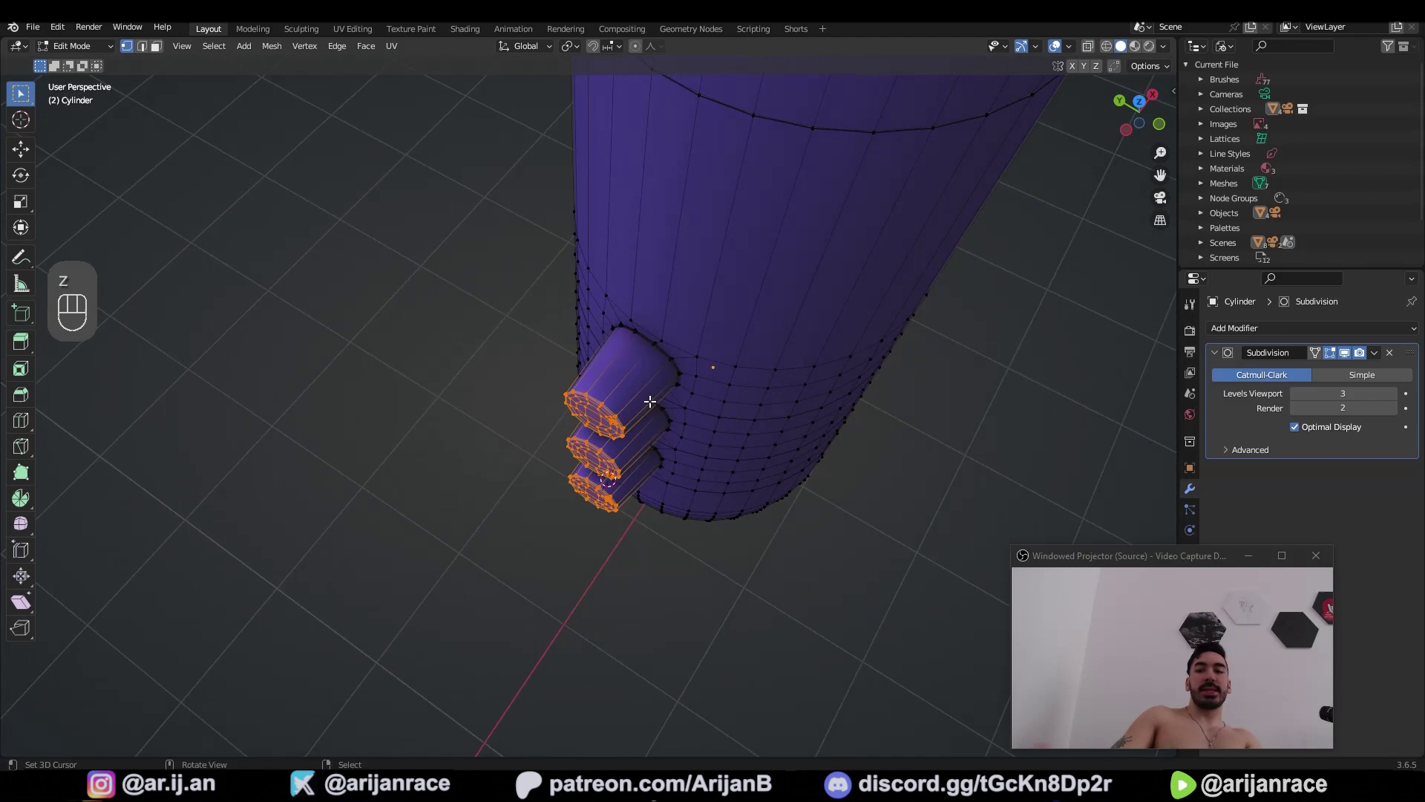
Rotate and move the knob ends slightly in top view to angle them
key("KP_7")
key("z")
key("r")
key("r")
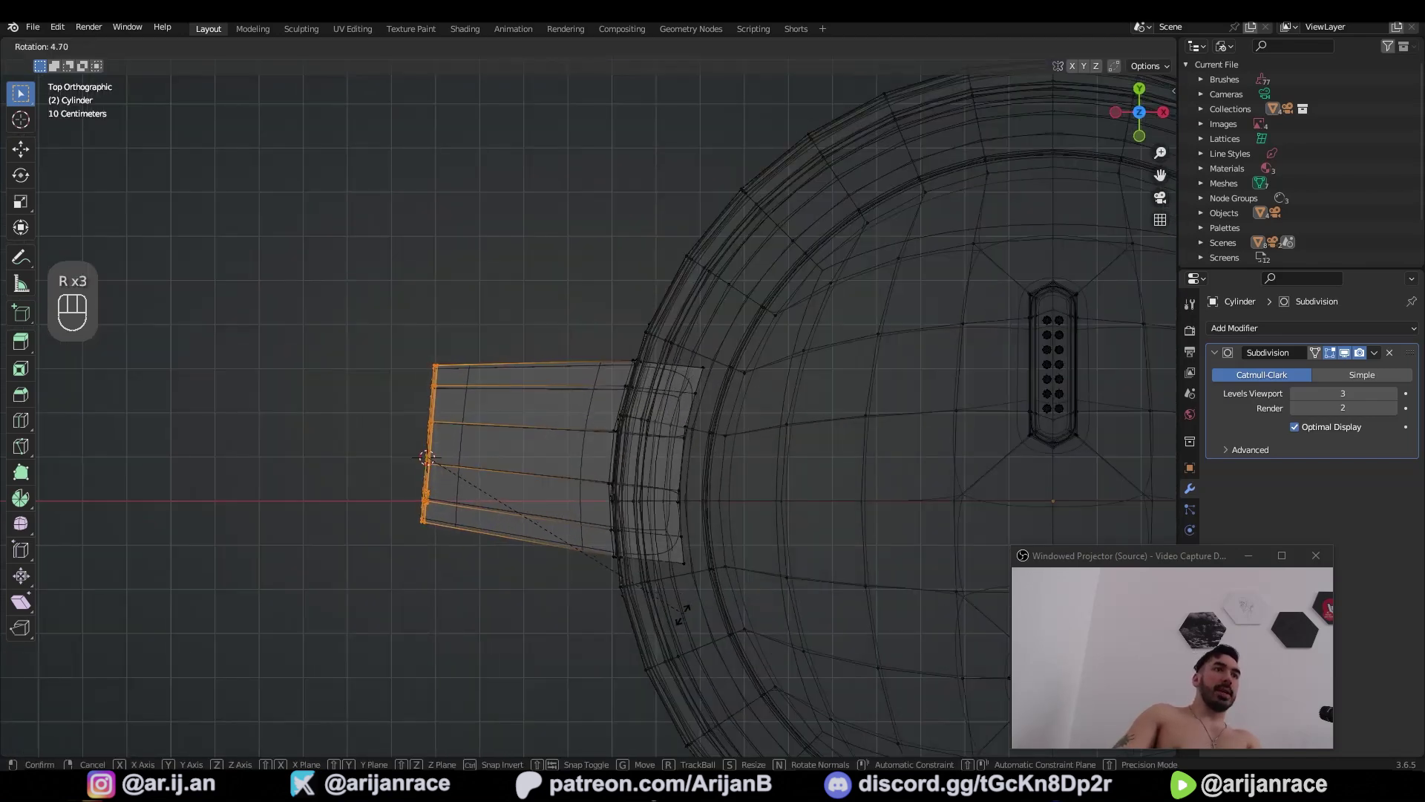
key("g")
key("r")
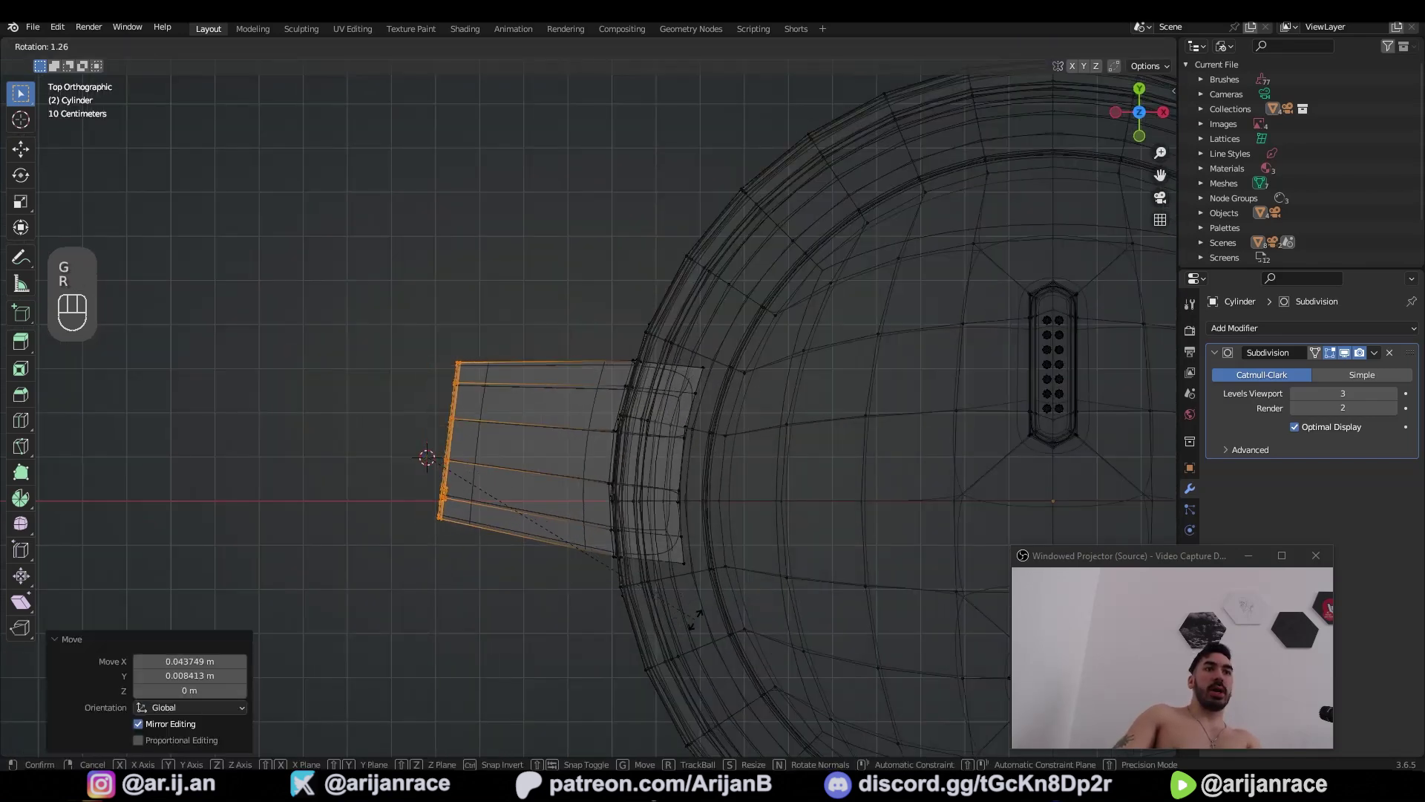
key("r")
key("shift+g")
key("Tab")
key("z")
Orbit the view around to face the three finished knobs
left_click_drag(533, 613, 677, 470)
key("a")
key("a")
left_click_drag(587, 515, 768, 527)
left_click_drag(607, 446, 517, 395)
left_click(674, 446)
middle_click(968, 513)
left_click_drag(961, 517, 882, 498)
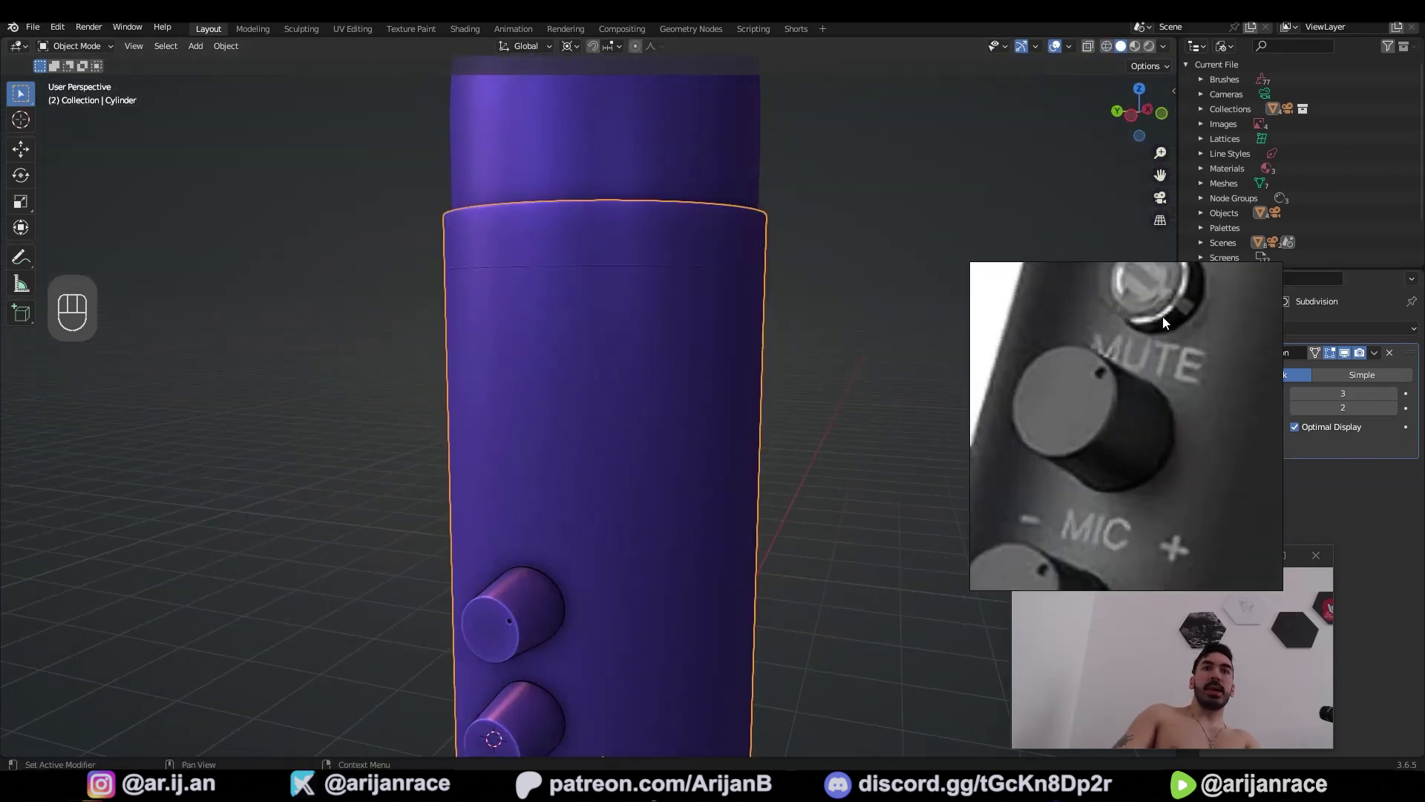
Add horizontal loop cuts around the body above the knobs in Edit Mode
key("ctrl+z")
key("Tab")
key("ctrl+r")
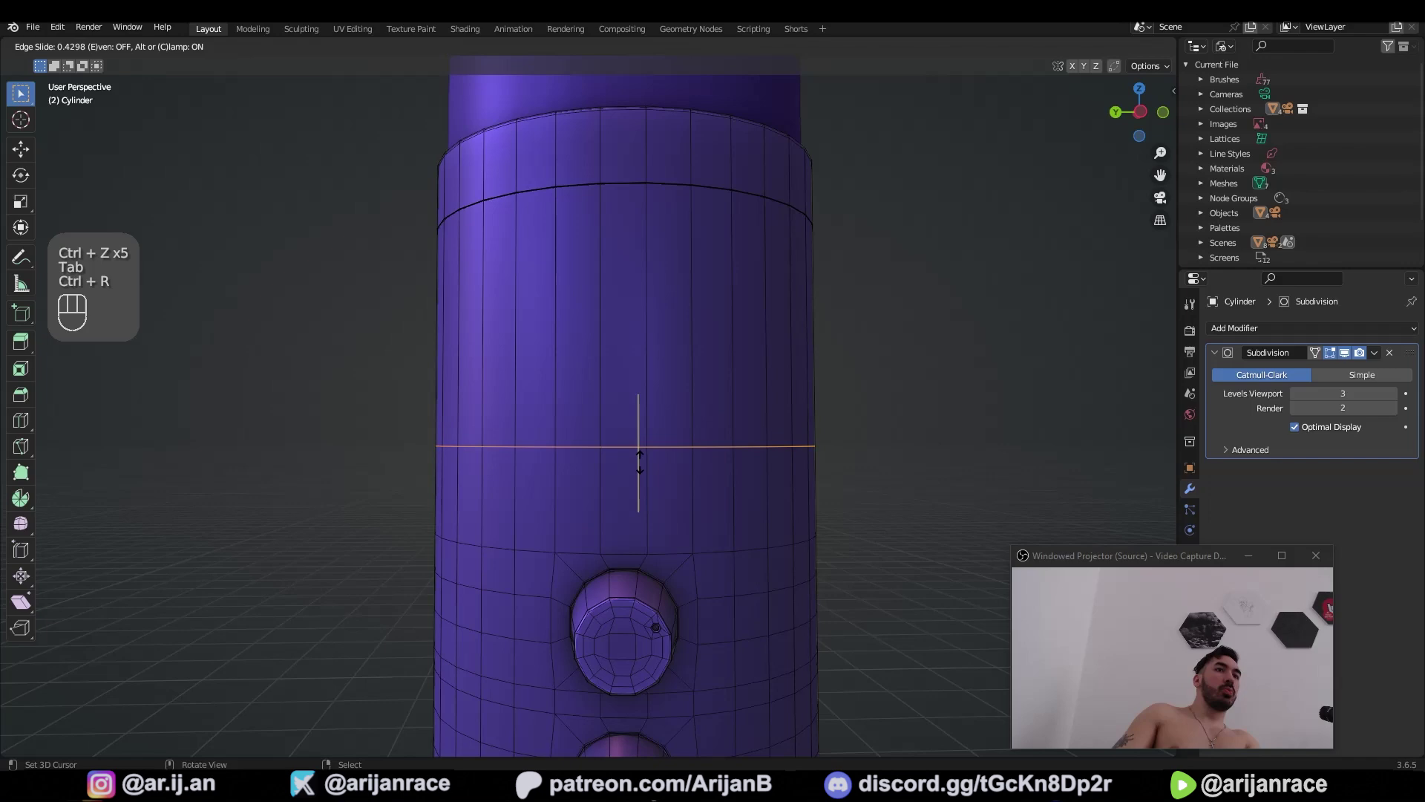
key("3")
Inset and push the selected faces into the body, then slide the corner vertices to round the recess
key("KP_Decimal")
key("i")
key("w")
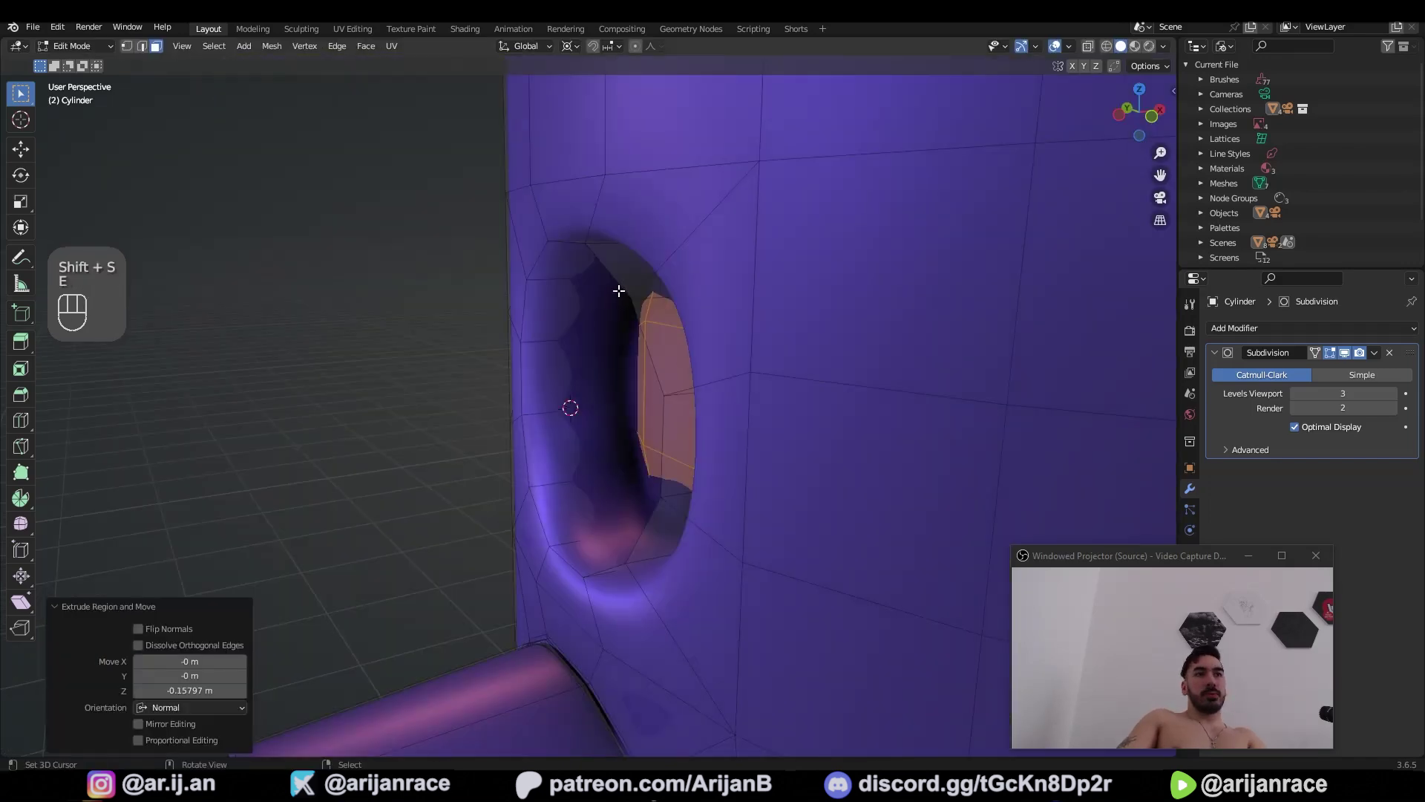
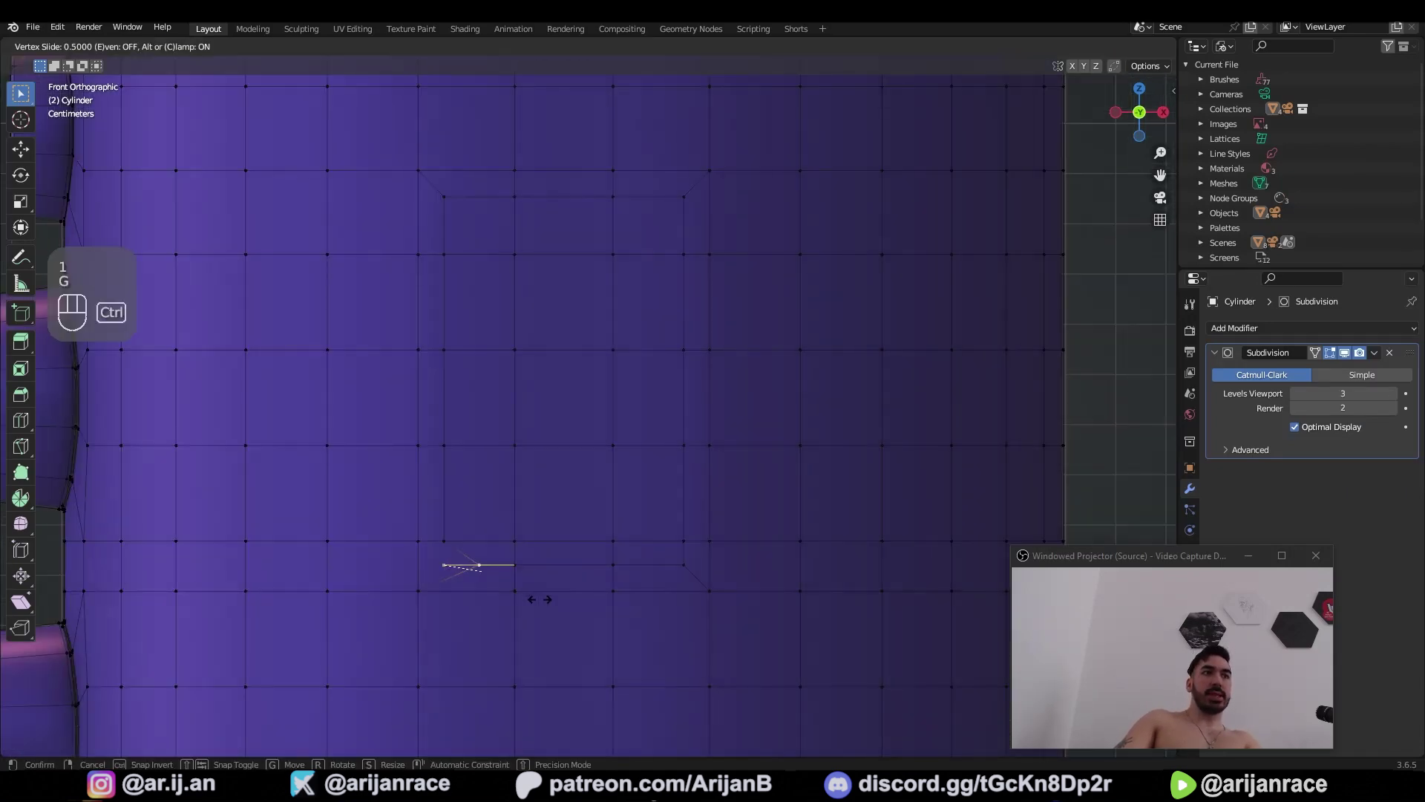
key("g")
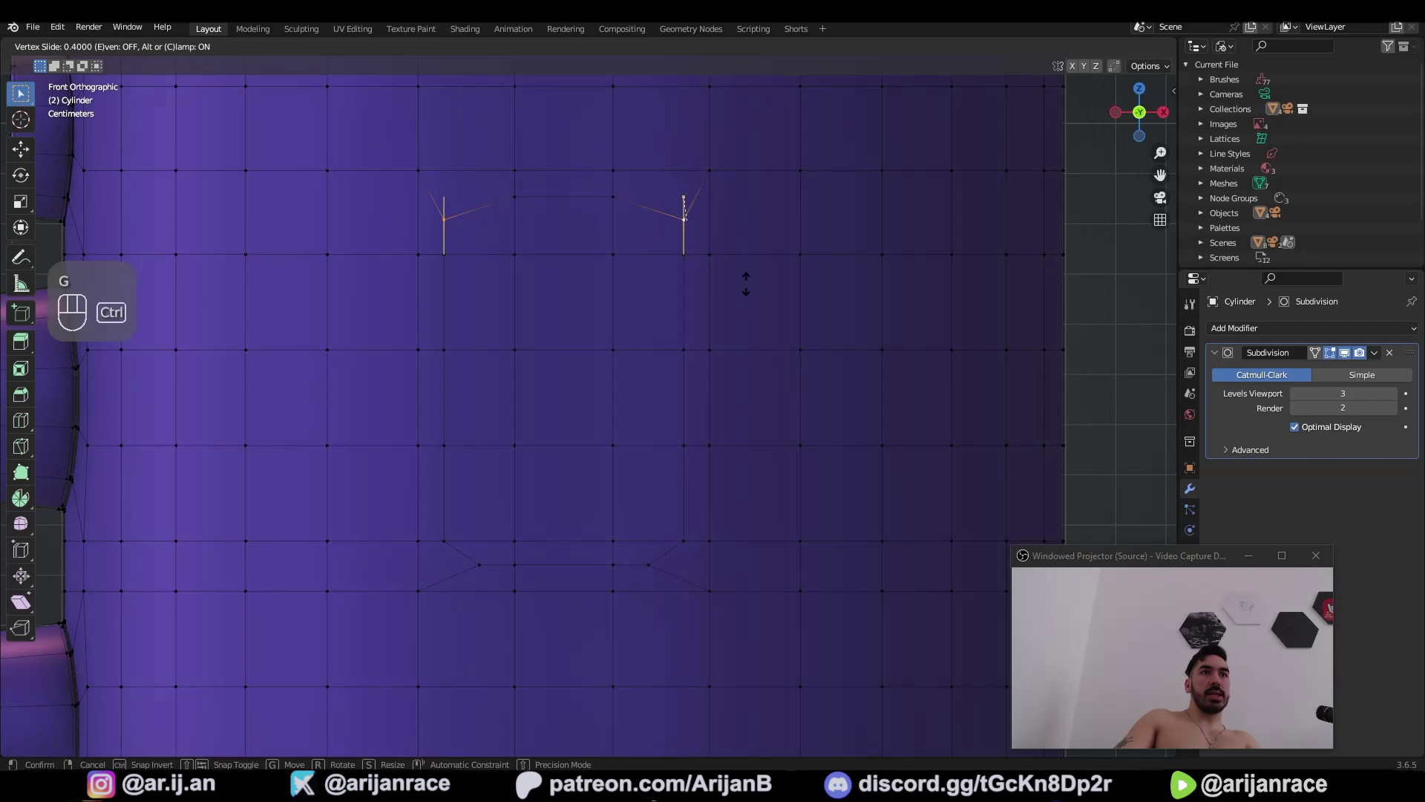
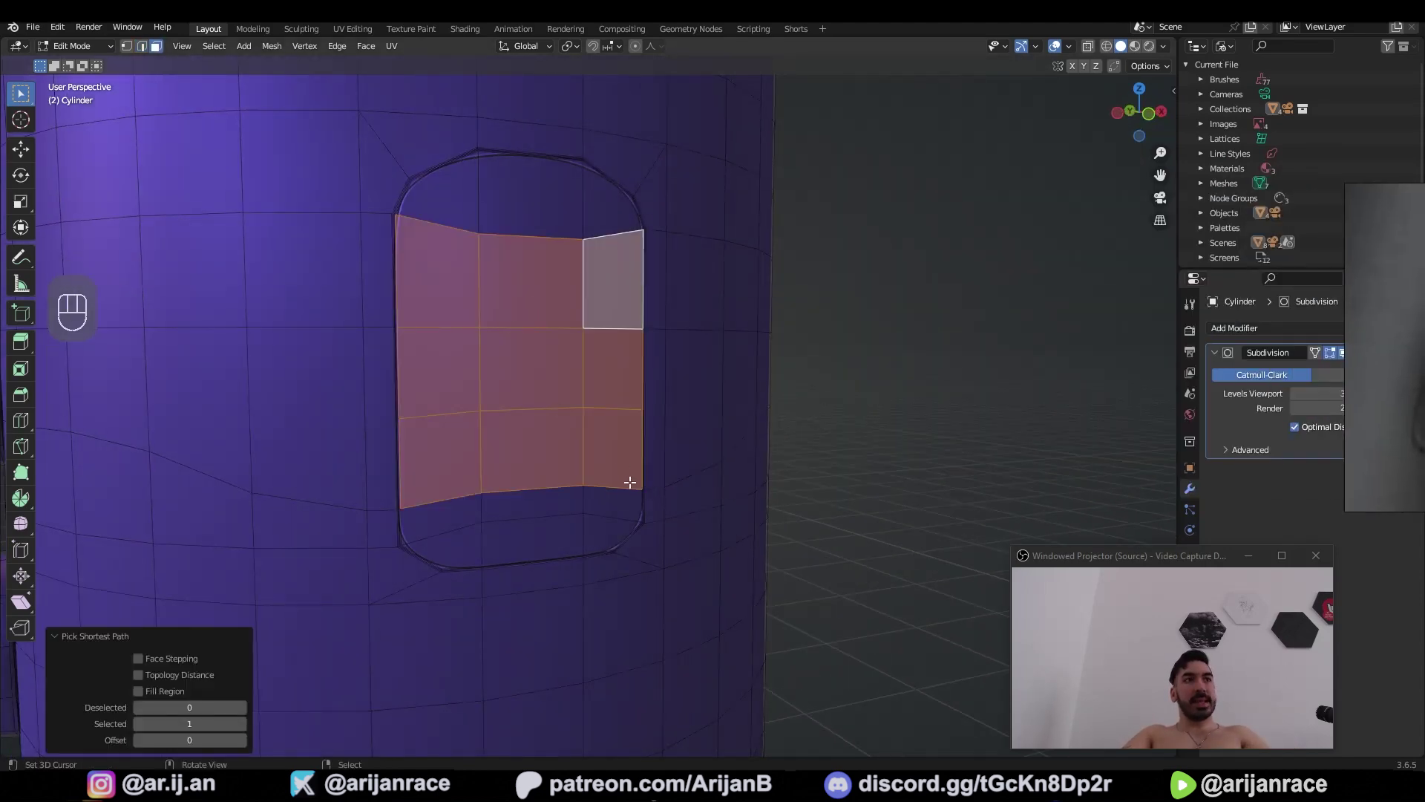
Inset the faces inside the recess and bring up the face operations to make them circular
key("i")
key("w")
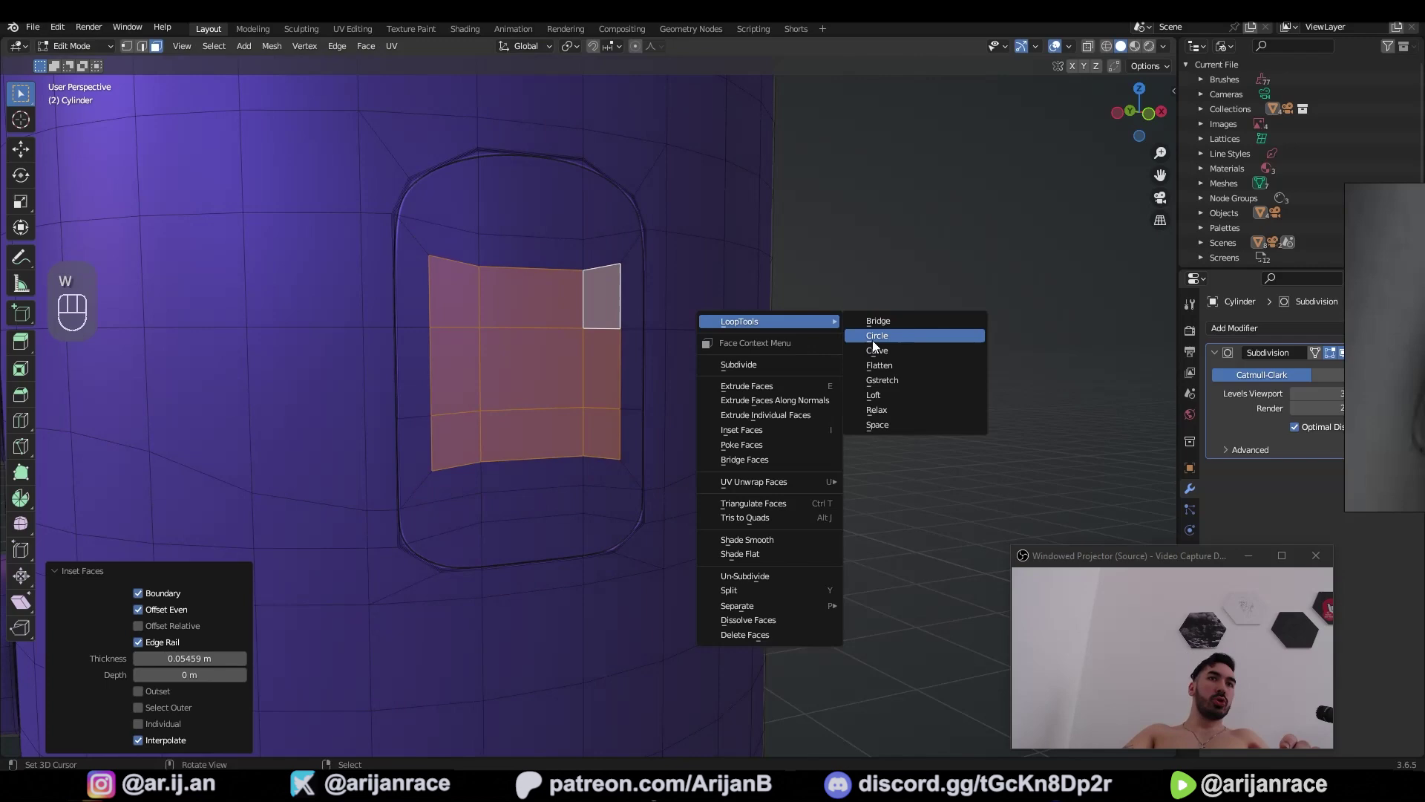
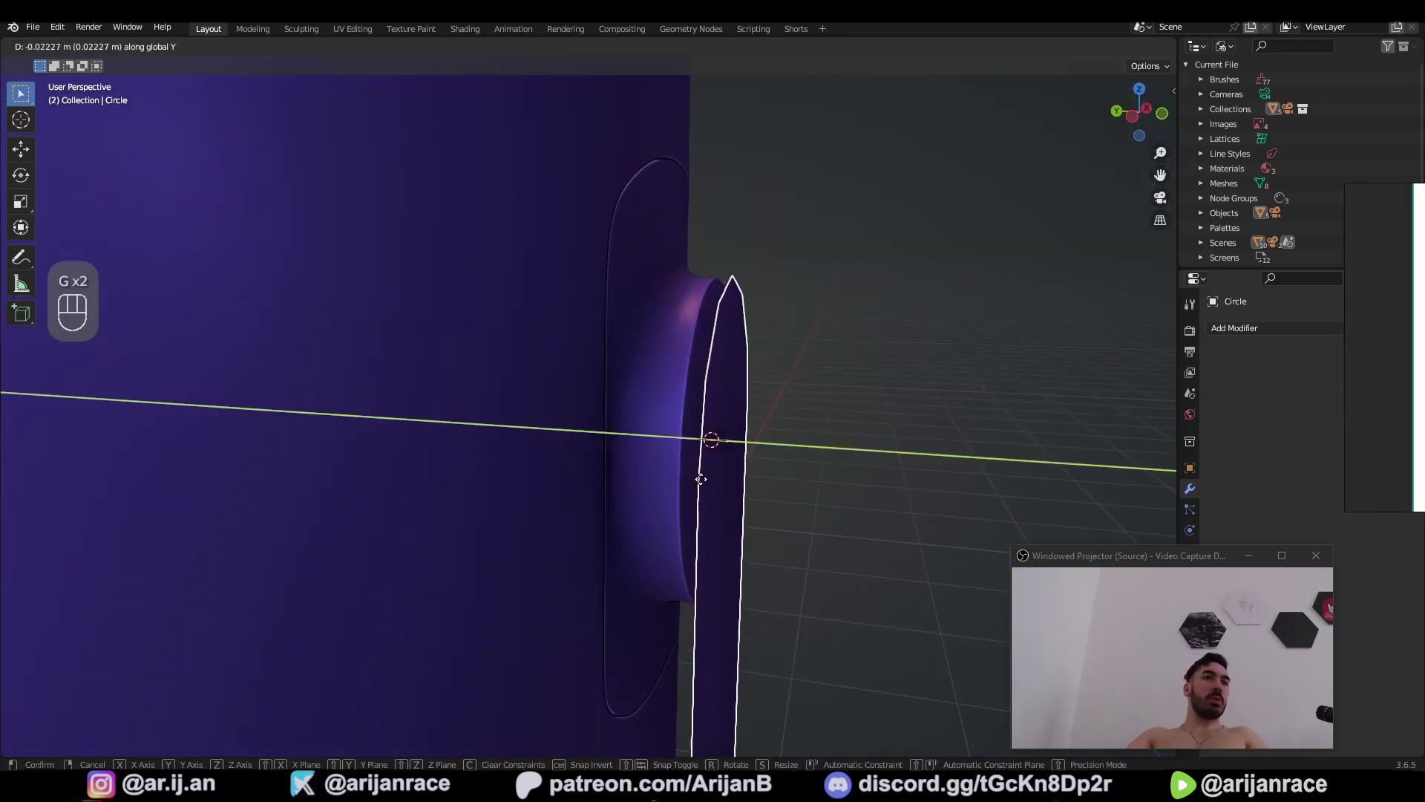
Select the flat arm geometry to start shaping the U-shaped yoke
left_click(662, 456)
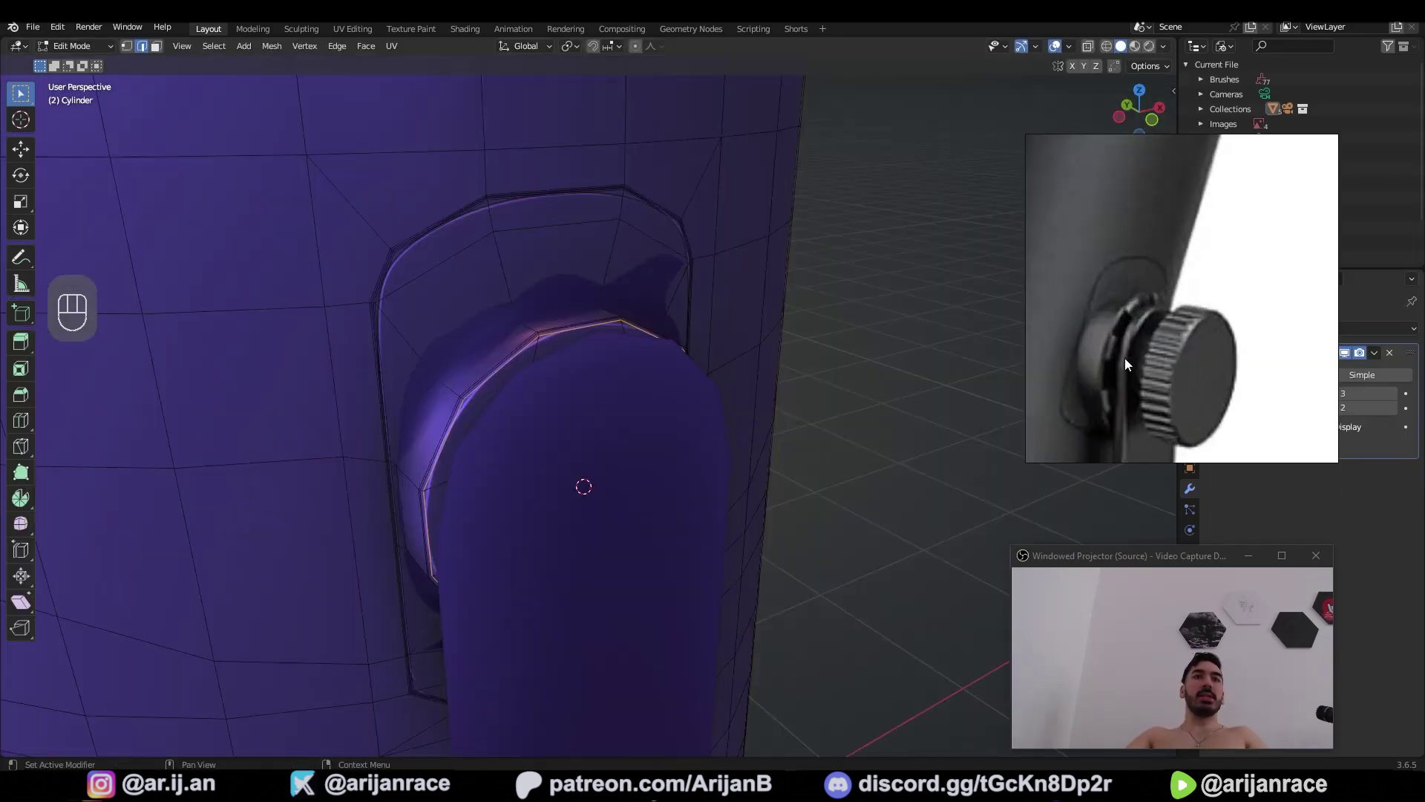
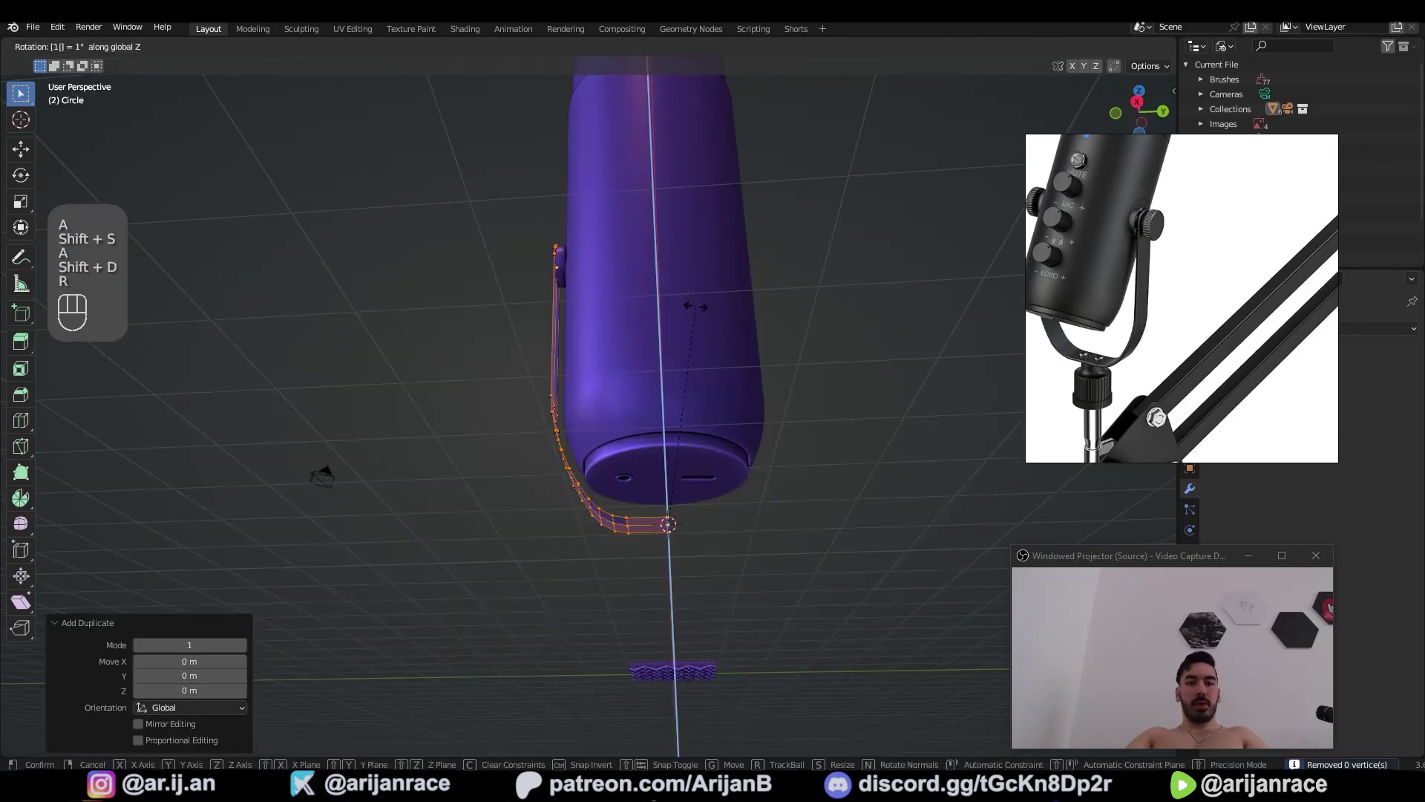
Merge the bracket halves' overlapping vertices and extrude its faces along normals for thickness
key("a")
key("shift+w")
key("alt+e")
key("alt+e")
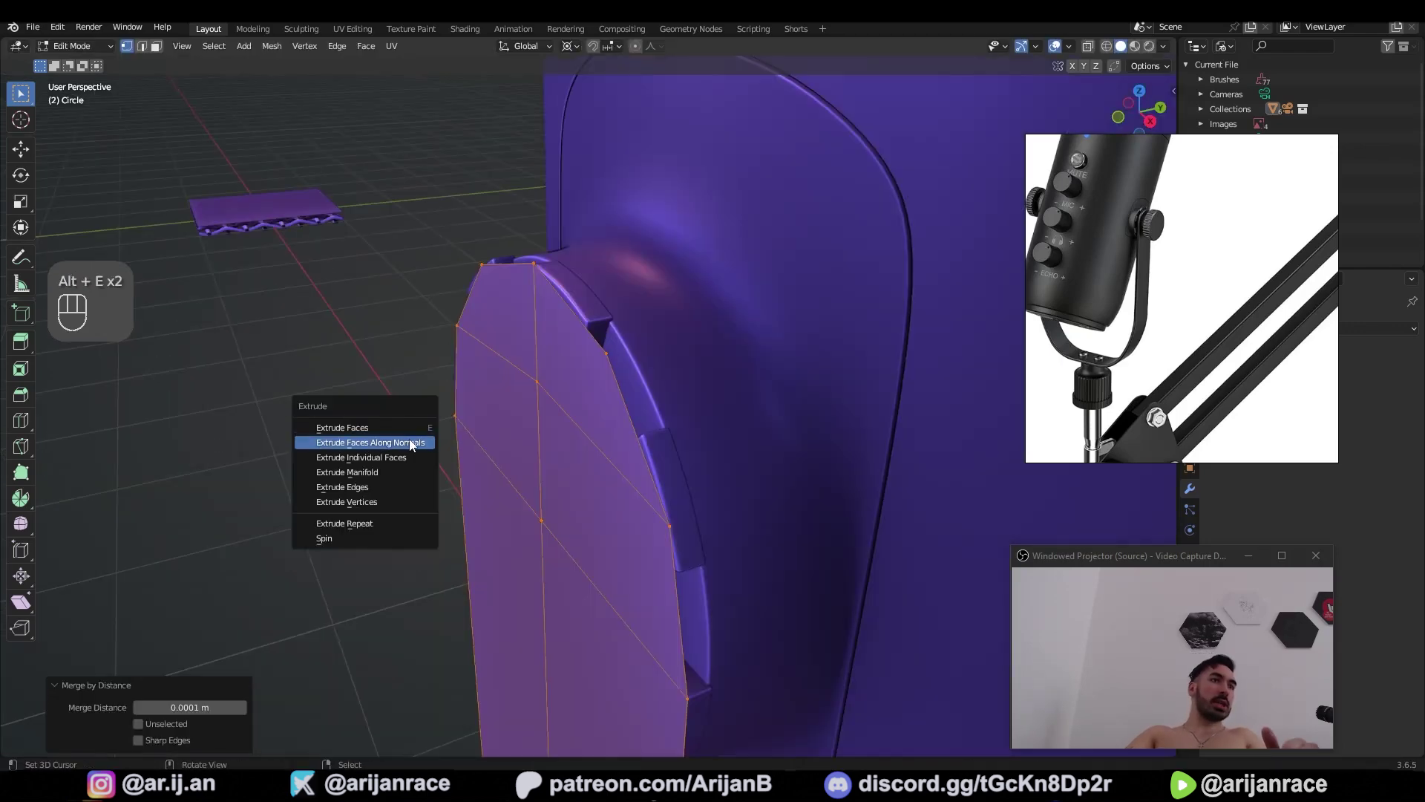
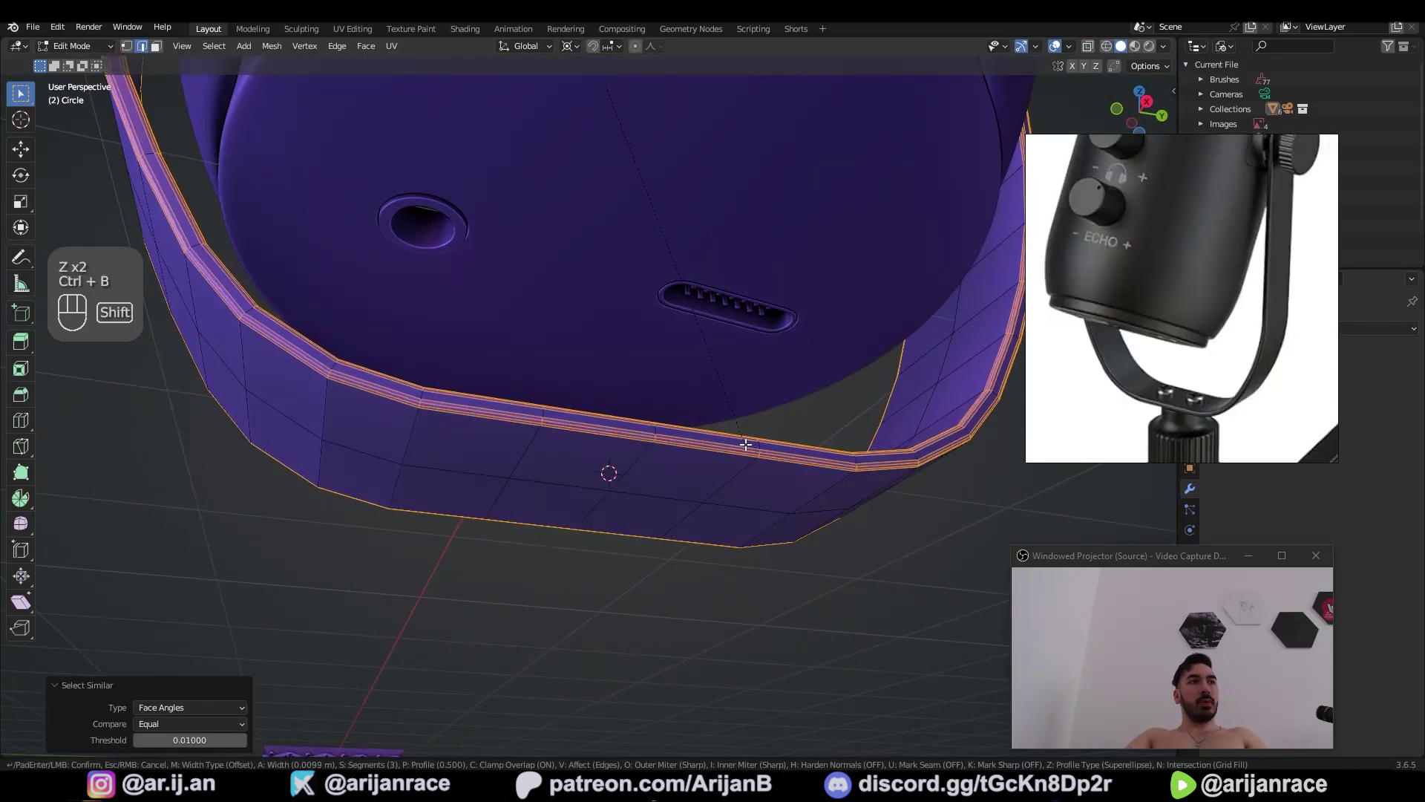
Bevel the bracket's rim edges, subdivide it to level 2 and shade it smooth
key("Tab")
key("ctrl+1")
key("ctrl+2")
left_click(245, 54)
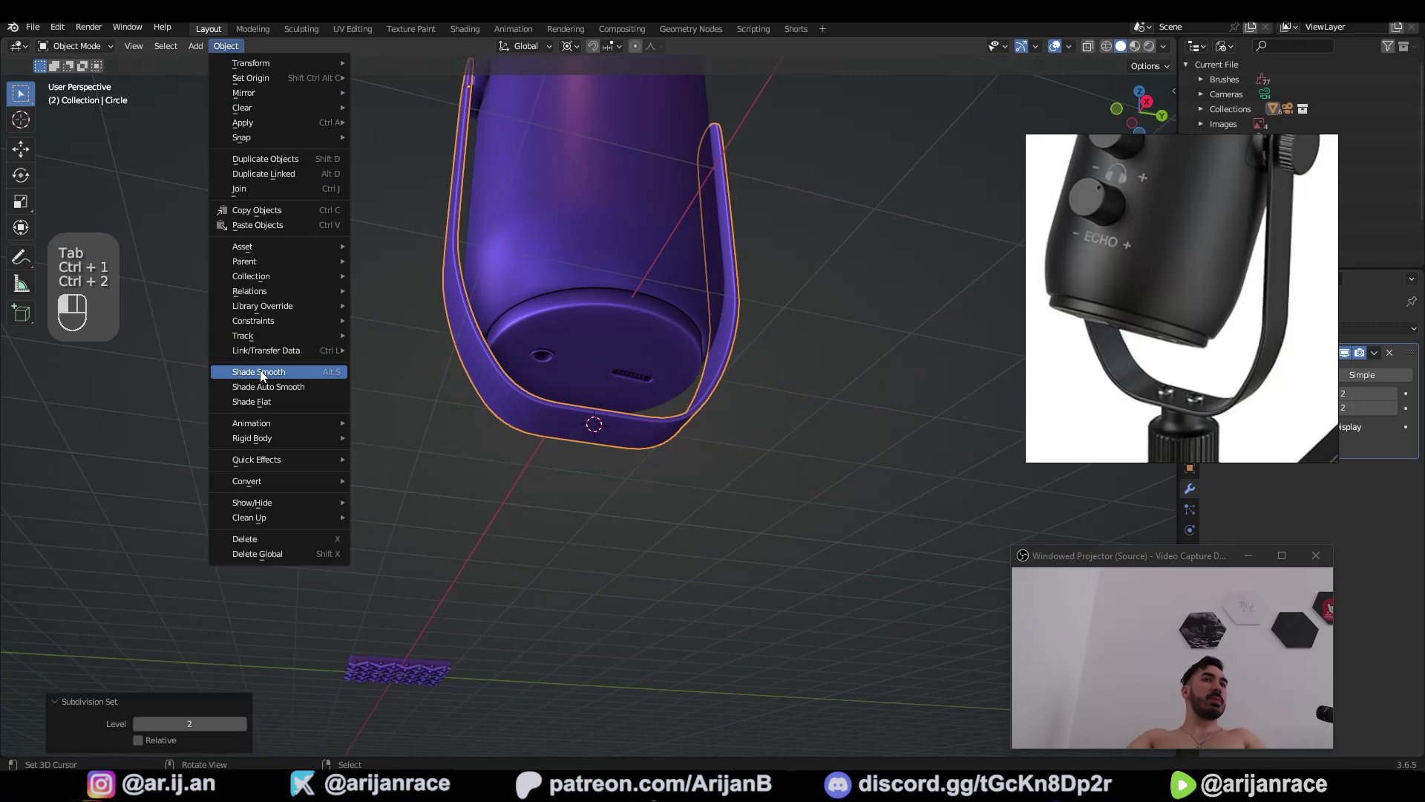